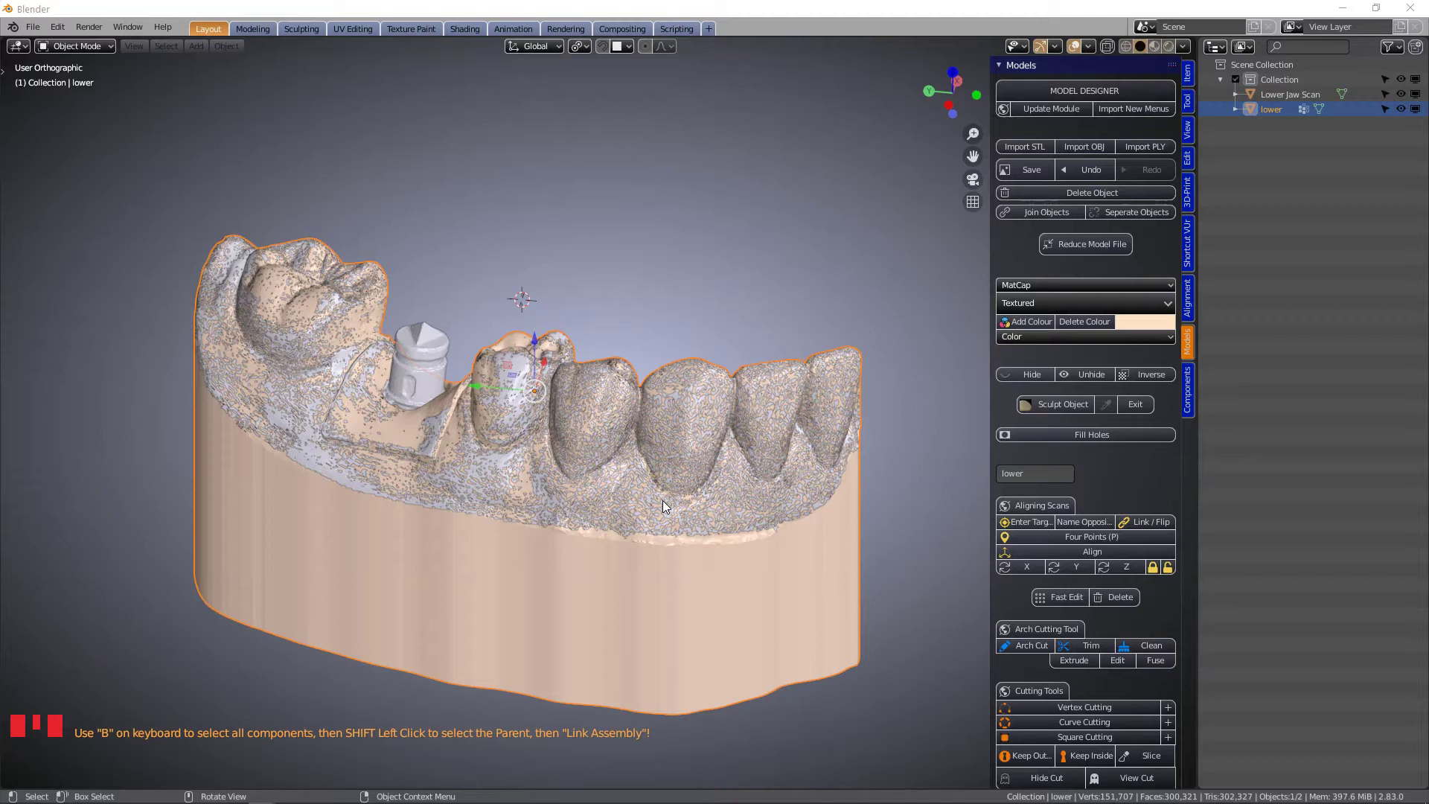
# - Move the Lower Jaw Scan into a new 'scanbody' collection
pyautogui.click(556, 468)
pyautogui.moveTo(516, 441); pyautogui.dragTo(482, 354)
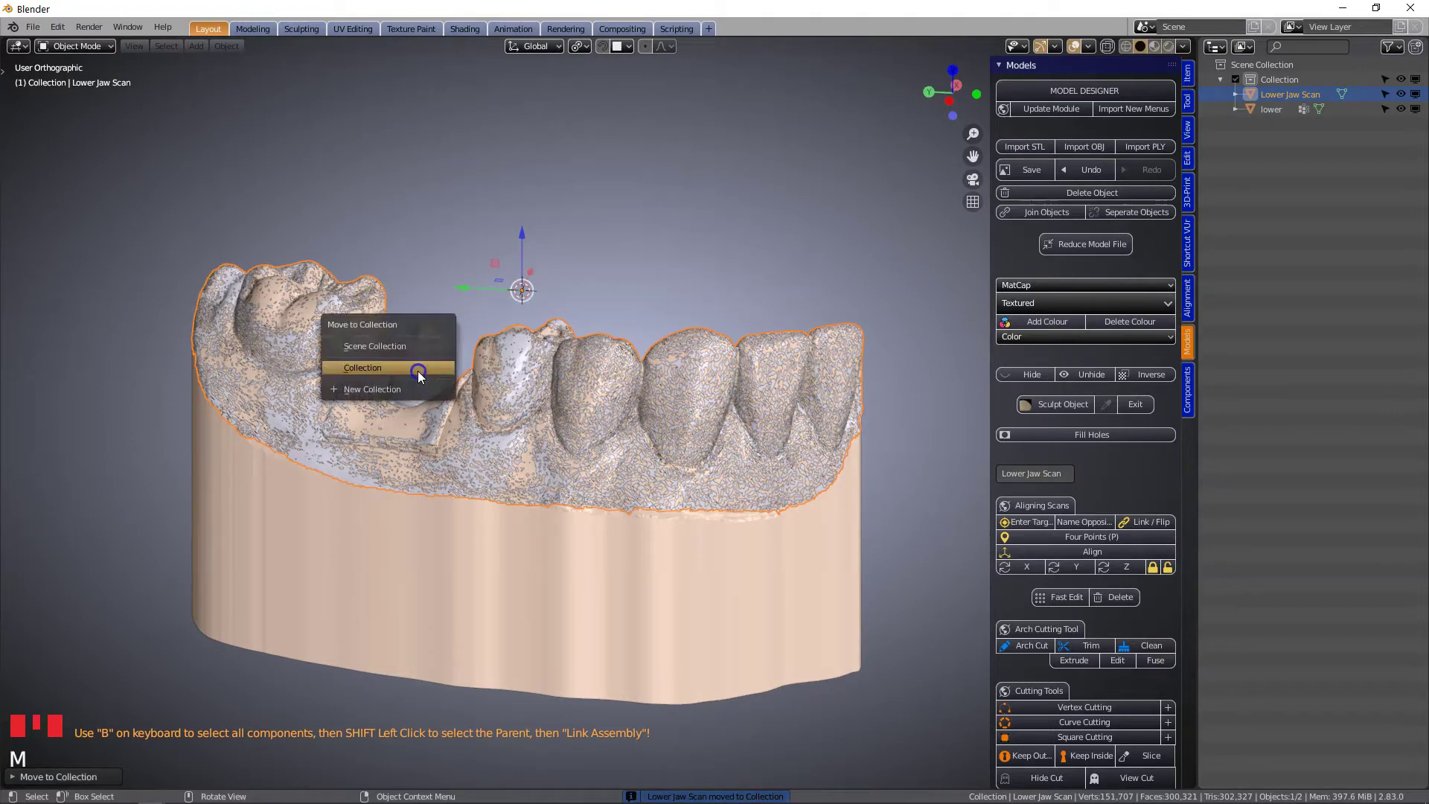
pyautogui.press('m')
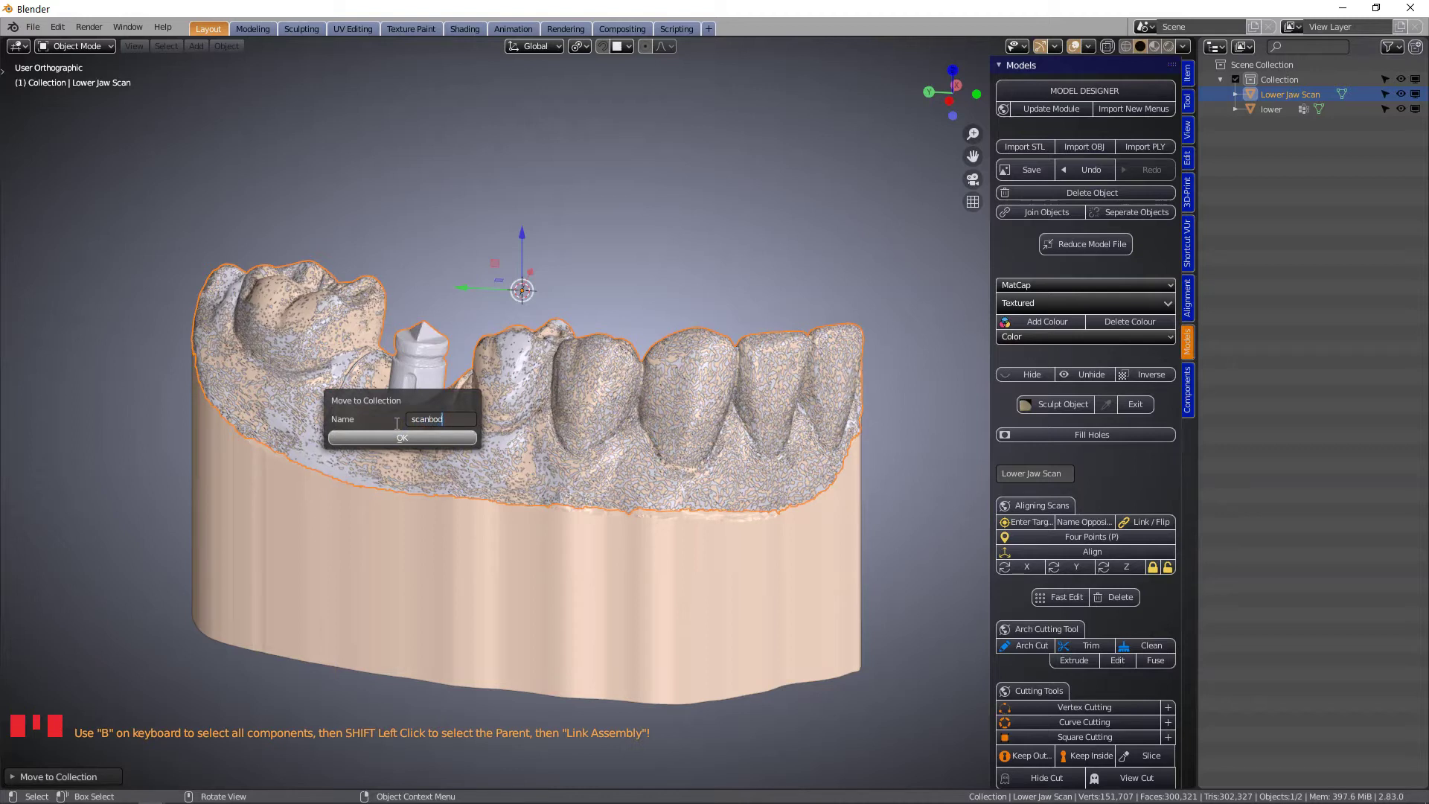
pyautogui.click(428, 442)
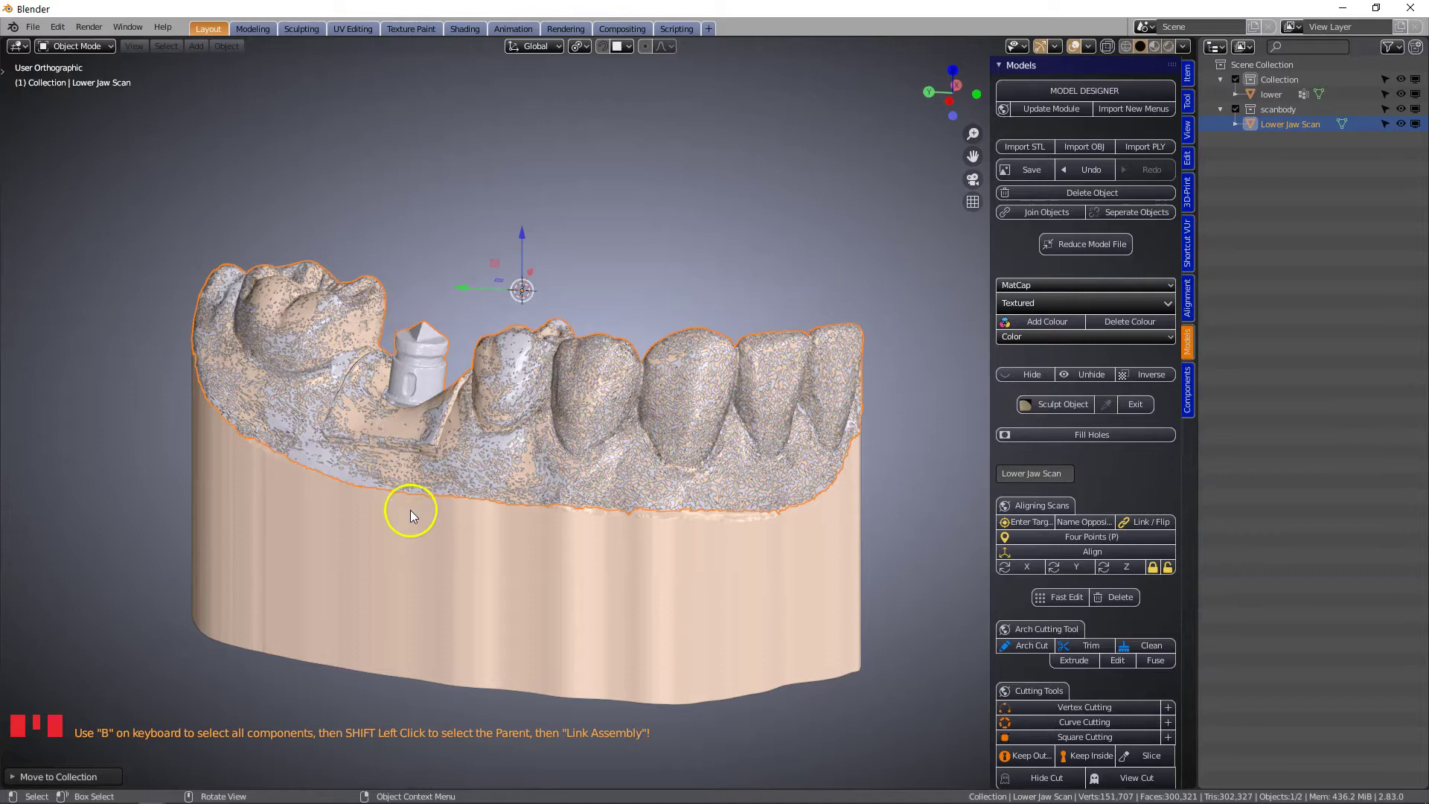
# - Move the lower model into a new 'model' collection and hide it in the viewport
pyautogui.click(420, 529)
pyautogui.press('m')
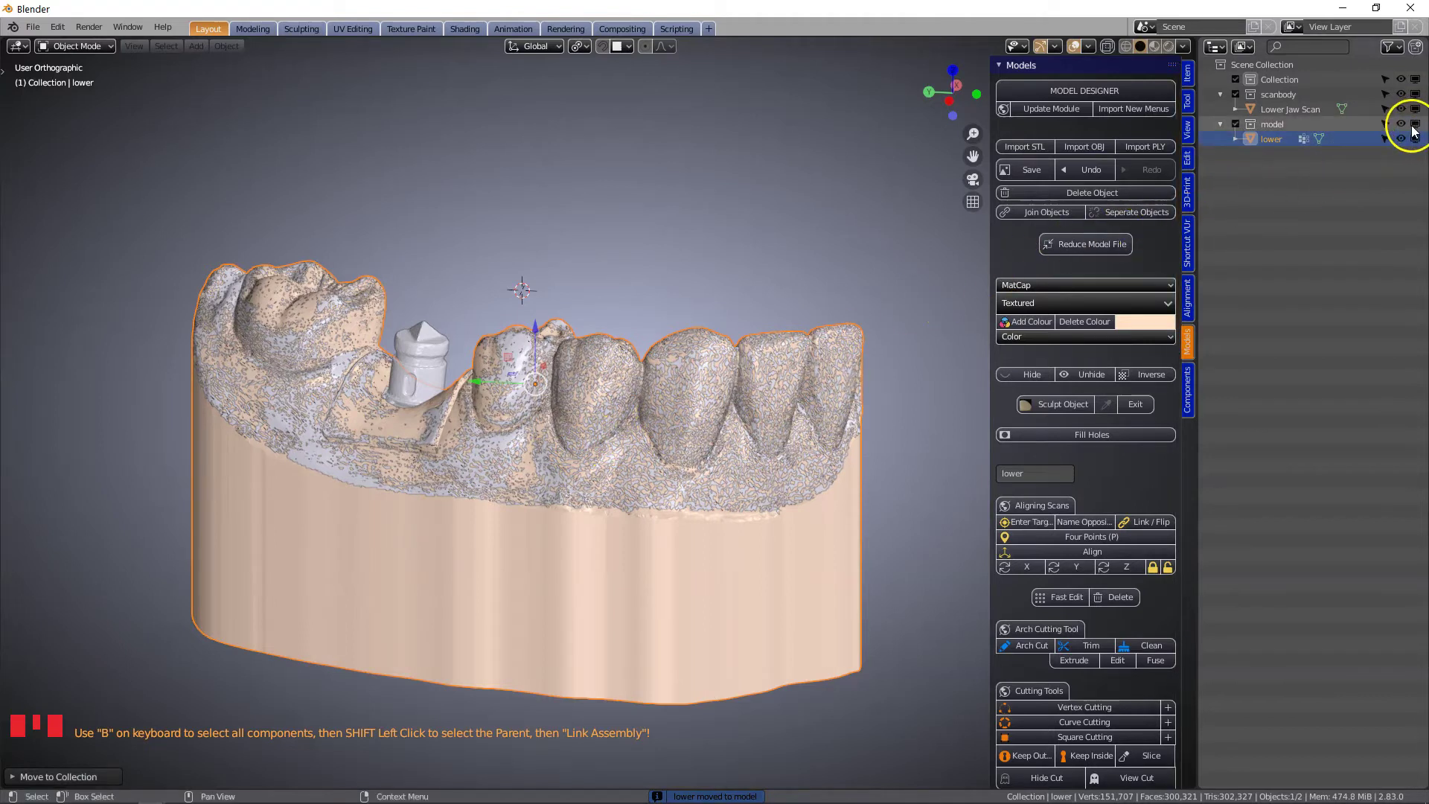
pyautogui.click(1419, 129)
# - Append the Straumann synocta 6.5mm analog from the Components library beside the jaw scan
pyautogui.click(662, 435)
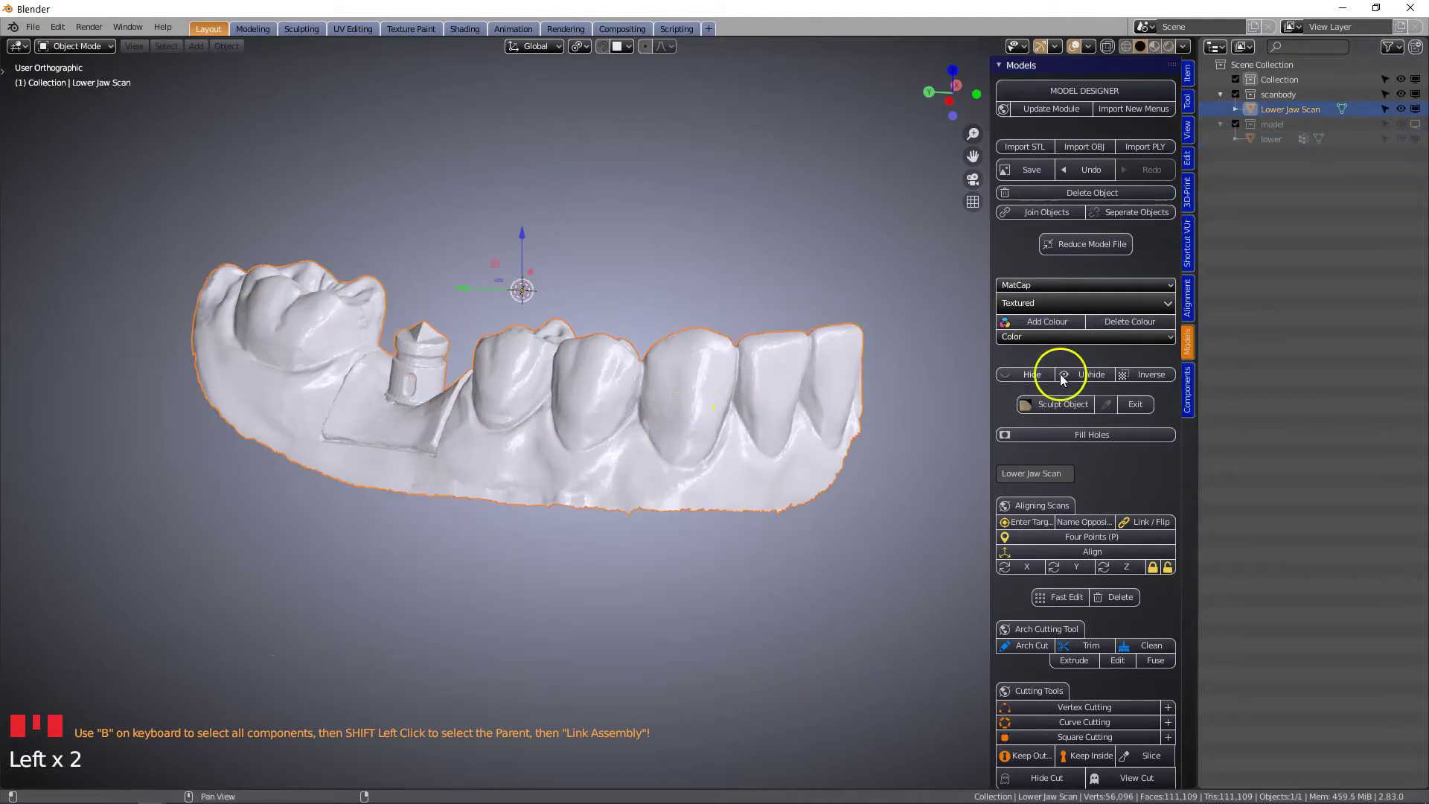
pyautogui.click(1194, 399)
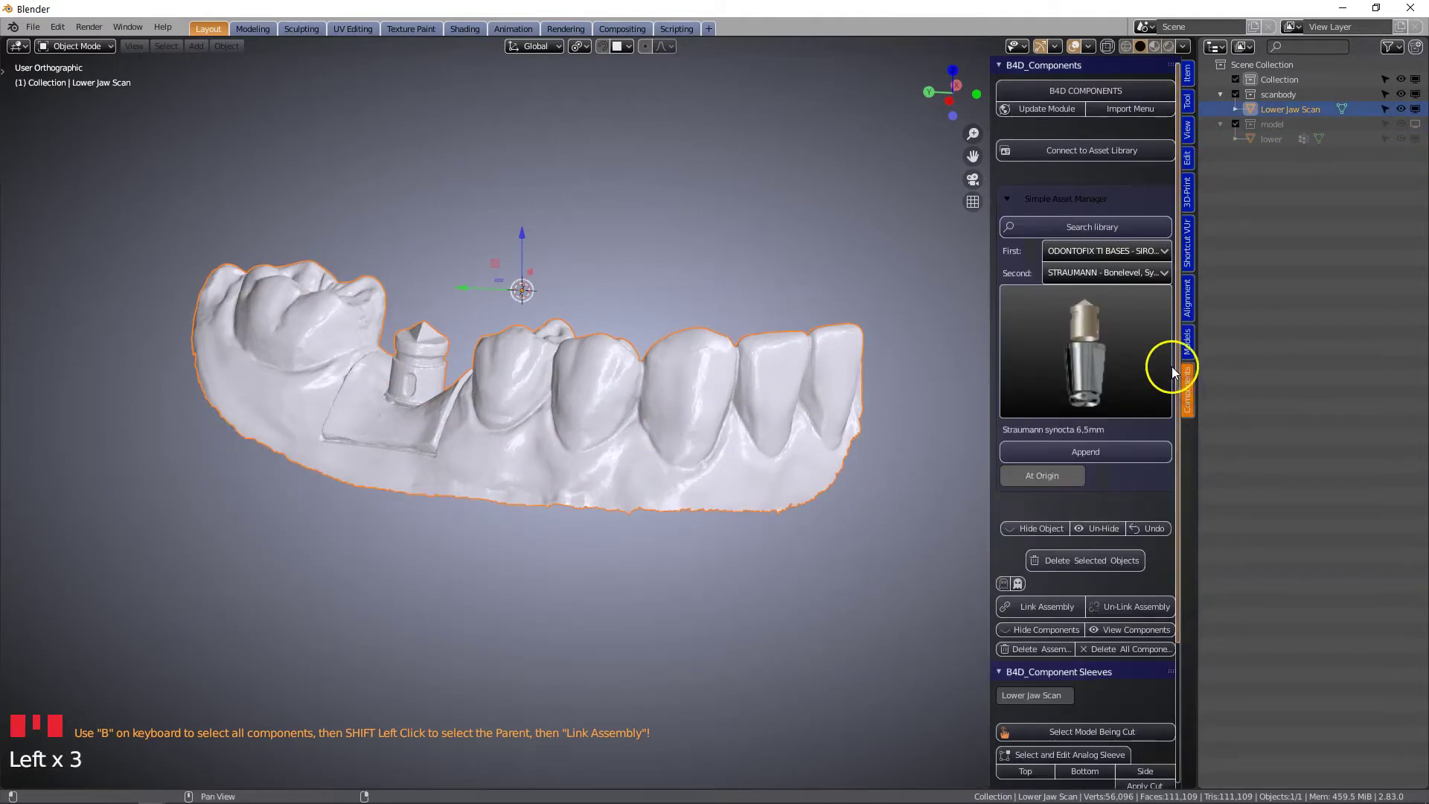
pyautogui.moveTo(1091, 257); pyautogui.dragTo(1078, 354)
pyautogui.moveTo(1119, 275); pyautogui.dragTo(944, 463)
pyautogui.moveTo(1089, 359); pyautogui.dragTo(969, 501)
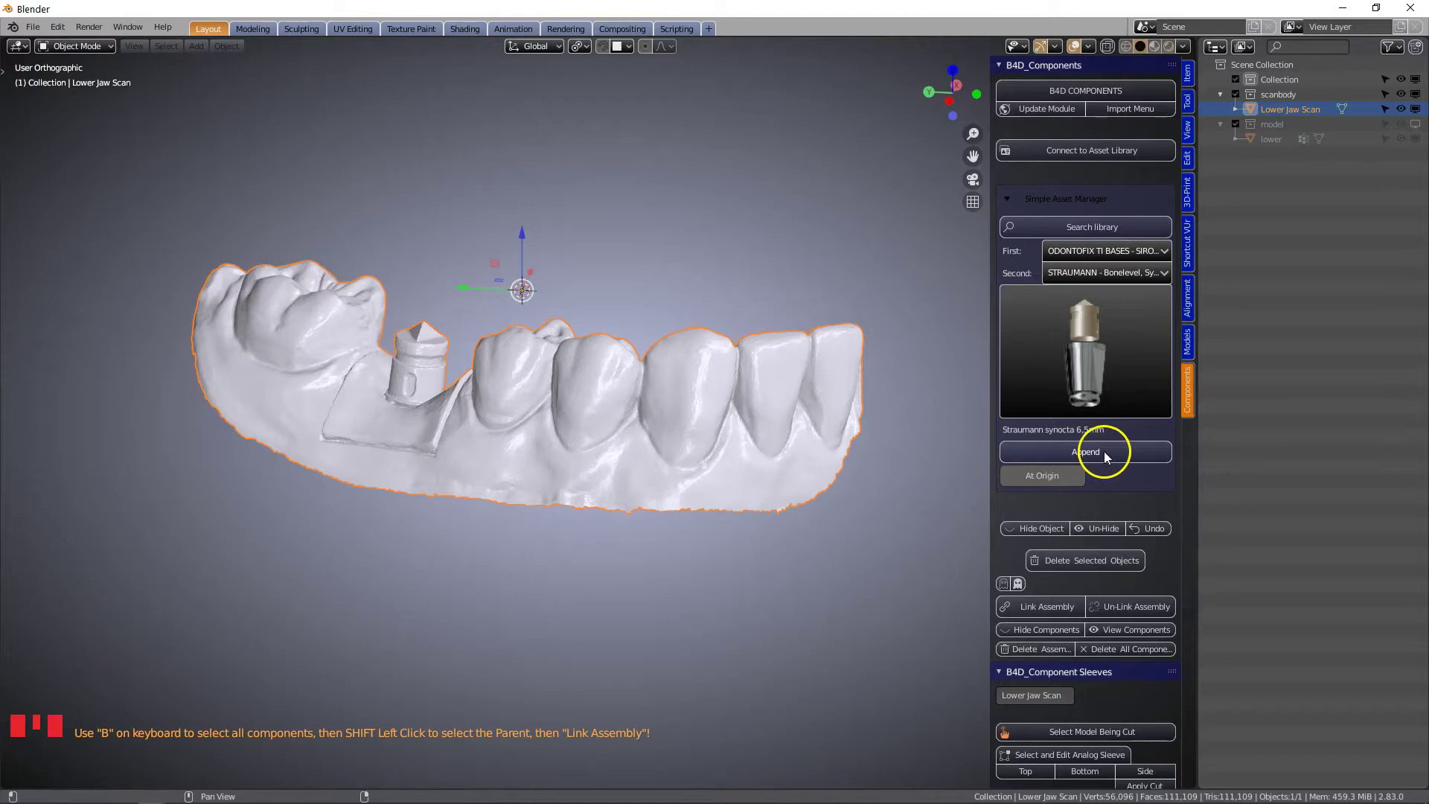
pyautogui.click(1108, 458)
# - Orbit around the jaw to inspect the appended analog assembly
pyautogui.scroll(-3)
pyautogui.moveTo(676, 487); pyautogui.dragTo(542, 380)
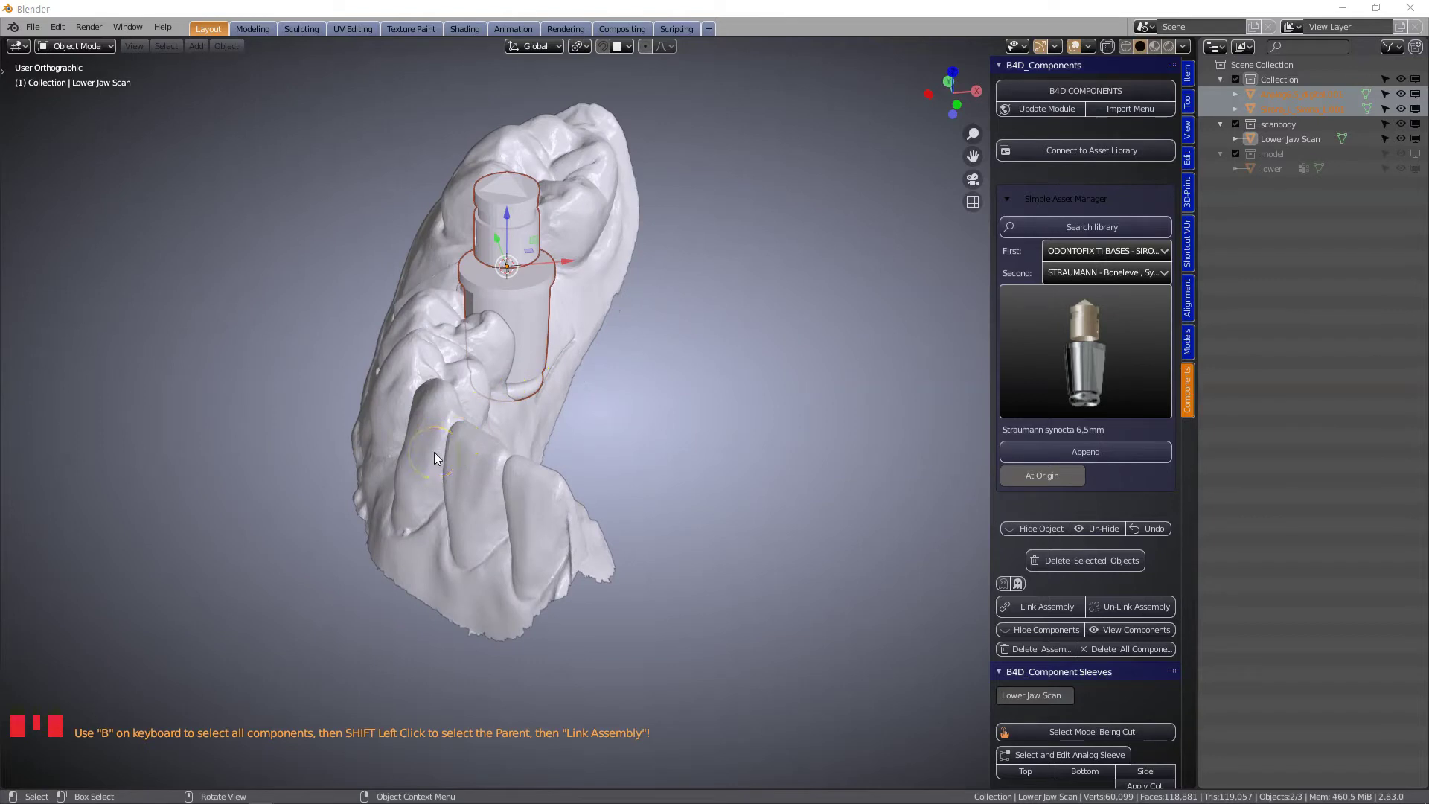
pyautogui.moveTo(479, 452); pyautogui.dragTo(585, 432)
pyautogui.scroll(3)
pyautogui.scroll(-3)
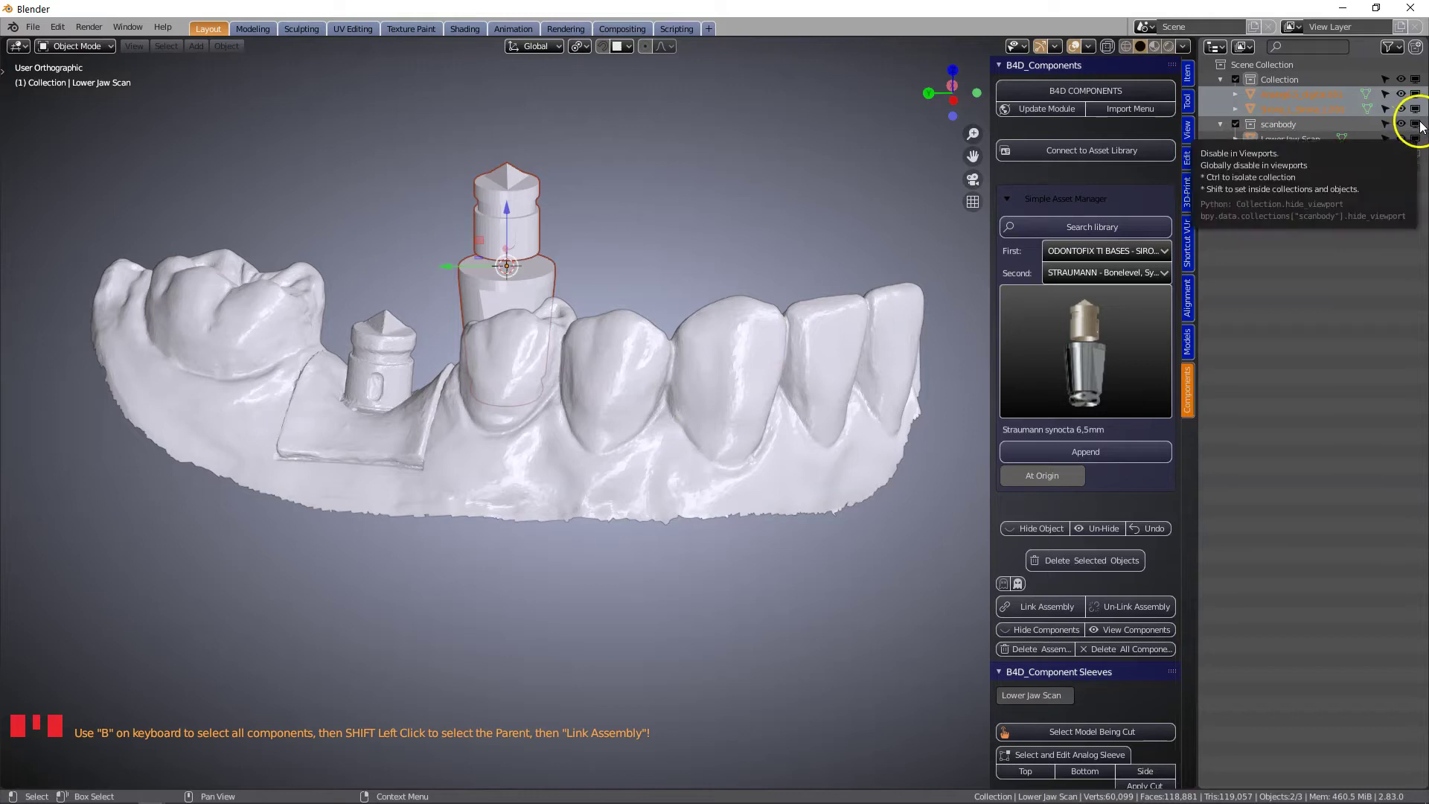
# - Hide the scanbody and model collections and select the scan body together with its analog
pyautogui.click(1424, 129)
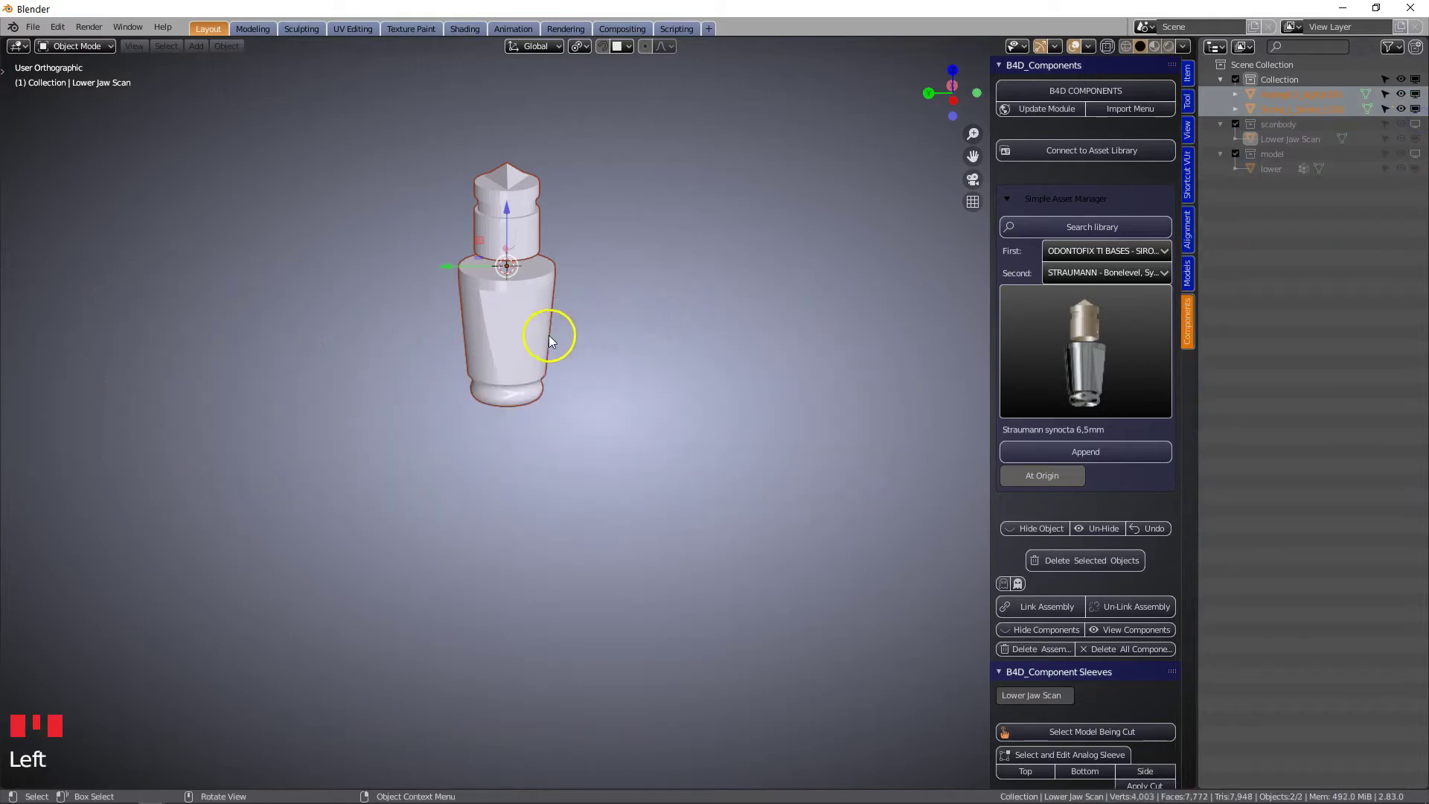
pyautogui.moveTo(569, 365); pyautogui.dragTo(1007, 590)
pyautogui.click(1008, 589)
pyautogui.scroll(3)
pyautogui.click(528, 219)
pyautogui.moveTo(557, 326); pyautogui.dragTo(449, 300)
pyautogui.press('b')
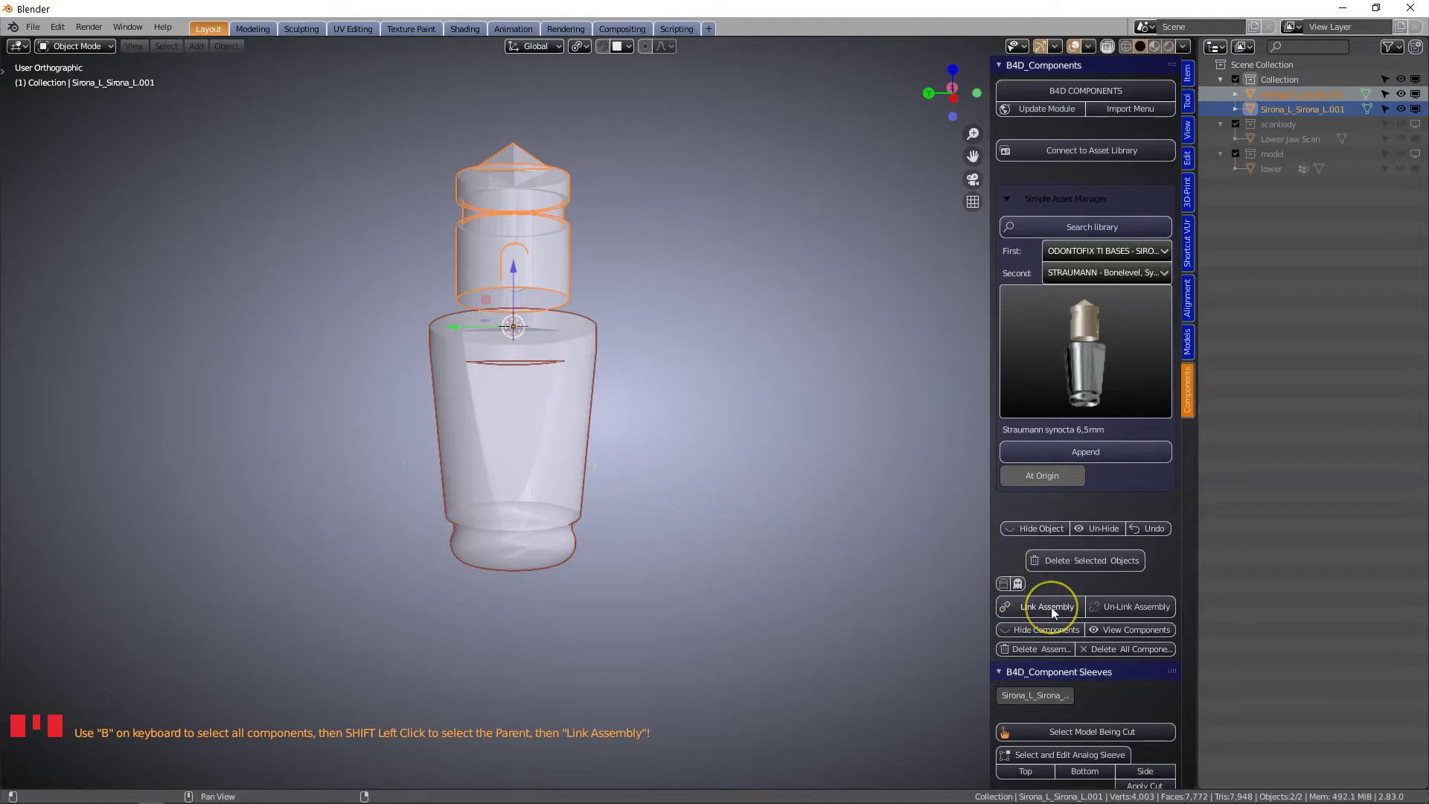
# - Link the scan body and analog into one assembly and confirm its position
pyautogui.moveTo(1055, 614); pyautogui.dragTo(1264, 160)
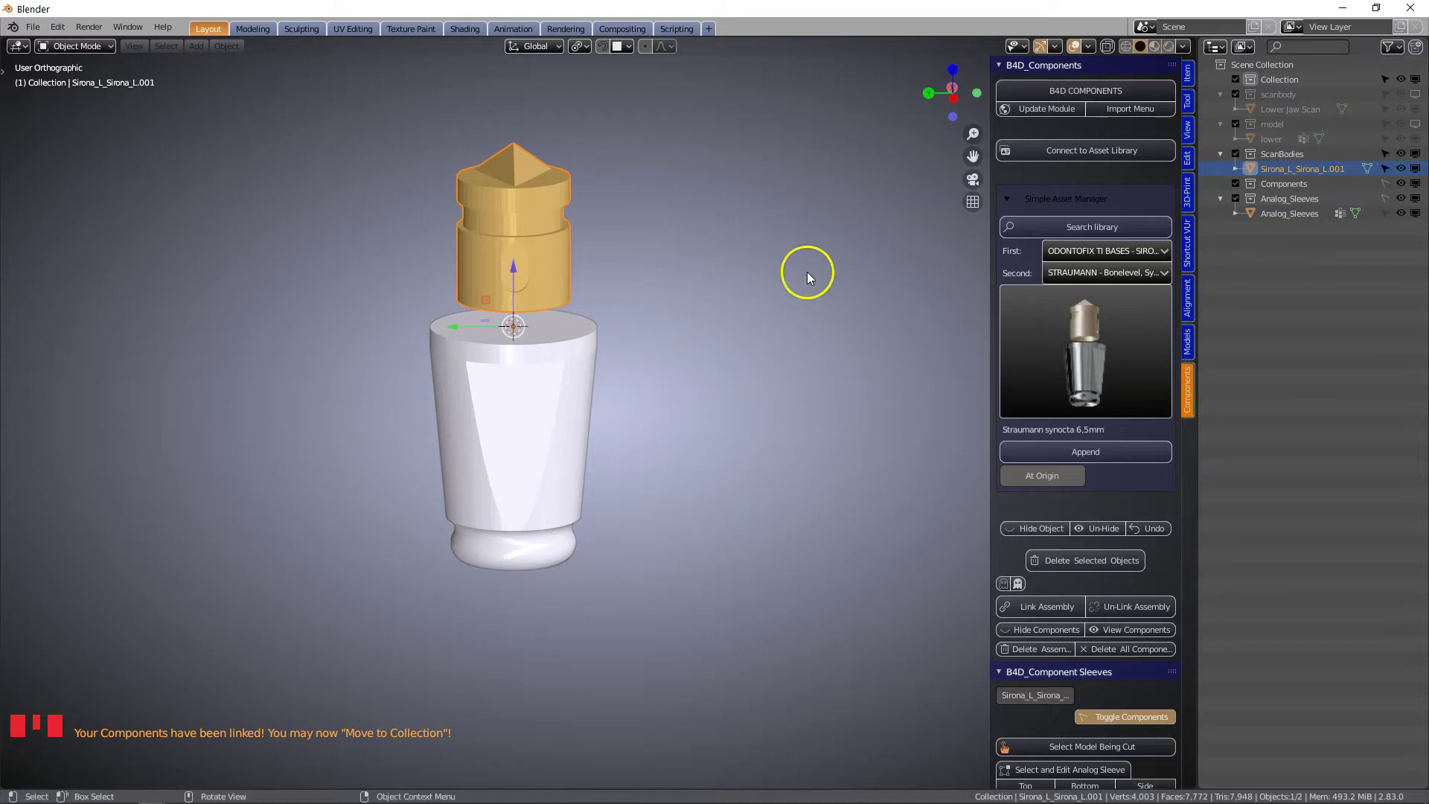
pyautogui.moveTo(615, 278); pyautogui.dragTo(559, 274)
pyautogui.scroll(3)
pyautogui.moveTo(508, 292); pyautogui.dragTo(572, 326)
pyautogui.click(572, 326)
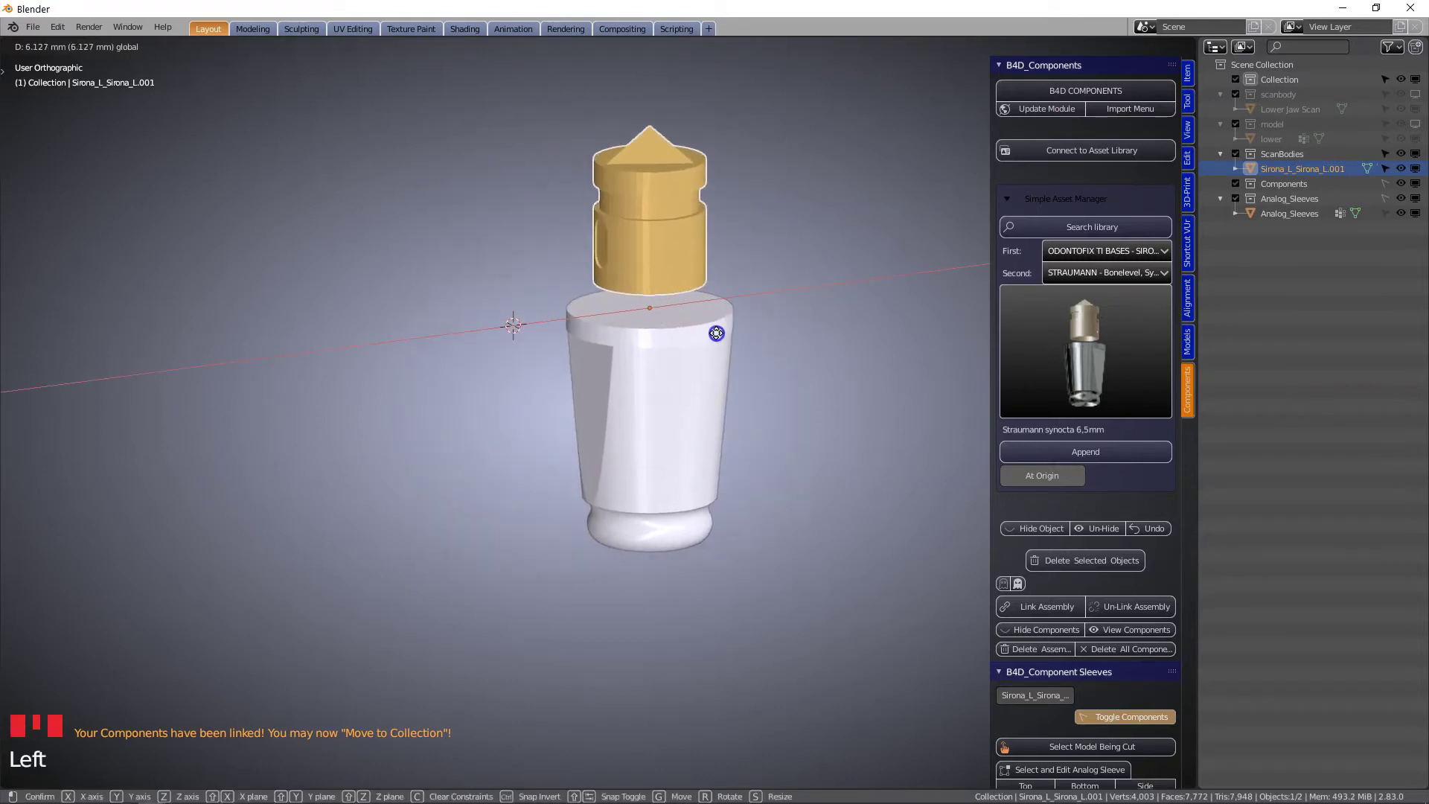
pyautogui.click(534, 279)
# - Inspect the assembly from around and bring up the ICP alignment tools
pyautogui.scroll(3)
pyautogui.moveTo(414, 356); pyautogui.dragTo(595, 375)
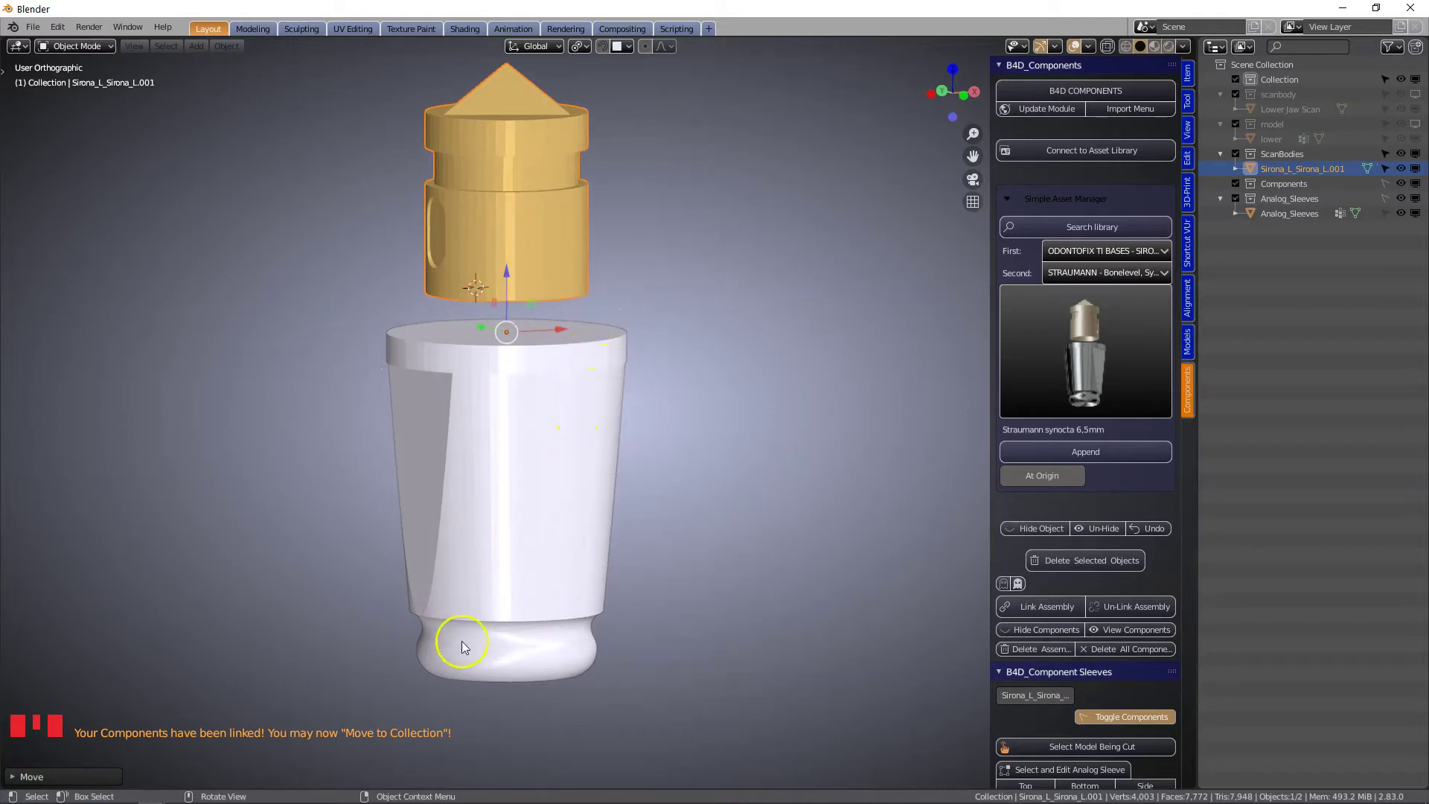
pyautogui.scroll(-3)
pyautogui.moveTo(632, 430); pyautogui.dragTo(902, 384)
pyautogui.click(1194, 298)
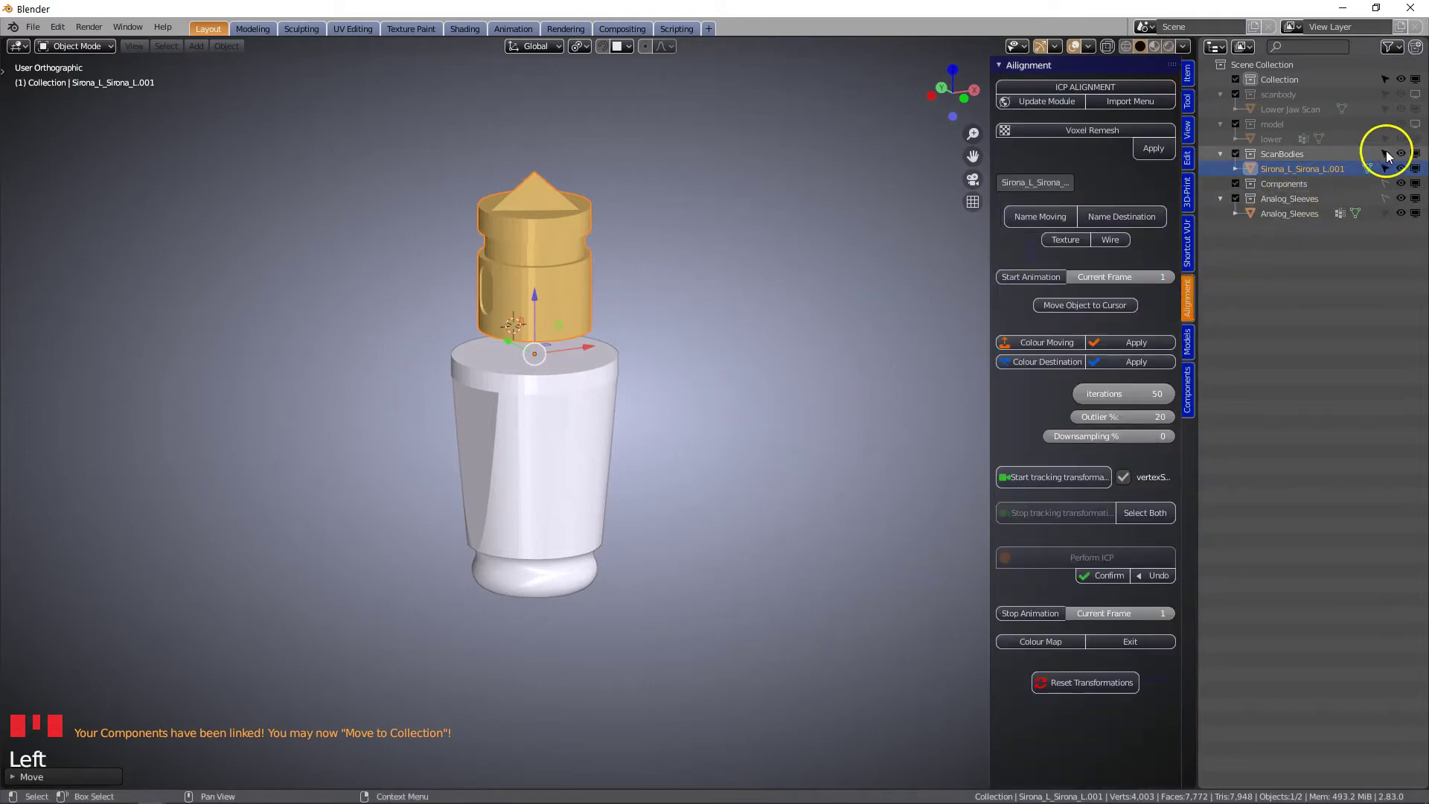
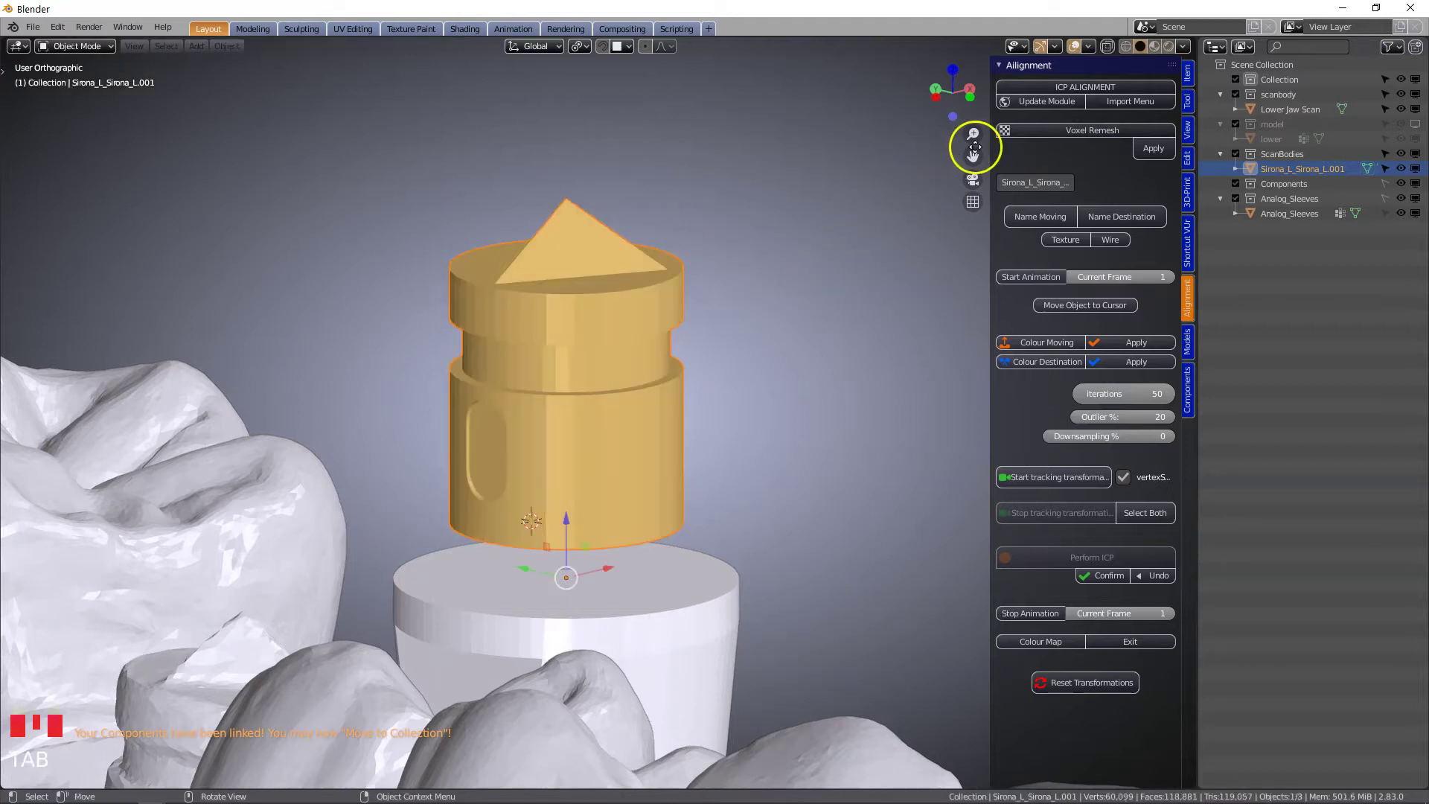
# - Zoom to the scan body in the re-shown jaw scan and voxel-remesh it at 0.08 mm
pyautogui.moveTo(758, 434); pyautogui.dragTo(576, 481)
pyautogui.scroll(3)
pyautogui.scroll(-3)
pyautogui.moveTo(569, 495); pyautogui.dragTo(1076, 136)
pyautogui.moveTo(1076, 135); pyautogui.dragTo(705, 340)
pyautogui.moveTo(705, 340); pyautogui.dragTo(669, 412)
pyautogui.scroll(3)
pyautogui.moveTo(667, 409); pyautogui.dragTo(696, 346)
pyautogui.moveTo(689, 347); pyautogui.dragTo(661, 303)
pyautogui.scroll(-3)
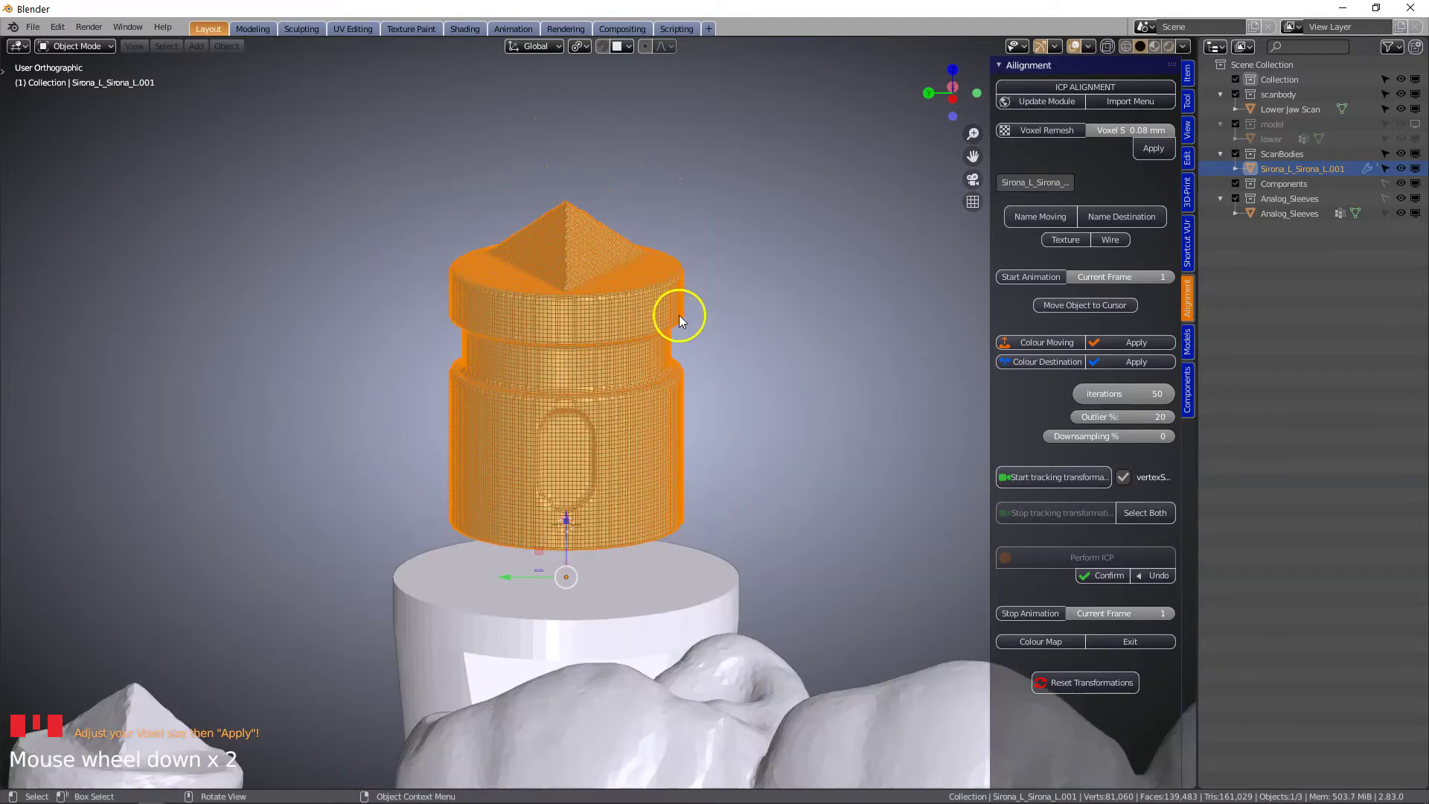
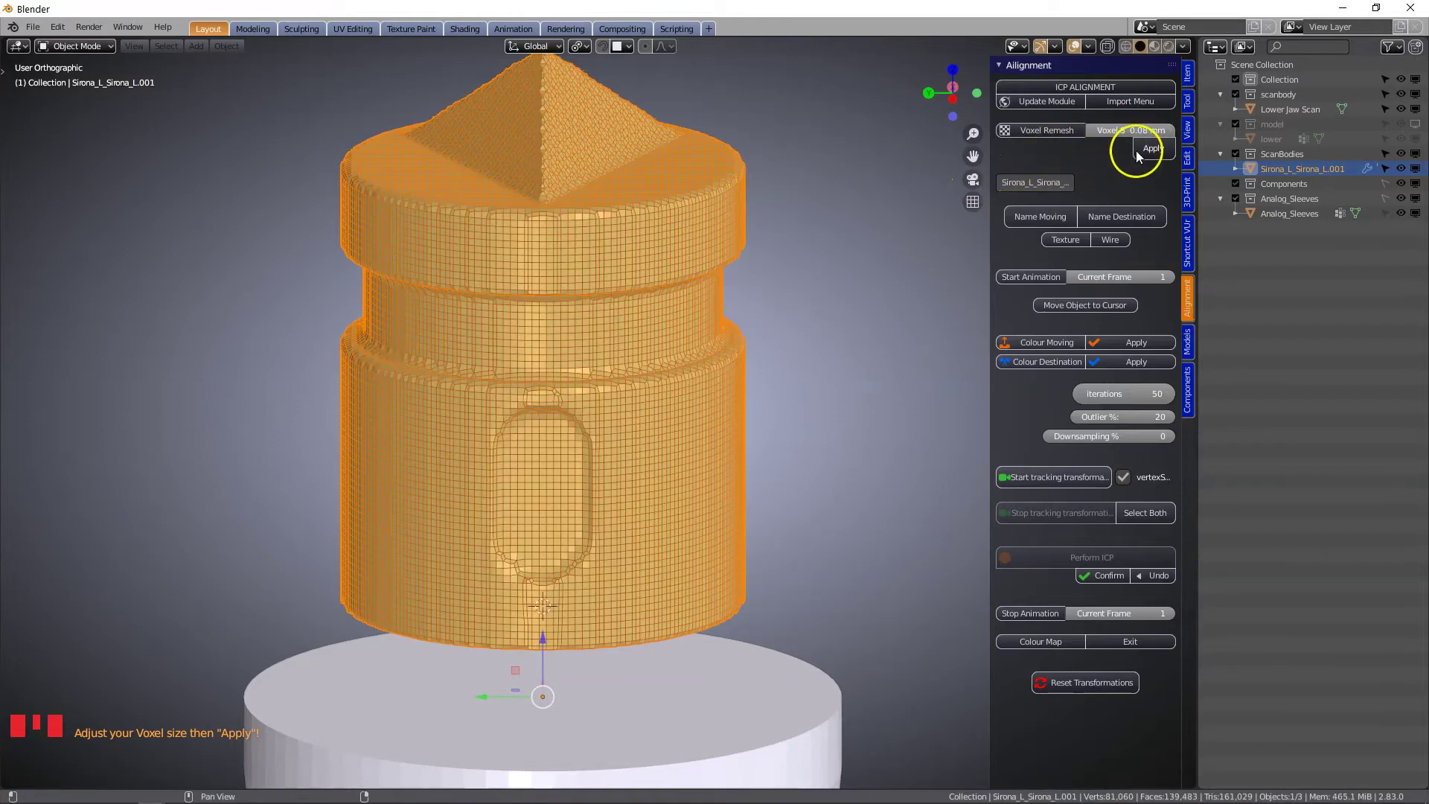
pyautogui.moveTo(1153, 148); pyautogui.dragTo(860, 326)
pyautogui.scroll(-3)
# - Set the scan body as the moving object and the jaw scan as the ICP destination
pyautogui.middleClick(724, 414)
pyautogui.scroll(-3)
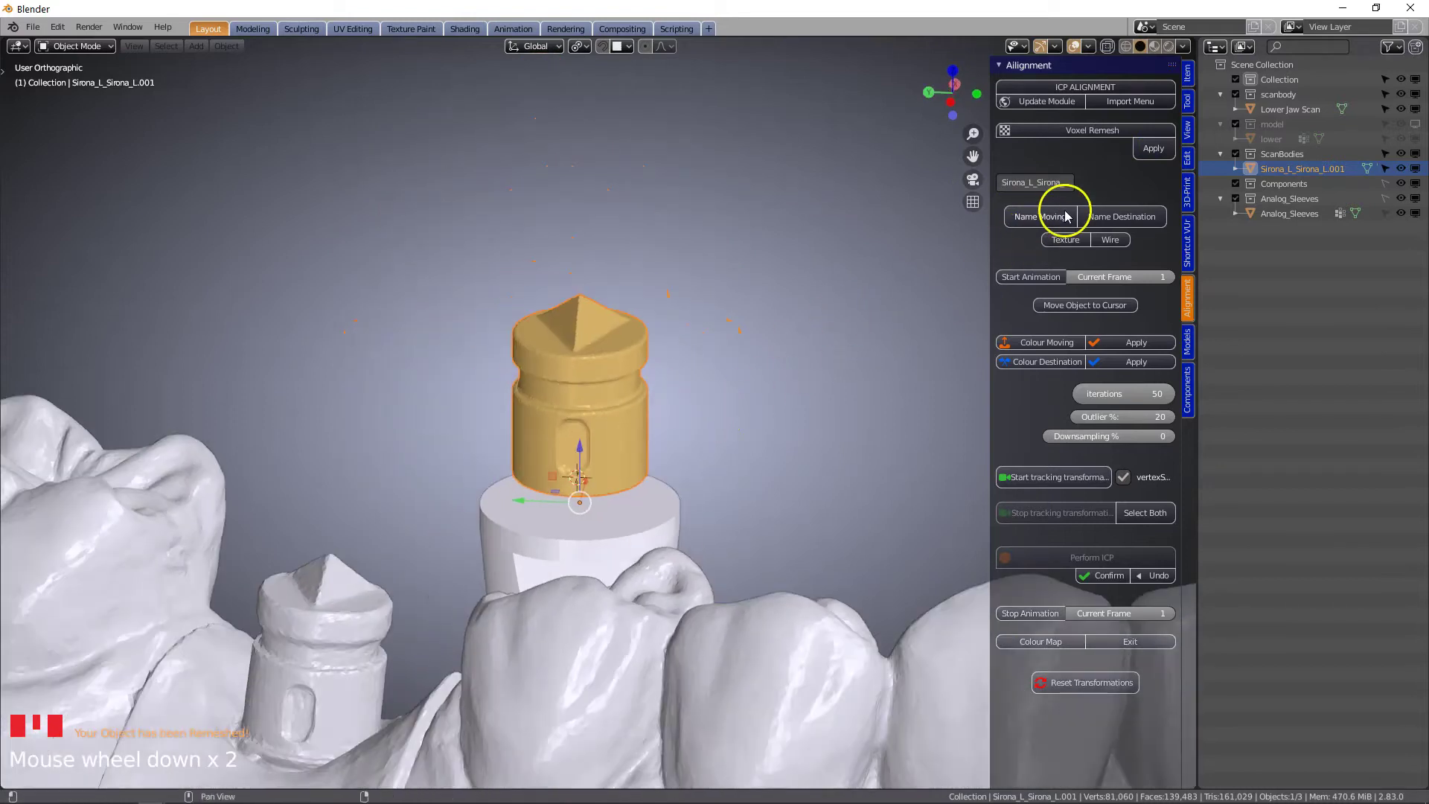
pyautogui.moveTo(1061, 222); pyautogui.dragTo(351, 635)
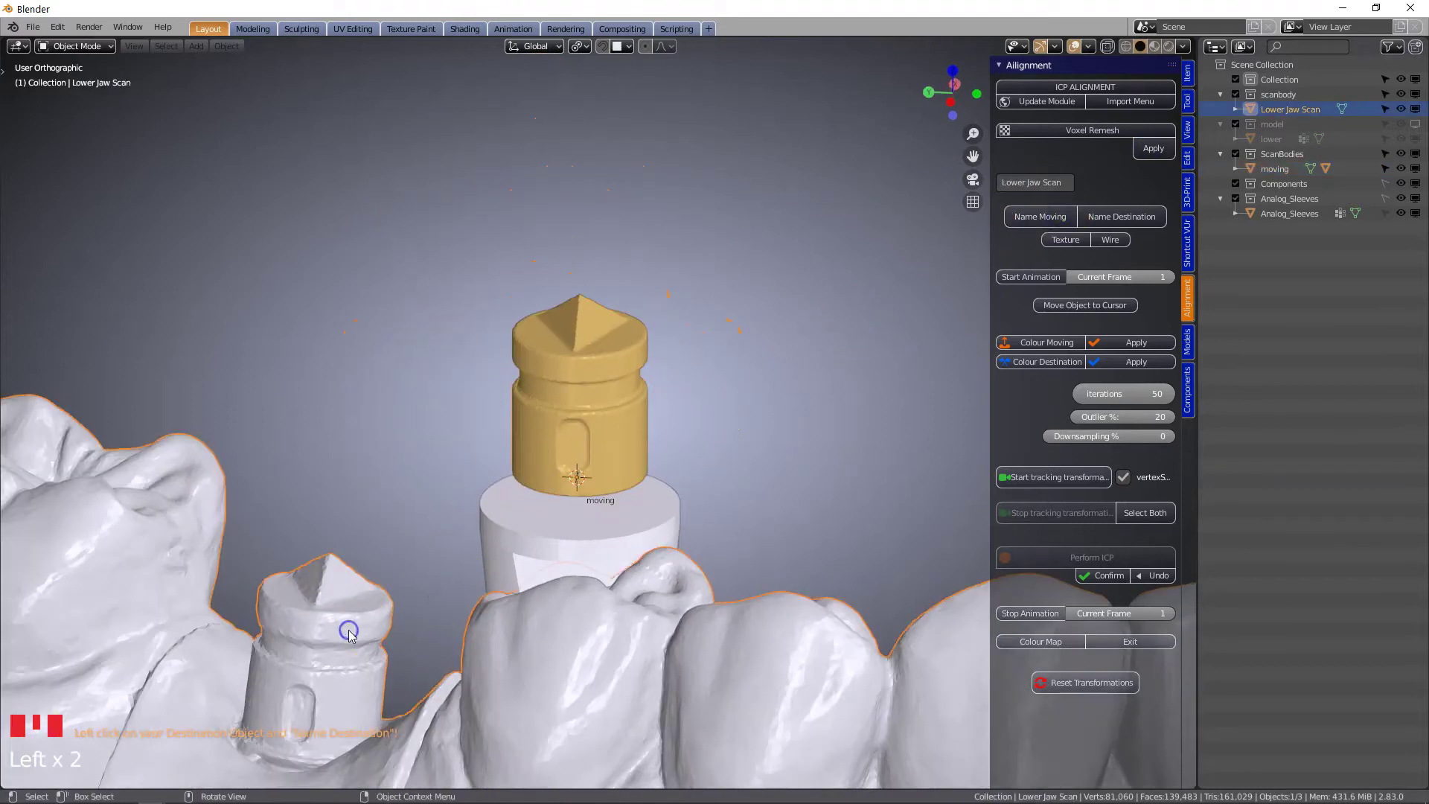
pyautogui.click(1134, 218)
pyautogui.scroll(-3)
pyautogui.moveTo(584, 374); pyautogui.dragTo(609, 384)
pyautogui.scroll(3)
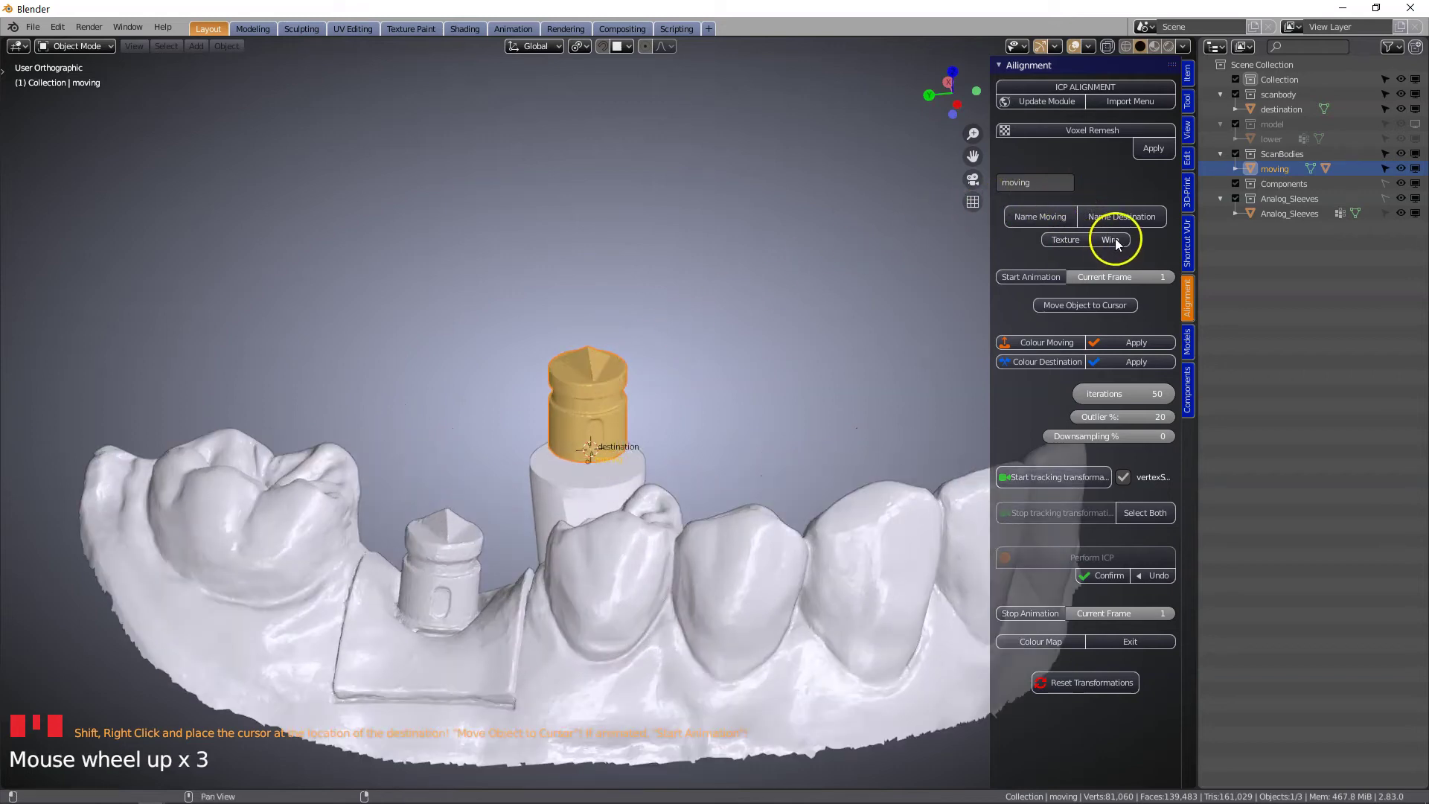
# - From a top view, move and rotate the scan body over the implant site, then return to the Components tools
pyautogui.moveTo(1121, 248); pyautogui.dragTo(676, 416)
pyautogui.scroll(3)
pyautogui.scroll(-3)
pyautogui.press('`')
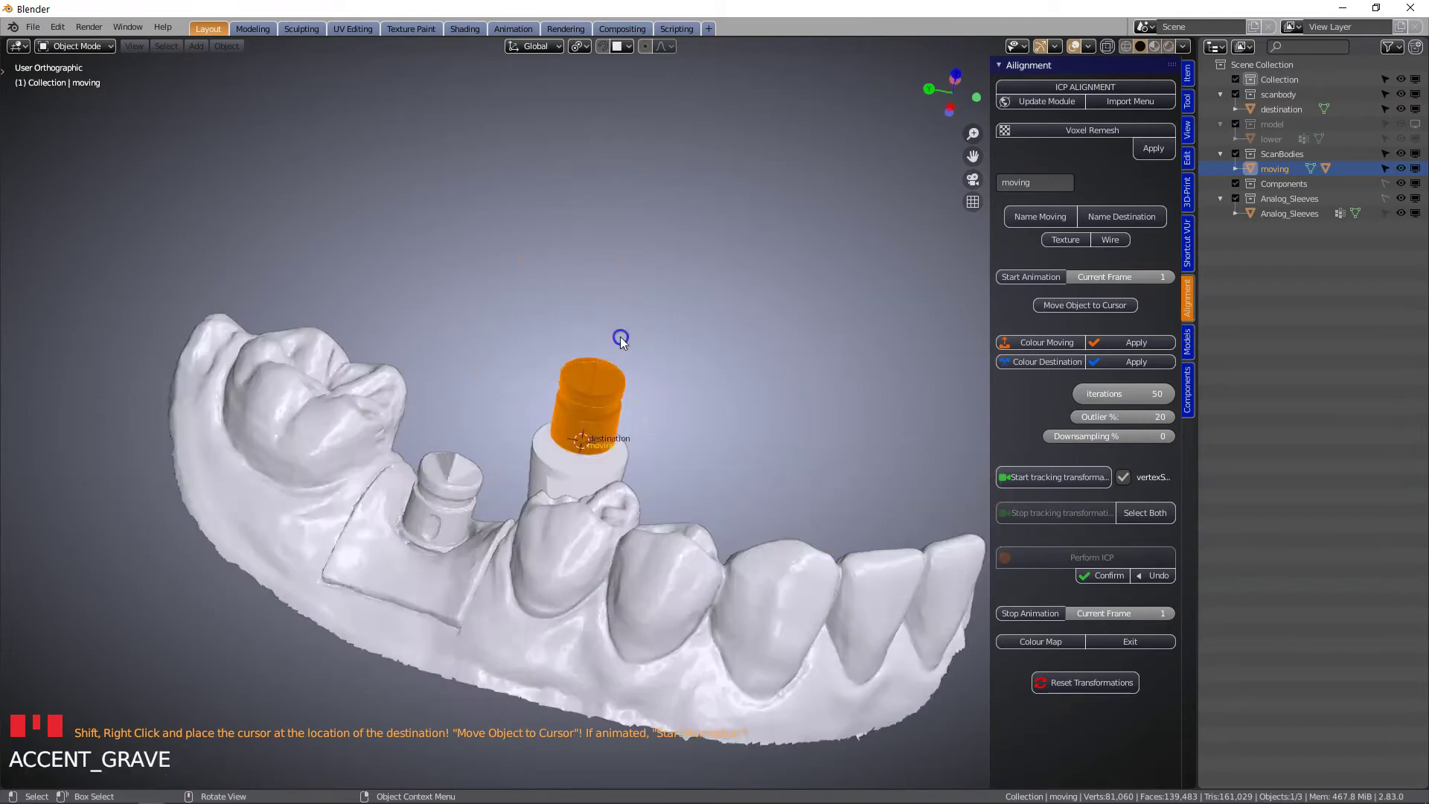
pyautogui.press('g')
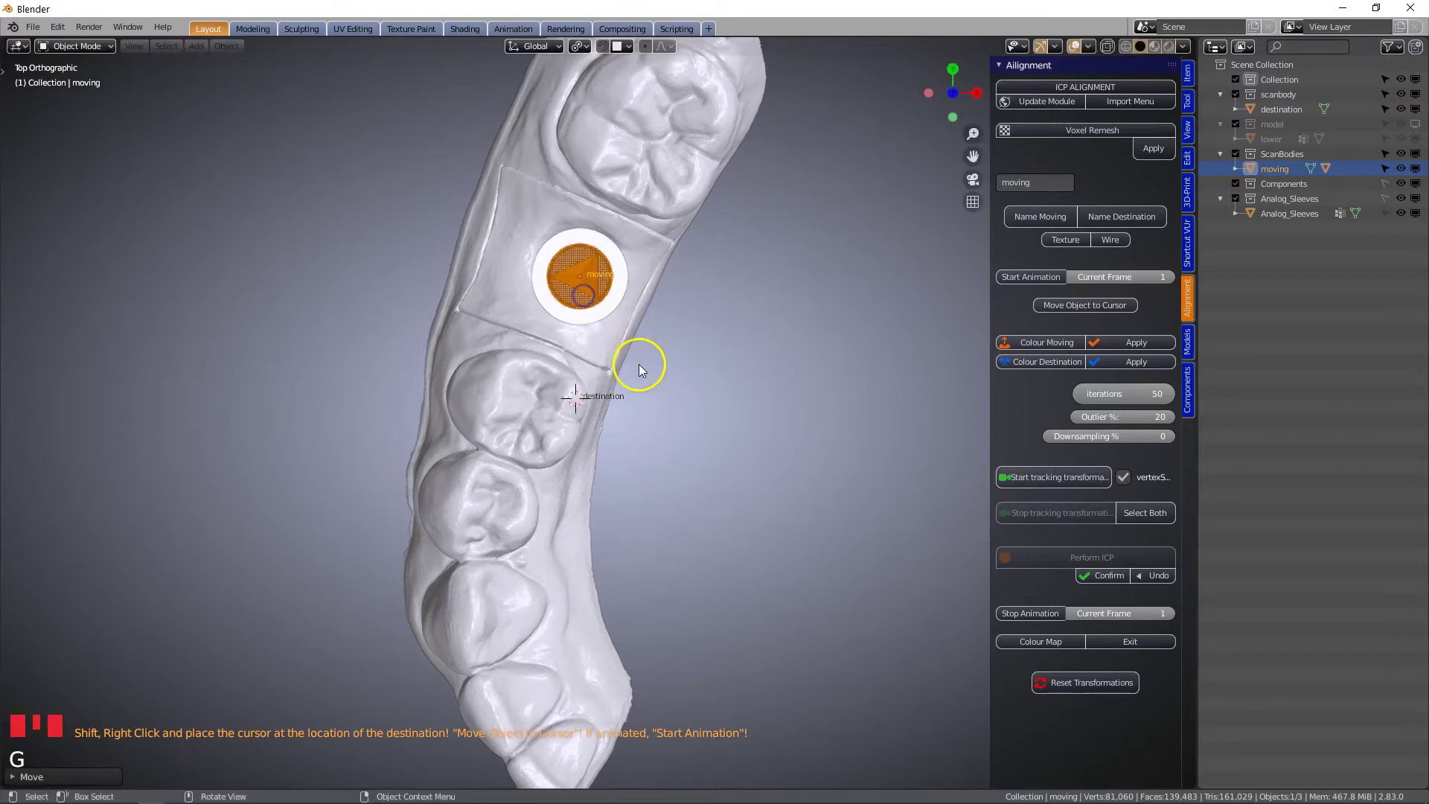
pyautogui.press('r')
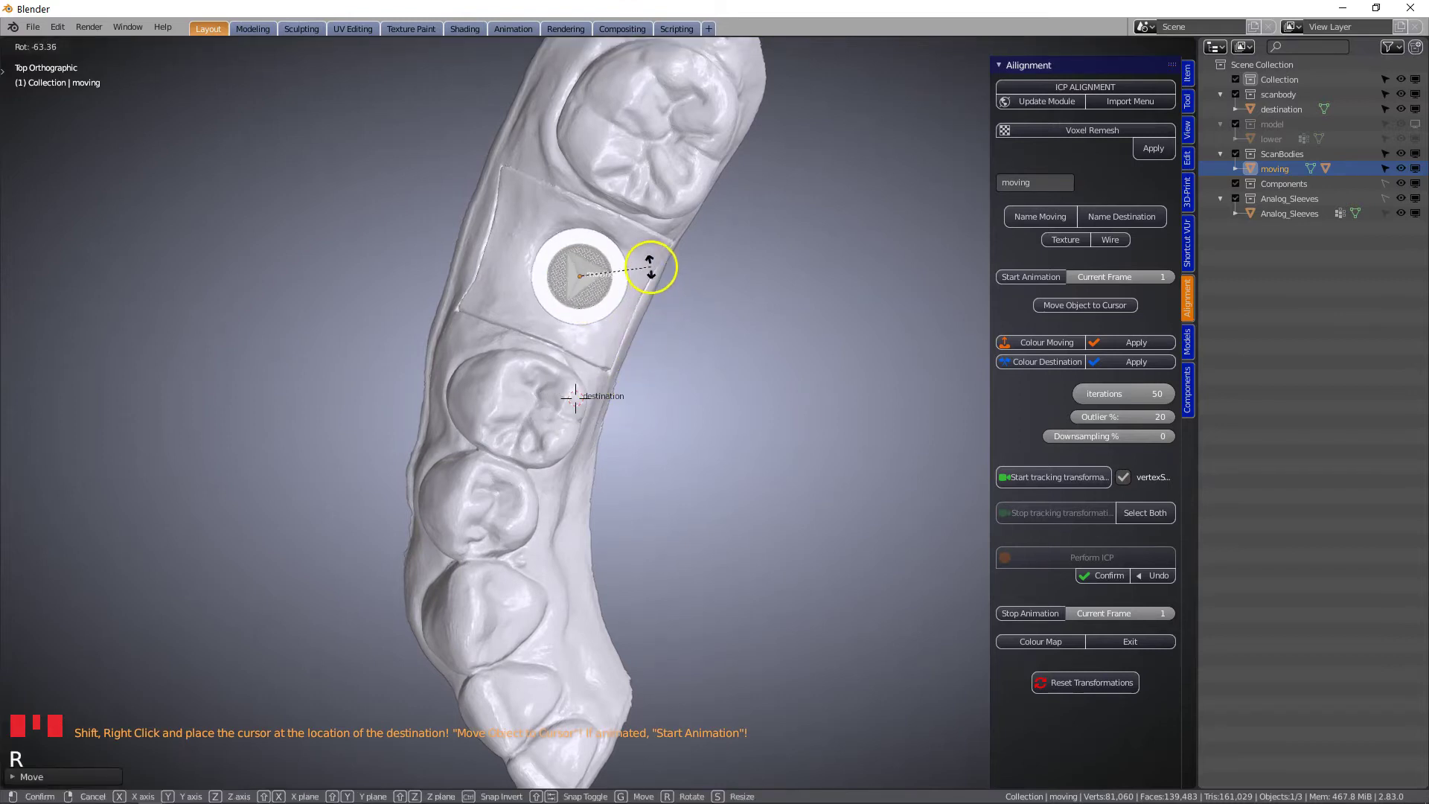
pyautogui.scroll(3)
pyautogui.moveTo(630, 385); pyautogui.dragTo(556, 343)
pyautogui.click(1193, 398)
# - Hide the analog component and Alt+B clip the view to the scan body area
pyautogui.scroll(-3)
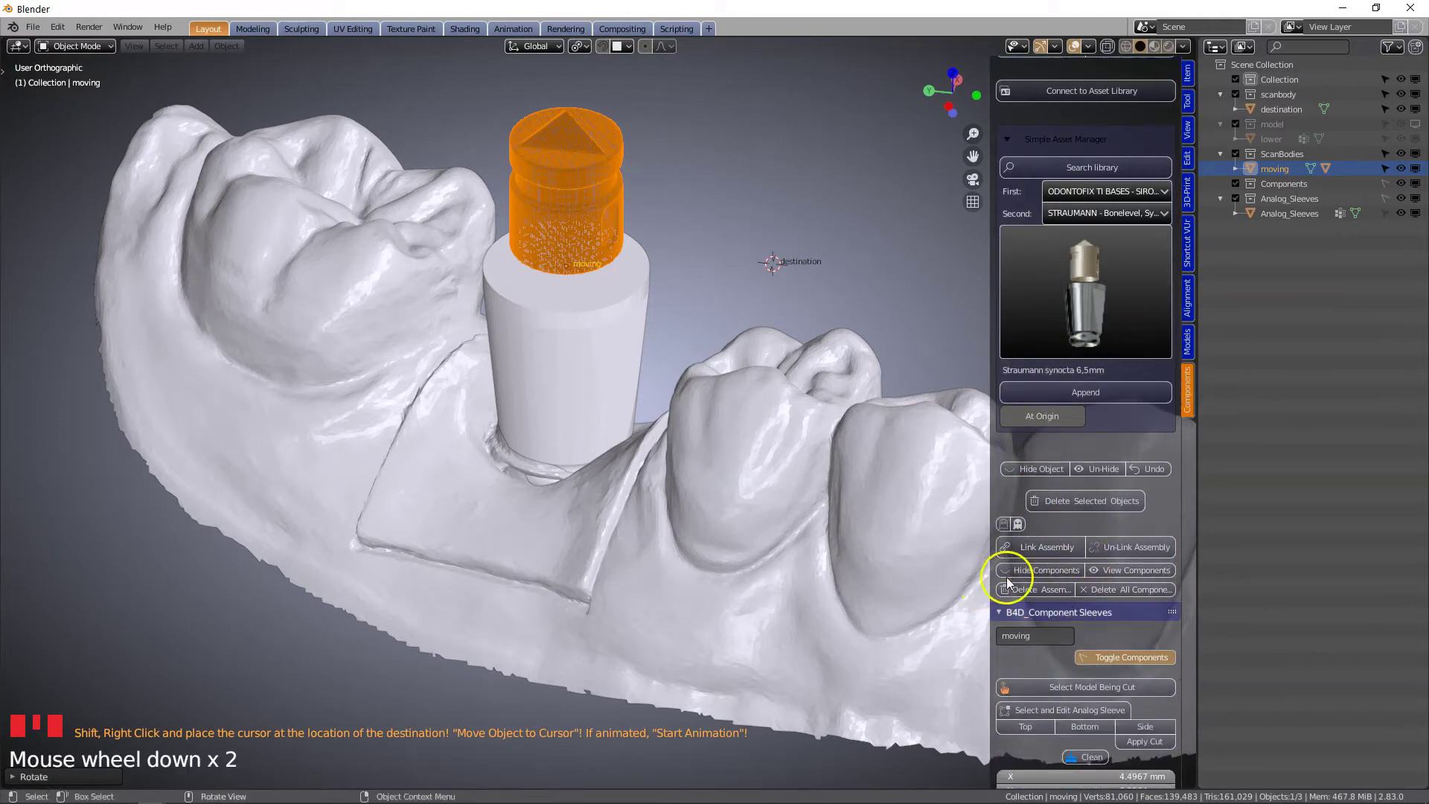
pyautogui.moveTo(1048, 576); pyautogui.dragTo(1194, 312)
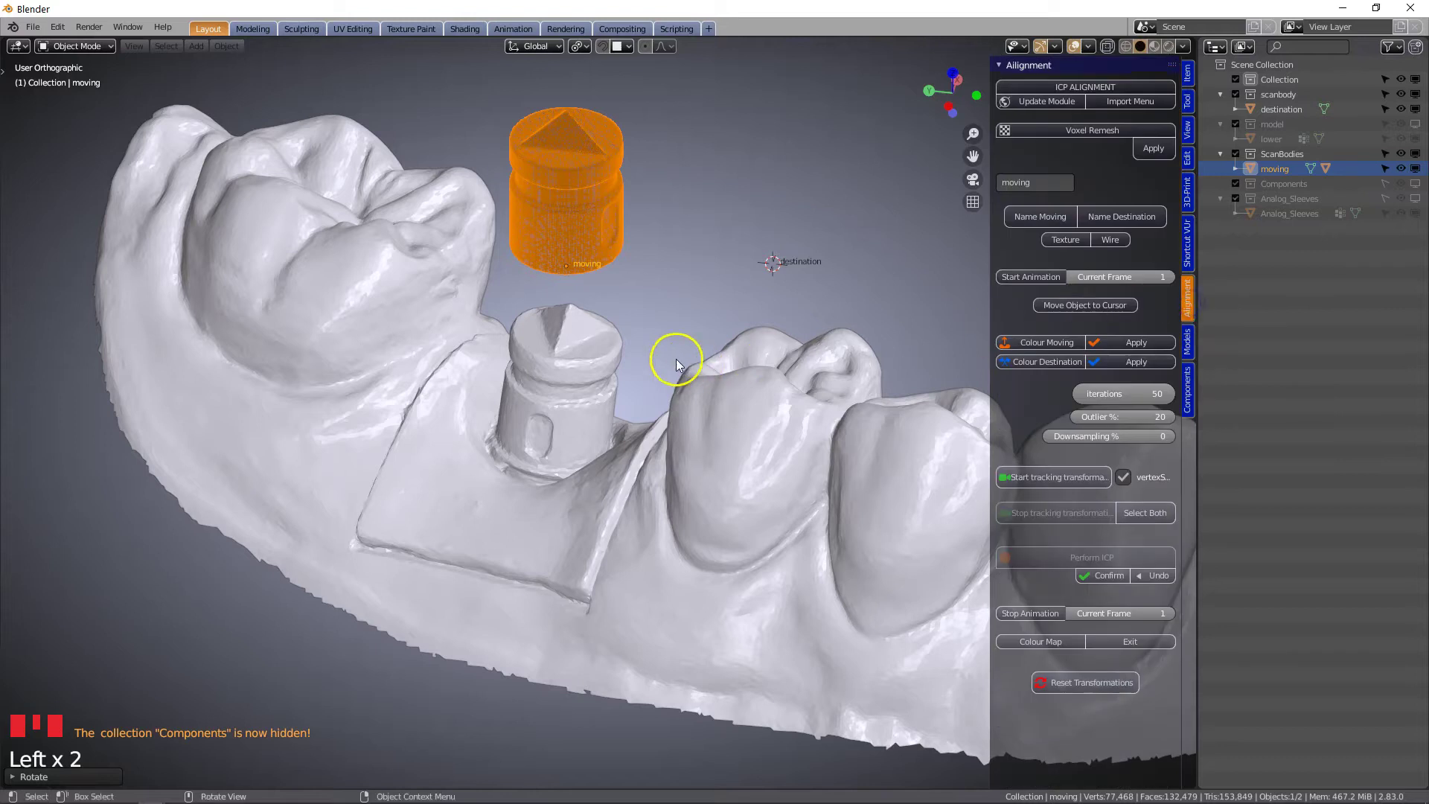
pyautogui.moveTo(606, 297); pyautogui.dragTo(599, 228)
pyautogui.press('alt+b')
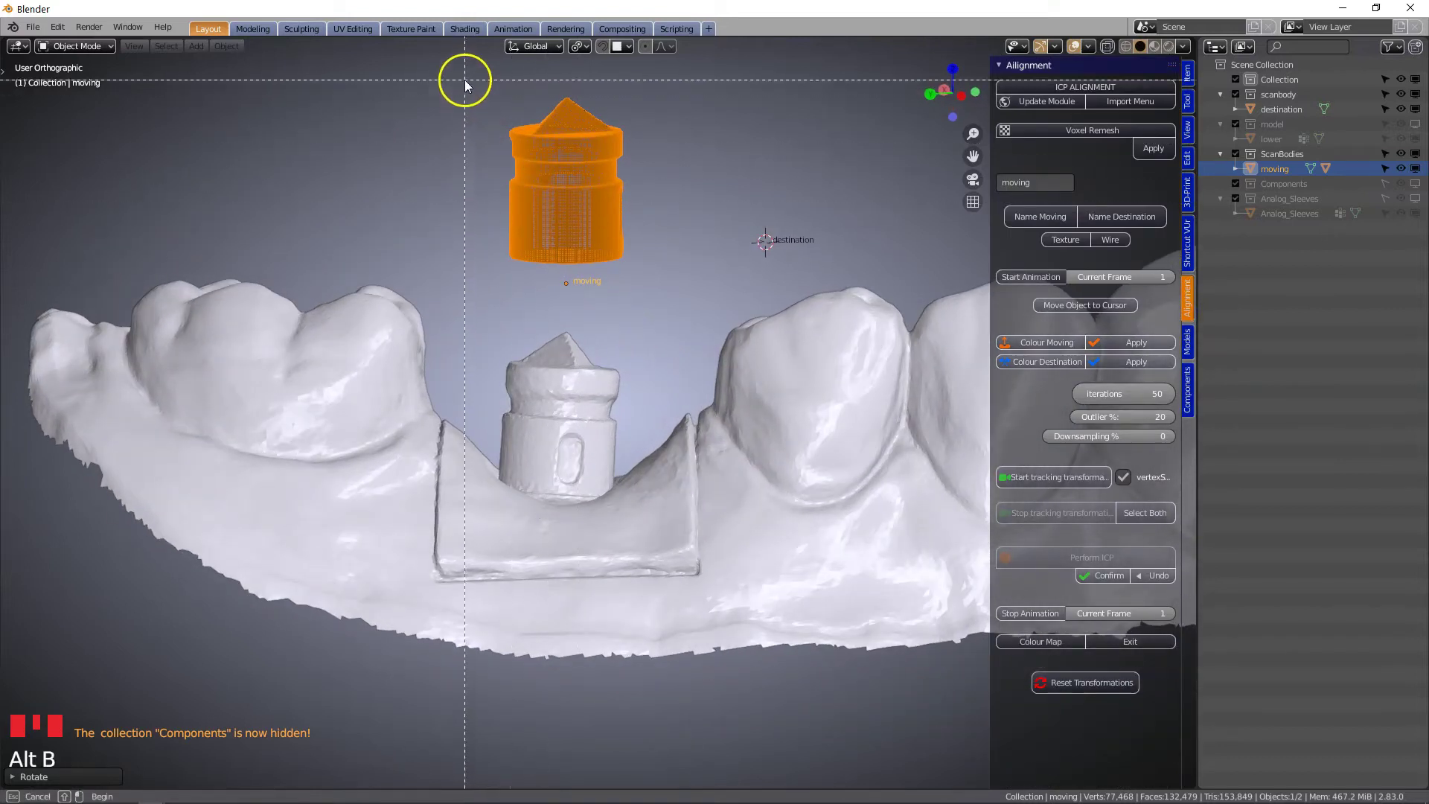
pyautogui.moveTo(554, 422); pyautogui.dragTo(581, 287)
pyautogui.scroll(3)
# - Move the scan body model from top and side views until it centers over the scanned scan body
pyautogui.press('g')
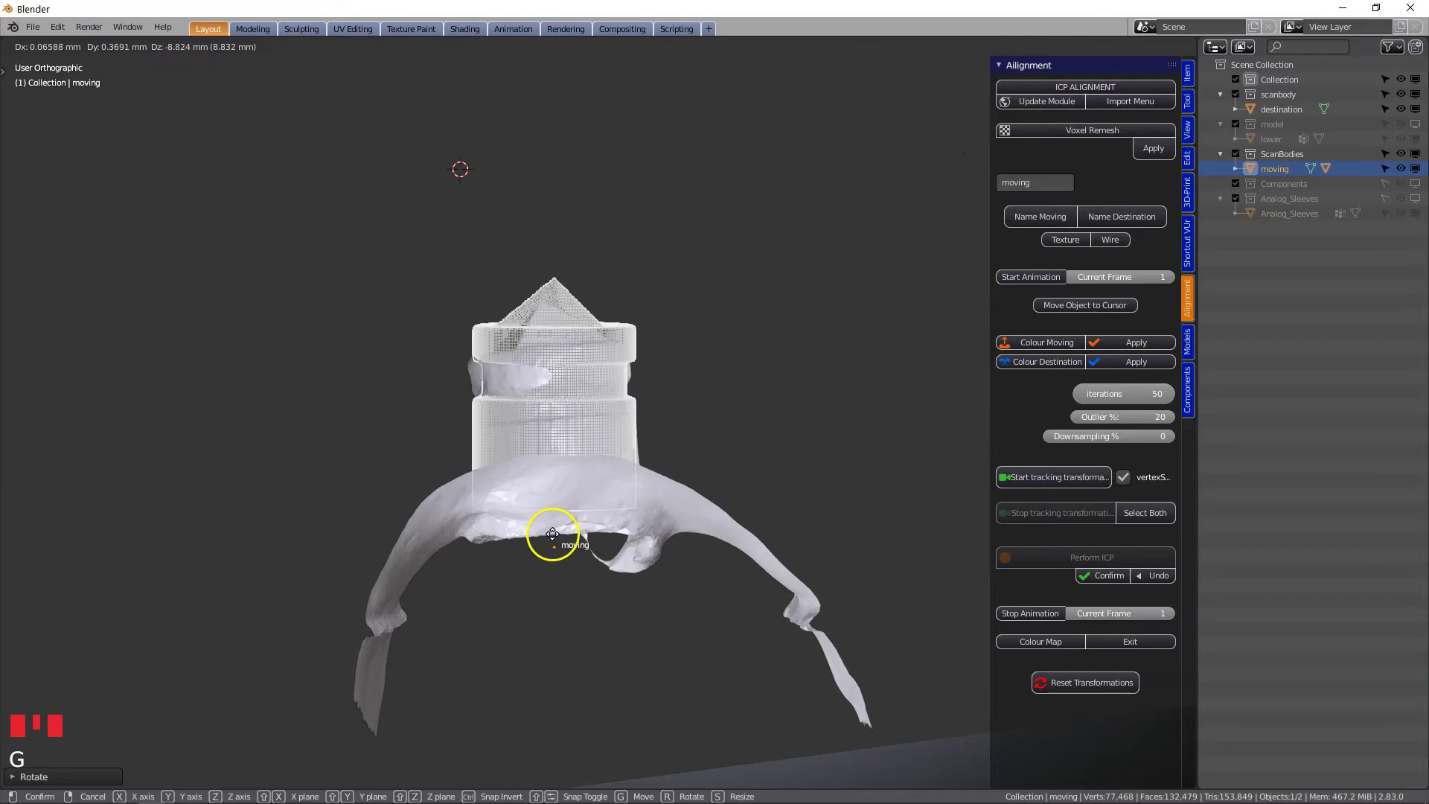
pyautogui.press('r')
pyautogui.moveTo(638, 446); pyautogui.dragTo(603, 458)
pyautogui.press('g')
pyautogui.moveTo(582, 358); pyautogui.dragTo(459, 451)
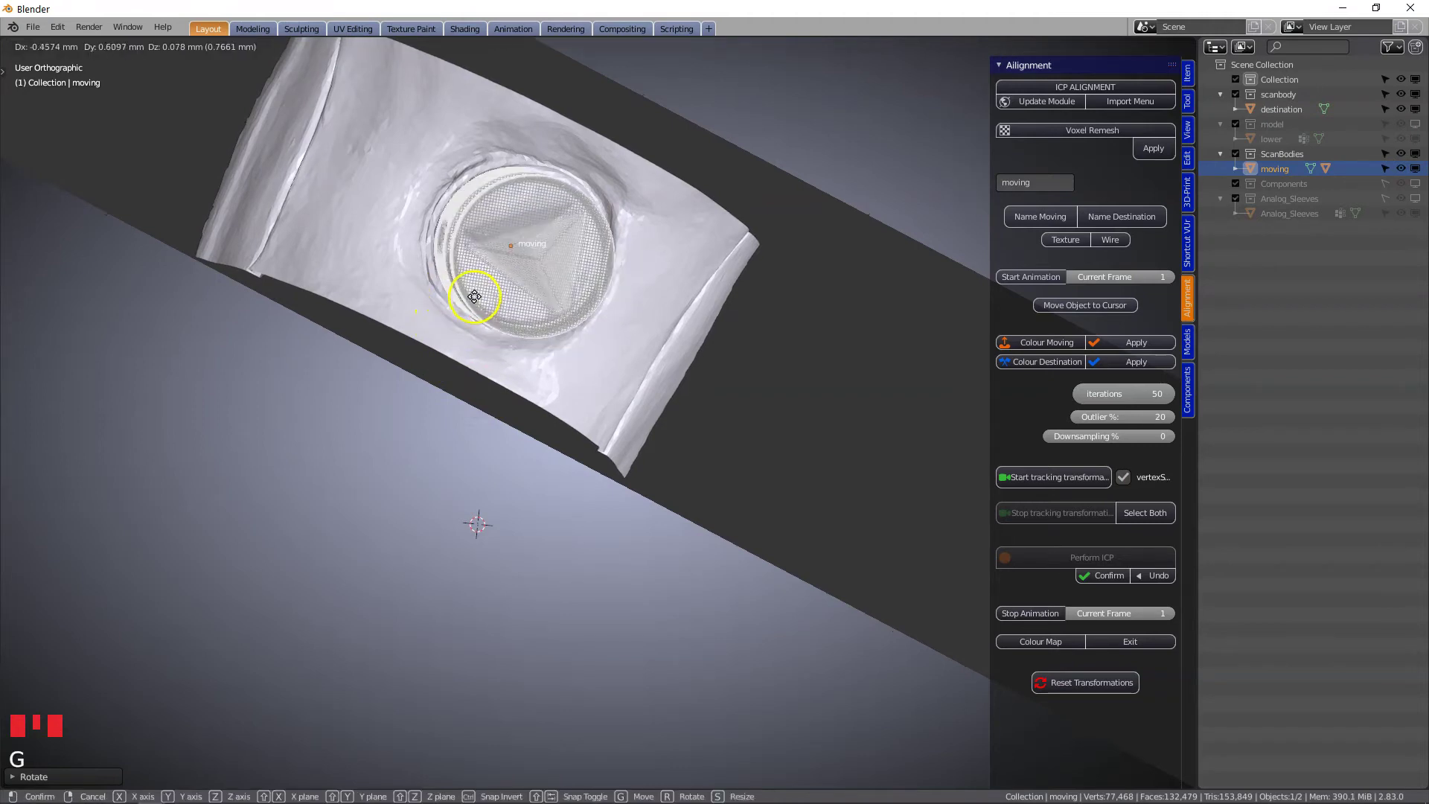
pyautogui.moveTo(592, 523); pyautogui.dragTo(720, 313)
pyautogui.press('r')
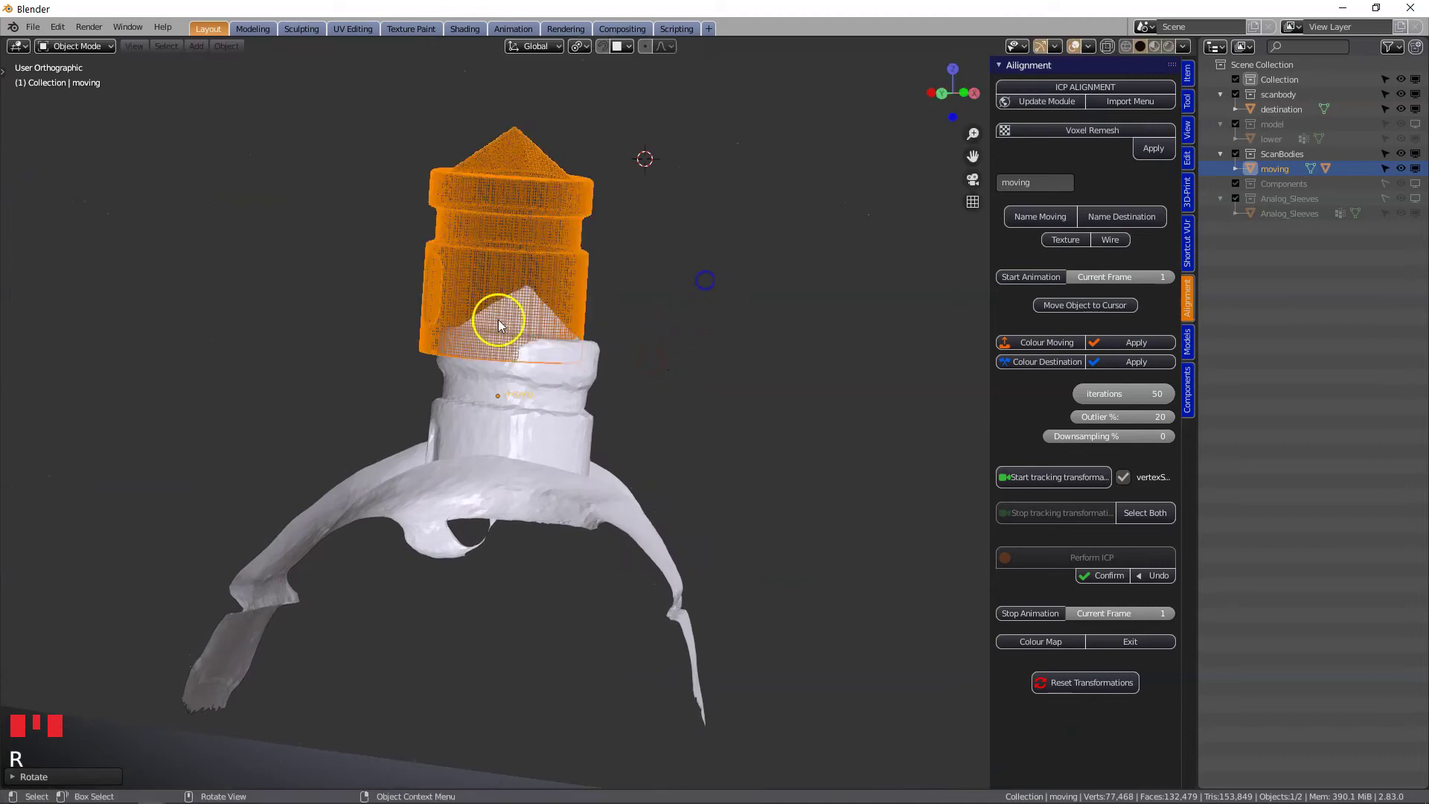
# - Rotate and nudge the scan body further so it closely overlaps the scanned one
pyautogui.press('g')
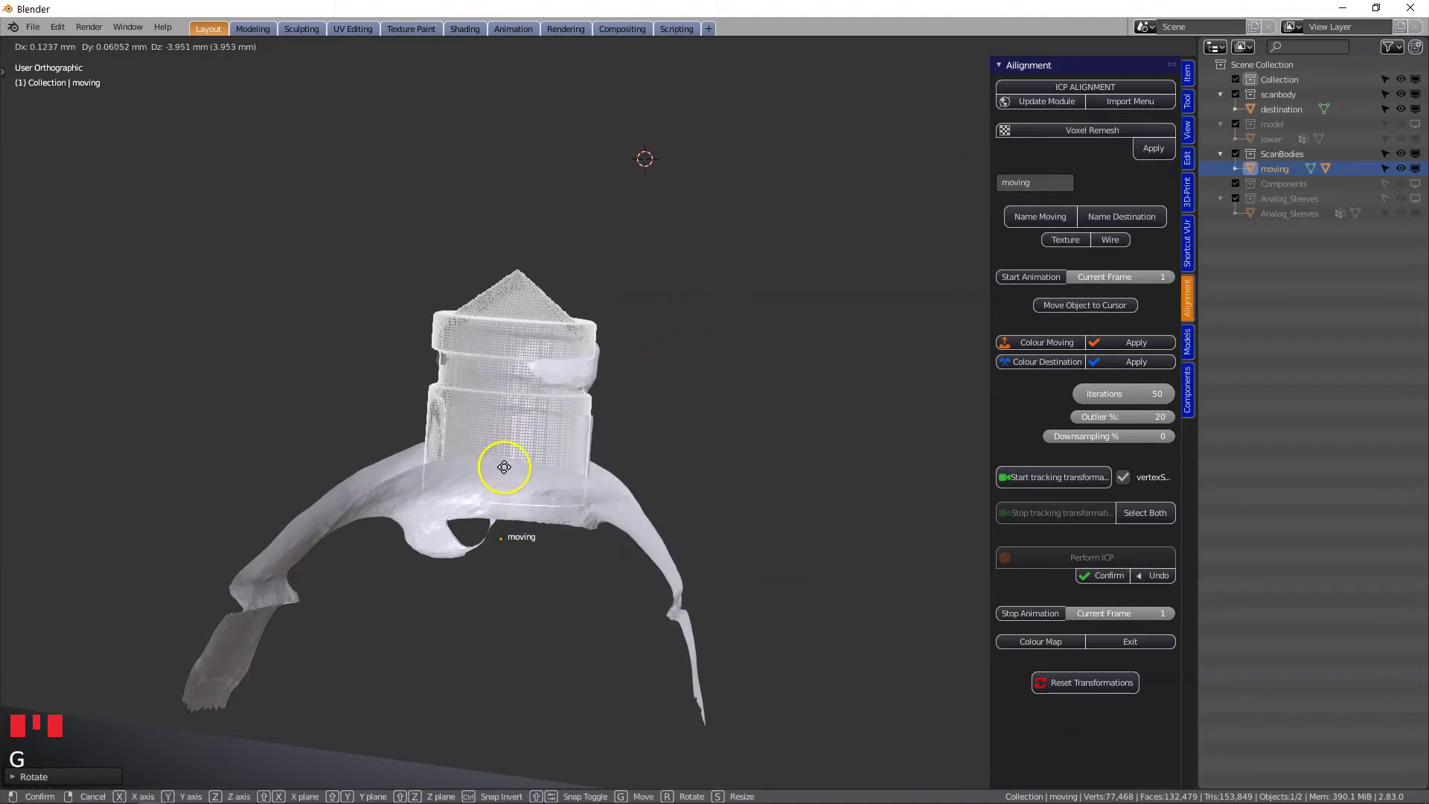
pyautogui.scroll(3)
pyautogui.press('r')
pyautogui.press('g')
pyautogui.moveTo(422, 461); pyautogui.dragTo(615, 449)
pyautogui.press('r')
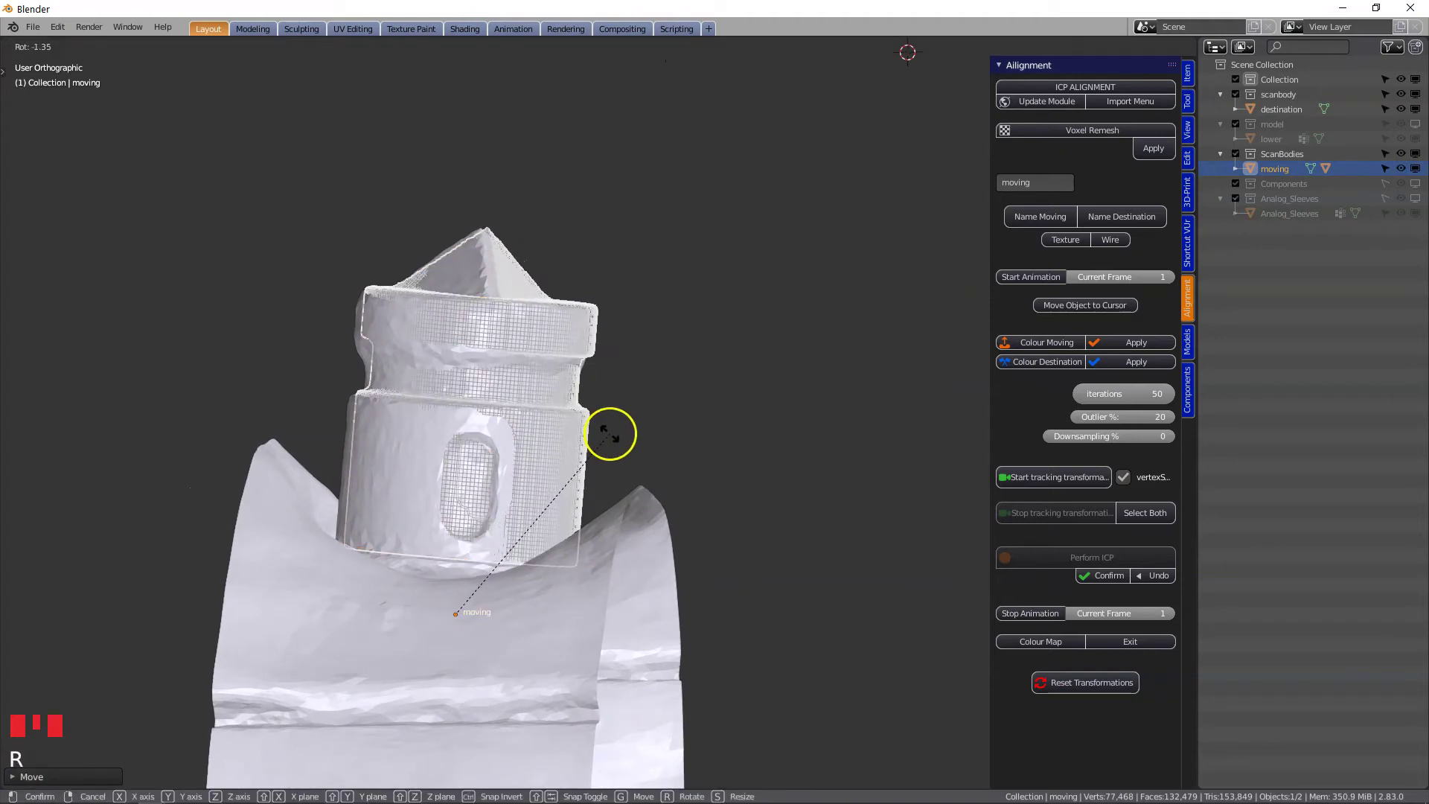
pyautogui.press('g')
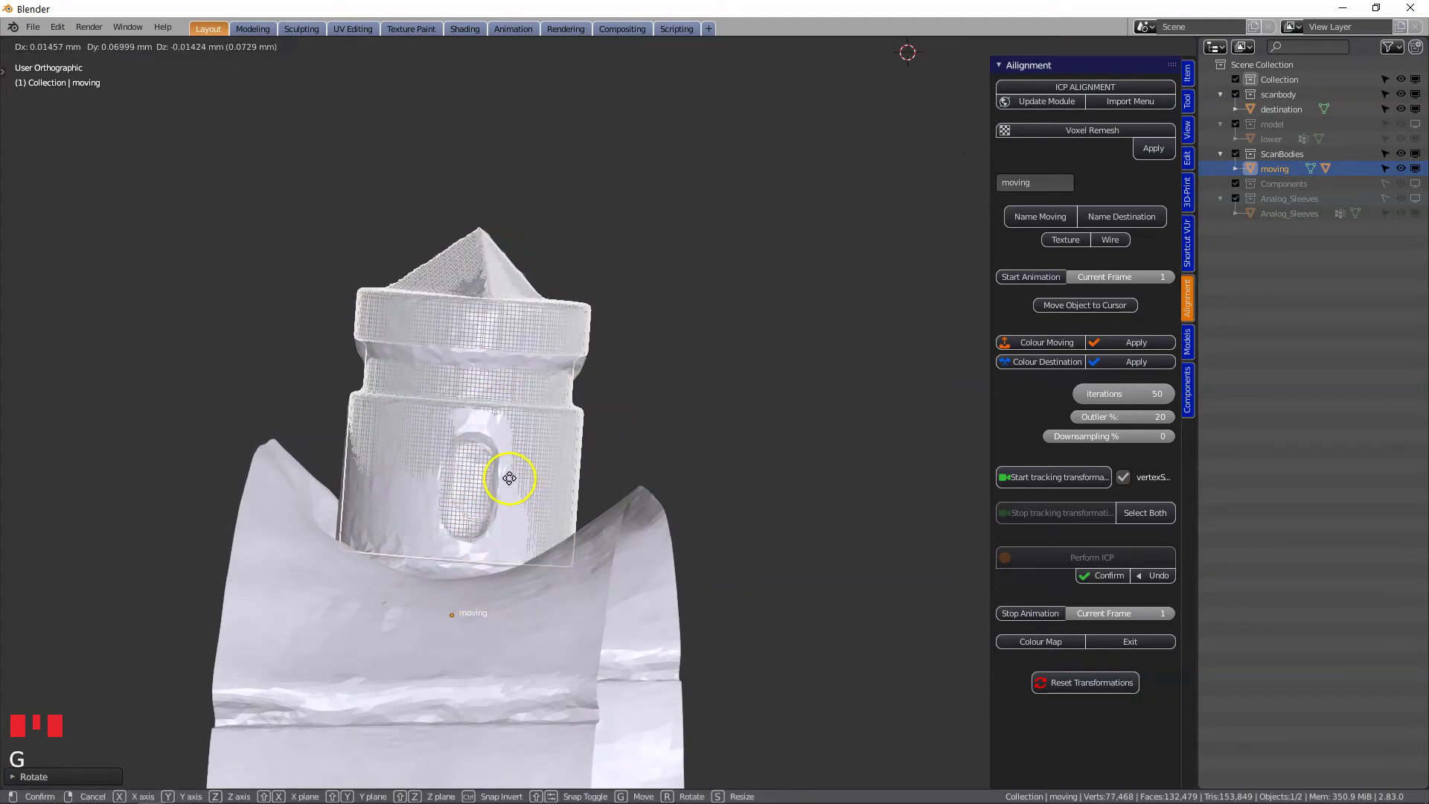
pyautogui.scroll(3)
pyautogui.press('g')
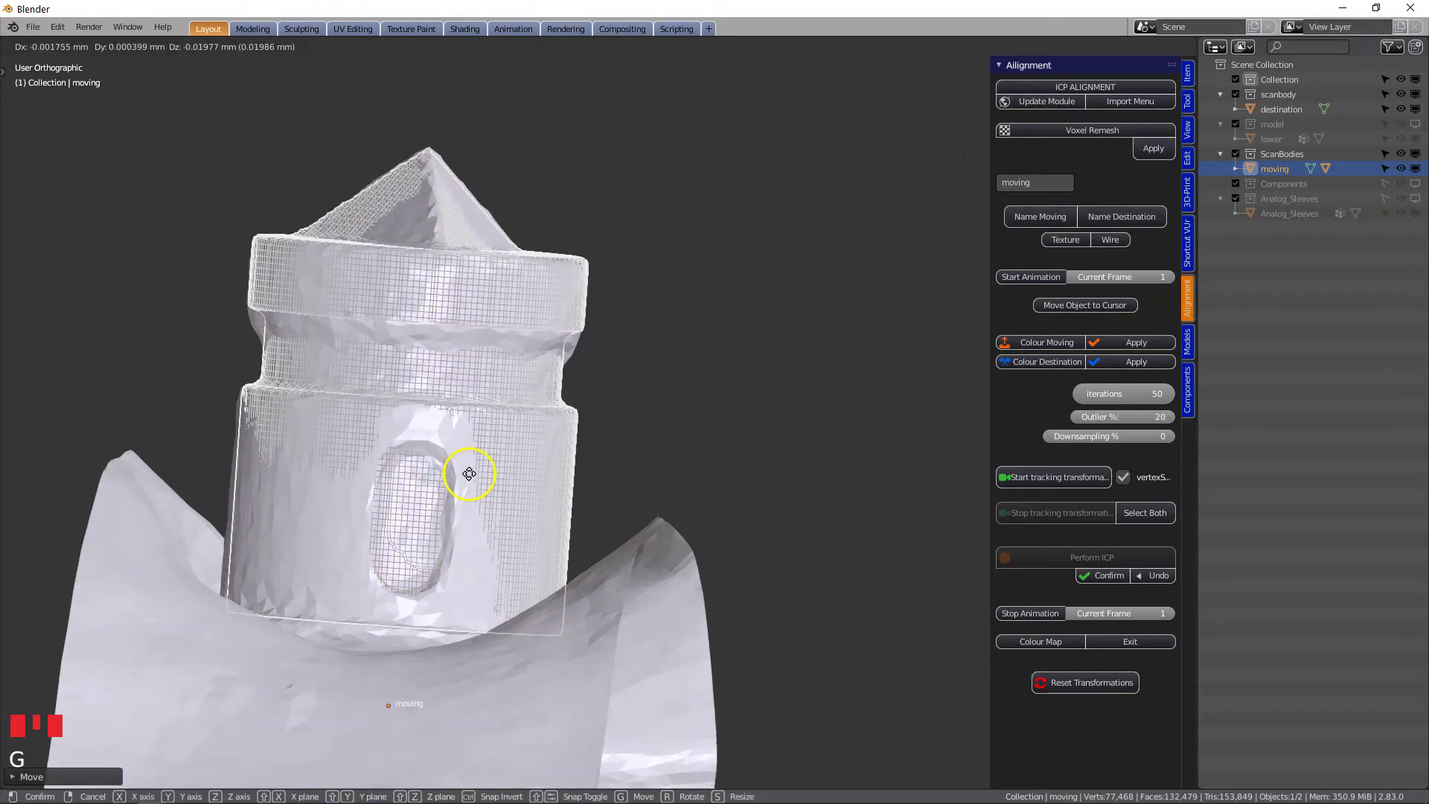
pyautogui.scroll(-3)
pyautogui.moveTo(451, 486); pyautogui.dragTo(397, 550)
# - In Edit Mode on 'moving', paint-select the rim, cone and side window vertices for ICP
pyautogui.scroll(3)
pyautogui.scroll(3)
pyautogui.scroll(-3)
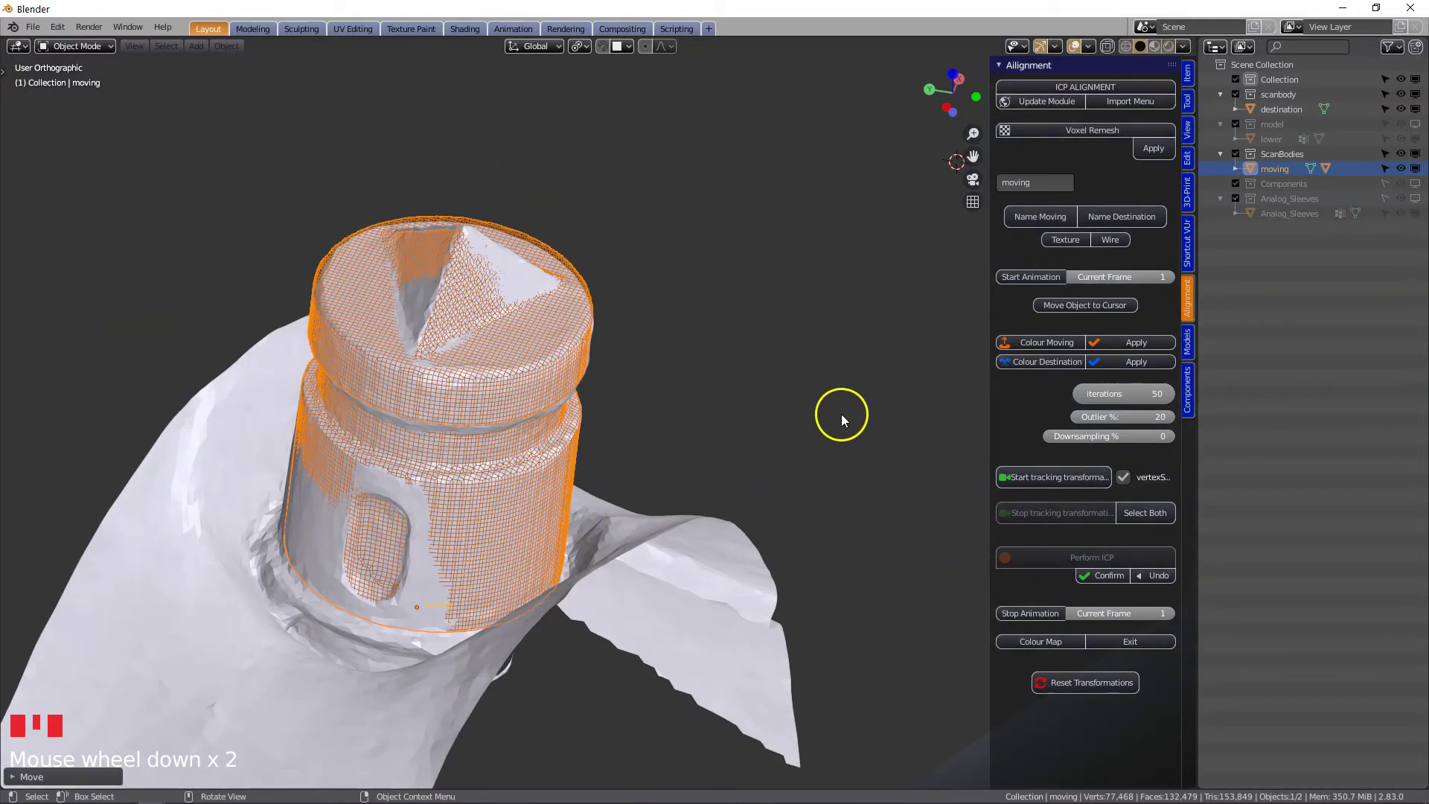
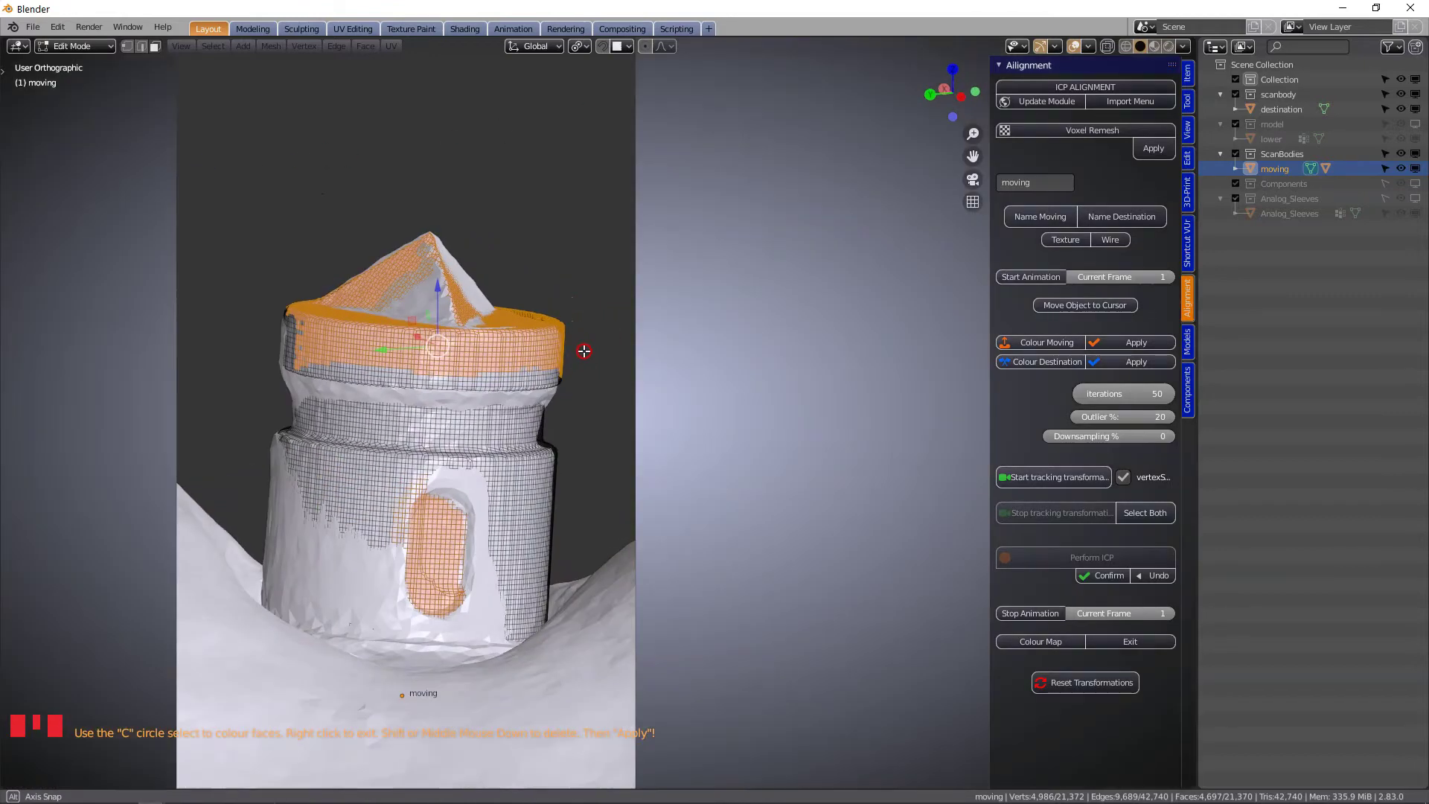
pyautogui.scroll(3)
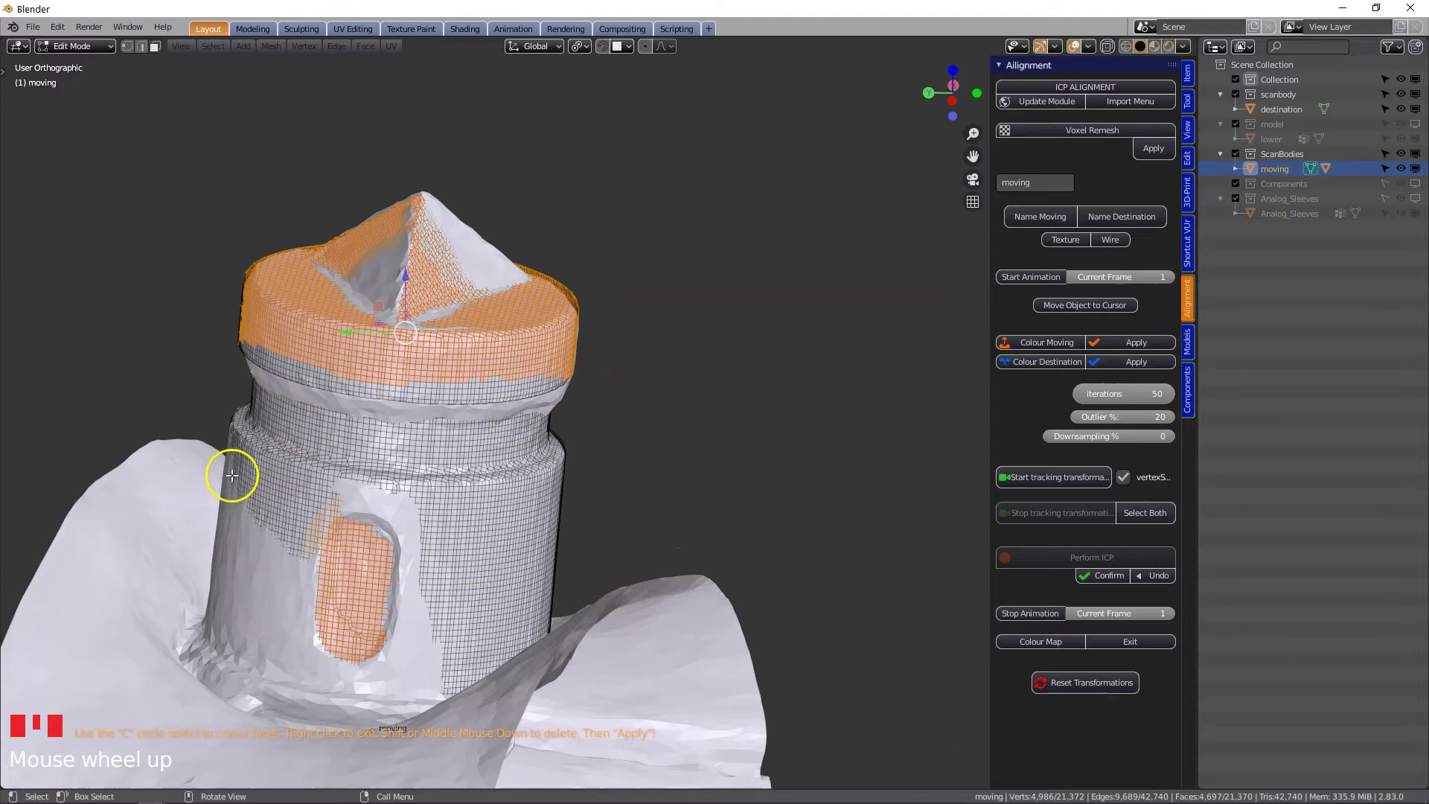
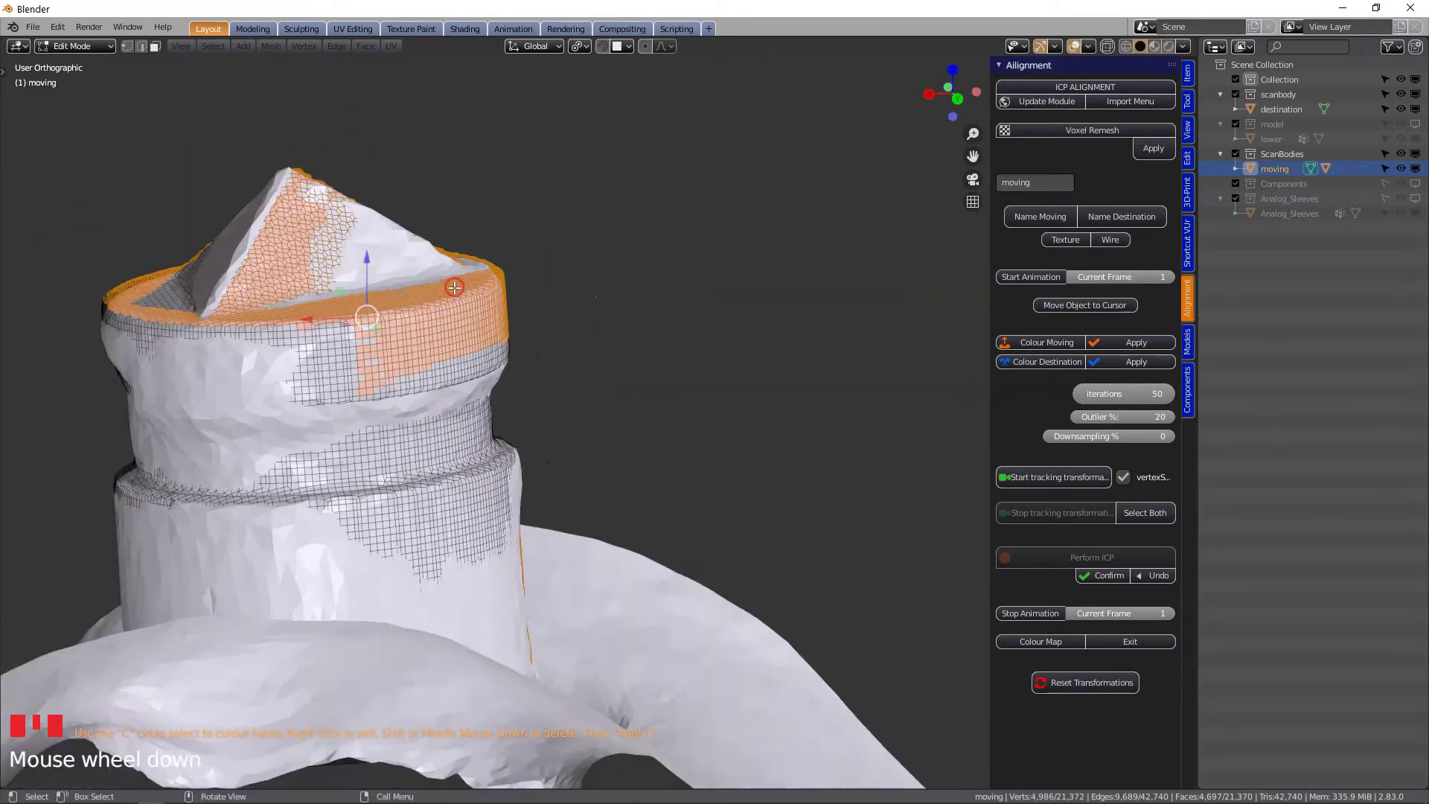
pyautogui.press('c')
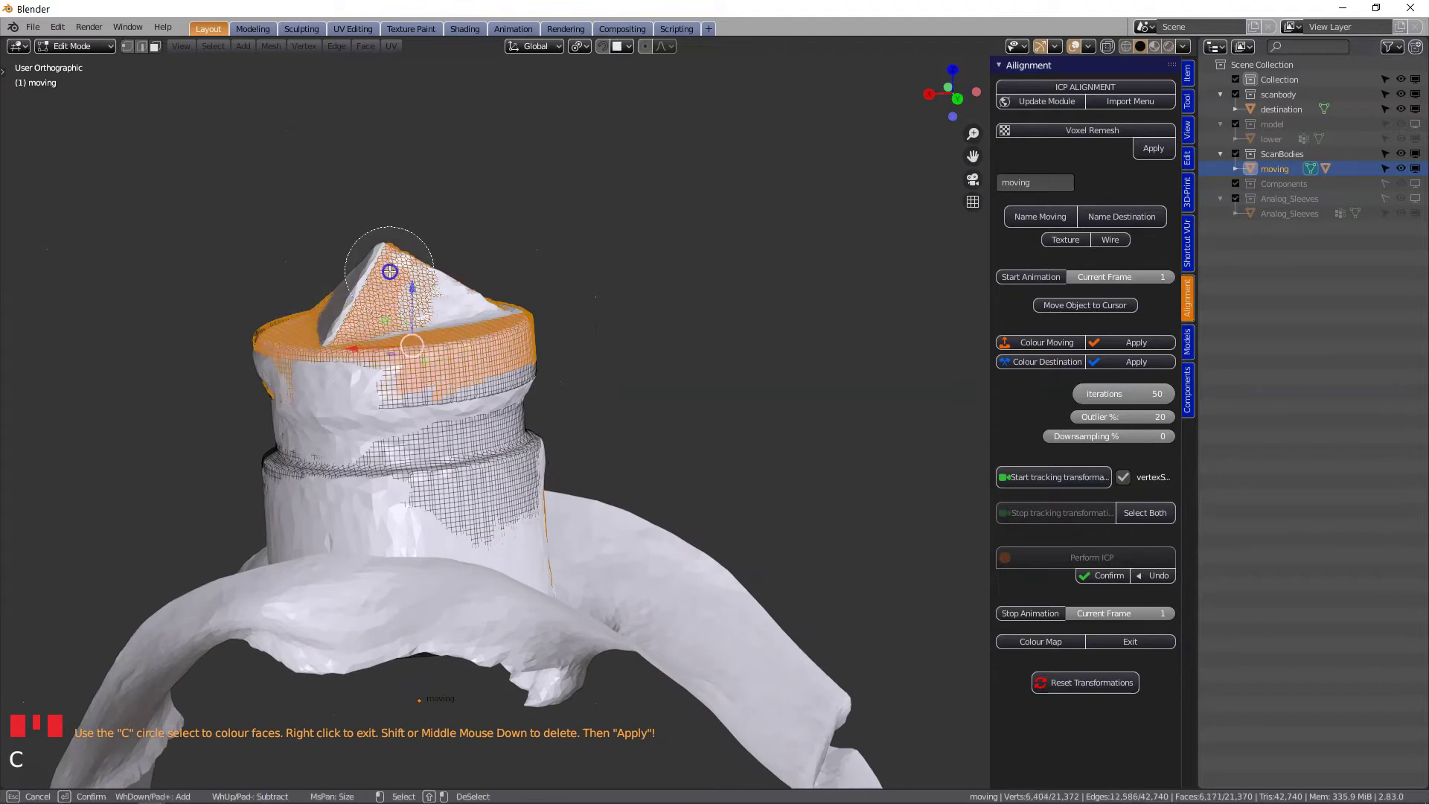
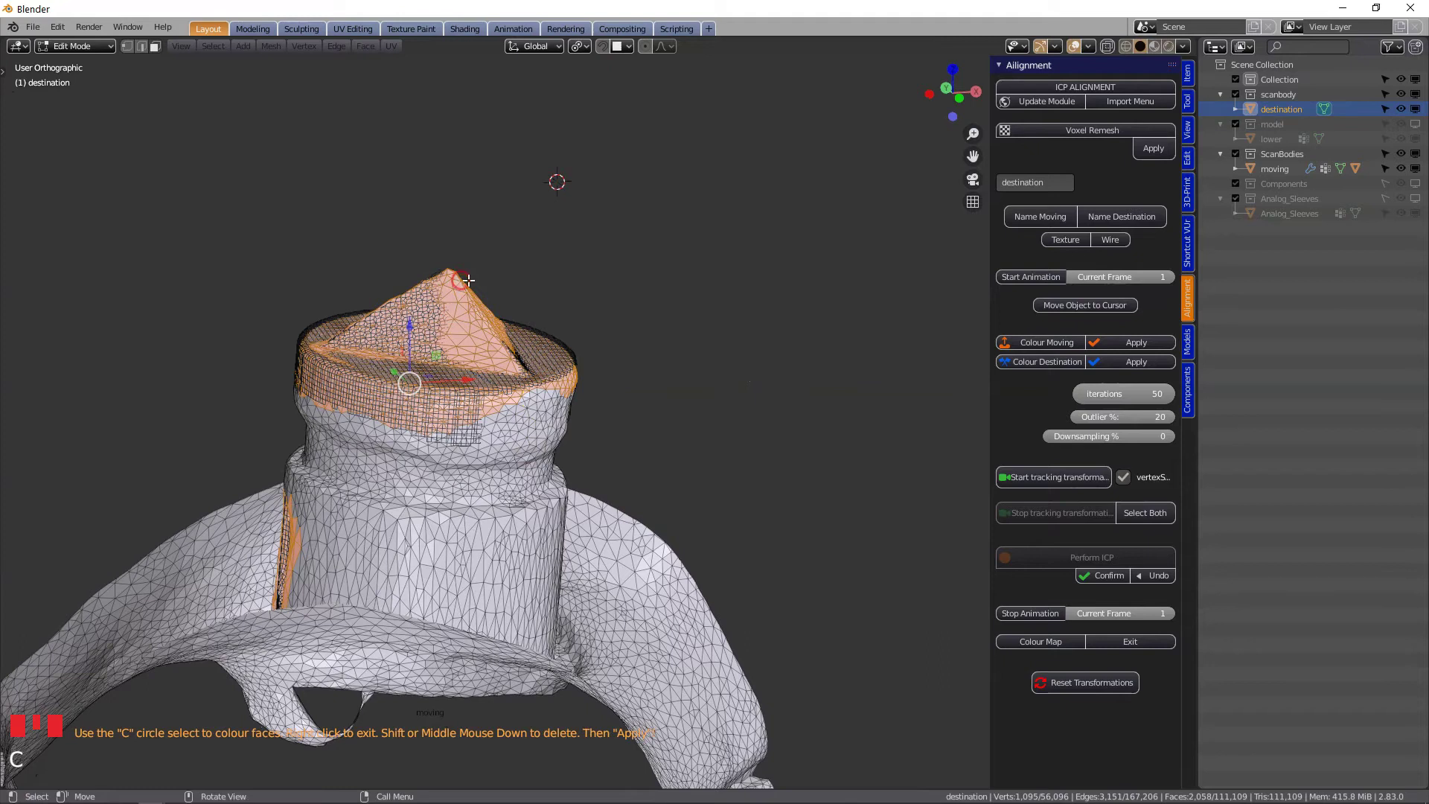
# - Set ICP iterations to 75 and run the alignment of the two scan bodies
pyautogui.moveTo(1133, 365); pyautogui.dragTo(917, 526)
pyautogui.moveTo(923, 524); pyautogui.dragTo(609, 548)
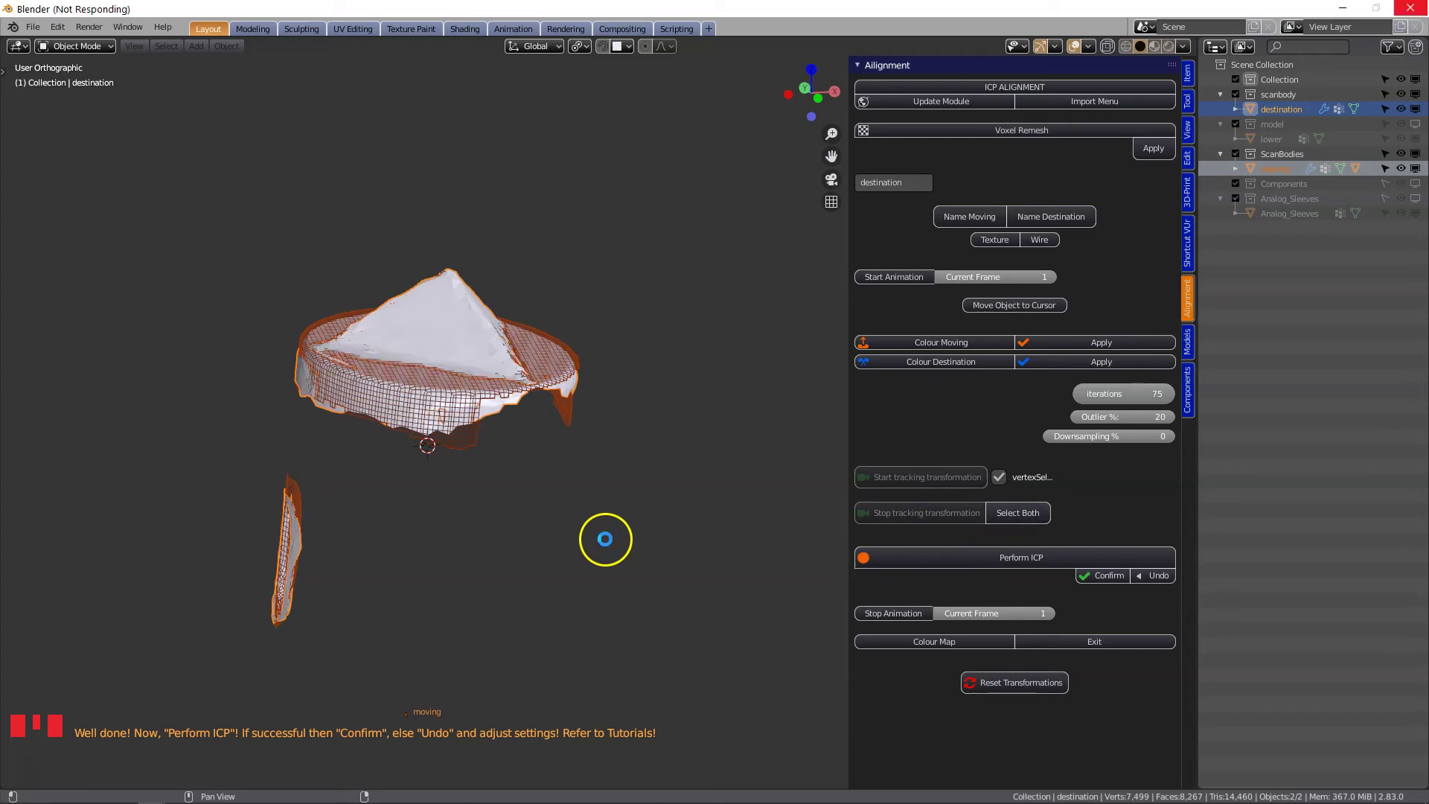
# - Orbit around the implant site to check how the aligned scan body seats in the jaw scan
pyautogui.moveTo(600, 545); pyautogui.dragTo(554, 405)
pyautogui.scroll(3)
pyautogui.moveTo(436, 443); pyautogui.dragTo(464, 550)
pyautogui.scroll(-3)
pyautogui.middleClick(446, 531)
pyautogui.scroll(3)
pyautogui.moveTo(446, 444); pyautogui.dragTo(475, 391)
pyautogui.moveTo(485, 378); pyautogui.dragTo(385, 368)
pyautogui.scroll(-3)
pyautogui.scroll(-3)
pyautogui.middleClick(382, 363)
pyautogui.scroll(3)
pyautogui.scroll(3)
pyautogui.scroll(-3)
pyautogui.scroll(-3)
pyautogui.scroll(-3)
pyautogui.moveTo(540, 562); pyautogui.dragTo(1114, 583)
pyautogui.moveTo(1114, 583); pyautogui.dragTo(618, 532)
pyautogui.scroll(-3)
pyautogui.moveTo(567, 541); pyautogui.dragTo(325, 589)
pyautogui.scroll(-3)
# - Clear the clipping, hide the scanbody collection and show the lower jaw model in view
pyautogui.press('alt+b')
pyautogui.moveTo(510, 549); pyautogui.dragTo(1421, 98)
pyautogui.click(1421, 98)
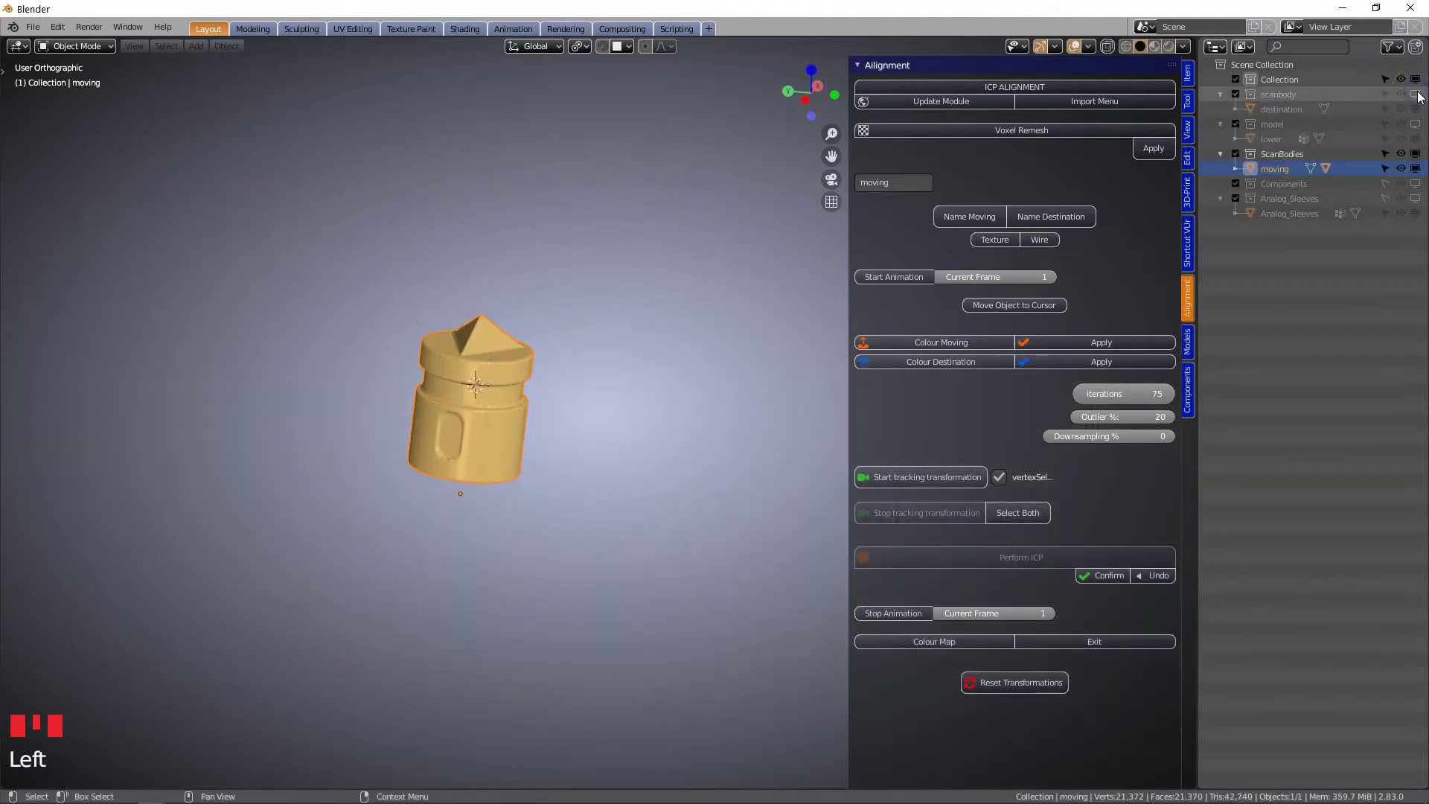
pyautogui.click(1419, 128)
pyautogui.scroll(-3)
pyautogui.moveTo(574, 431); pyautogui.dragTo(620, 446)
pyautogui.scroll(-3)
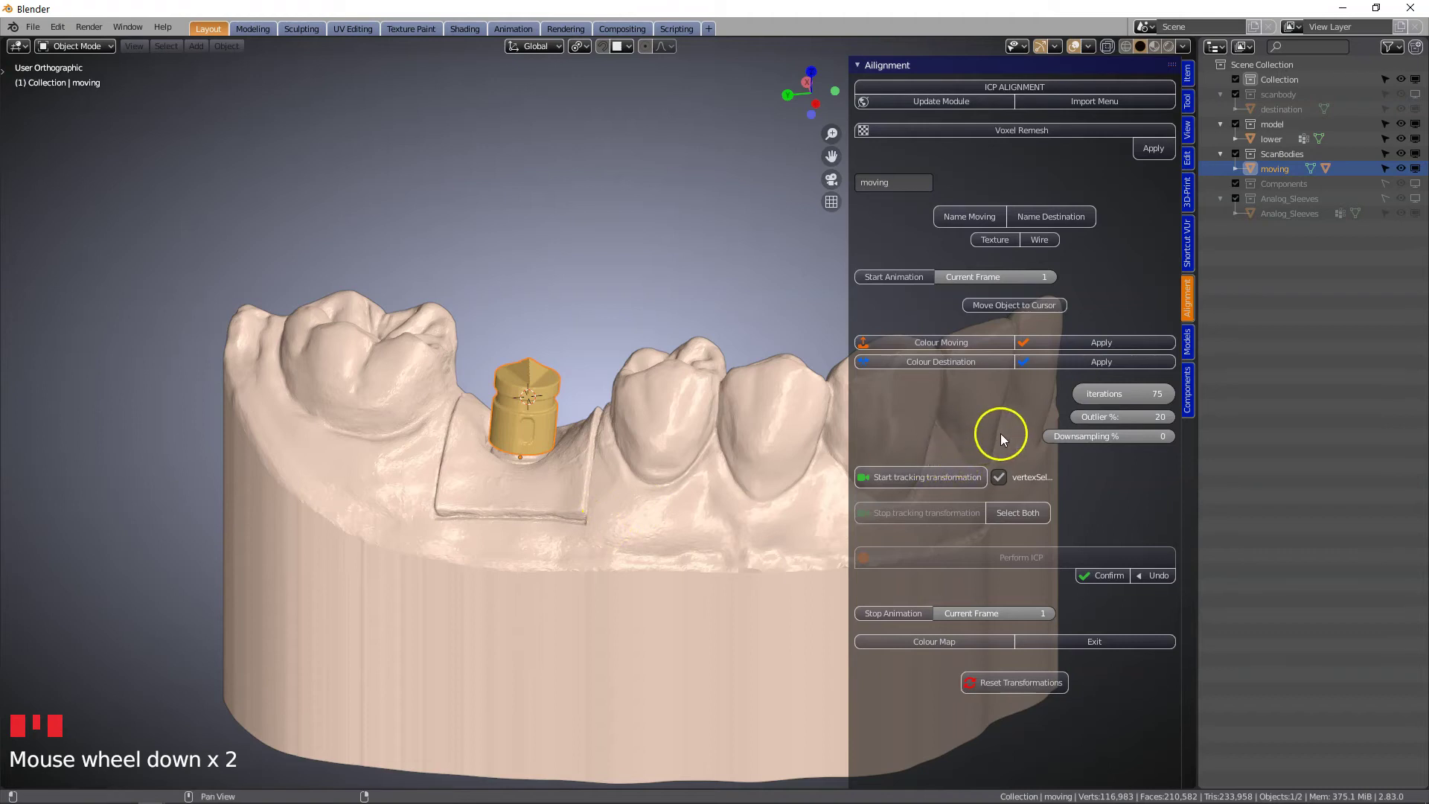
# - Bring up the Component Sleeves tools and select the lower jaw model
pyautogui.click(1194, 393)
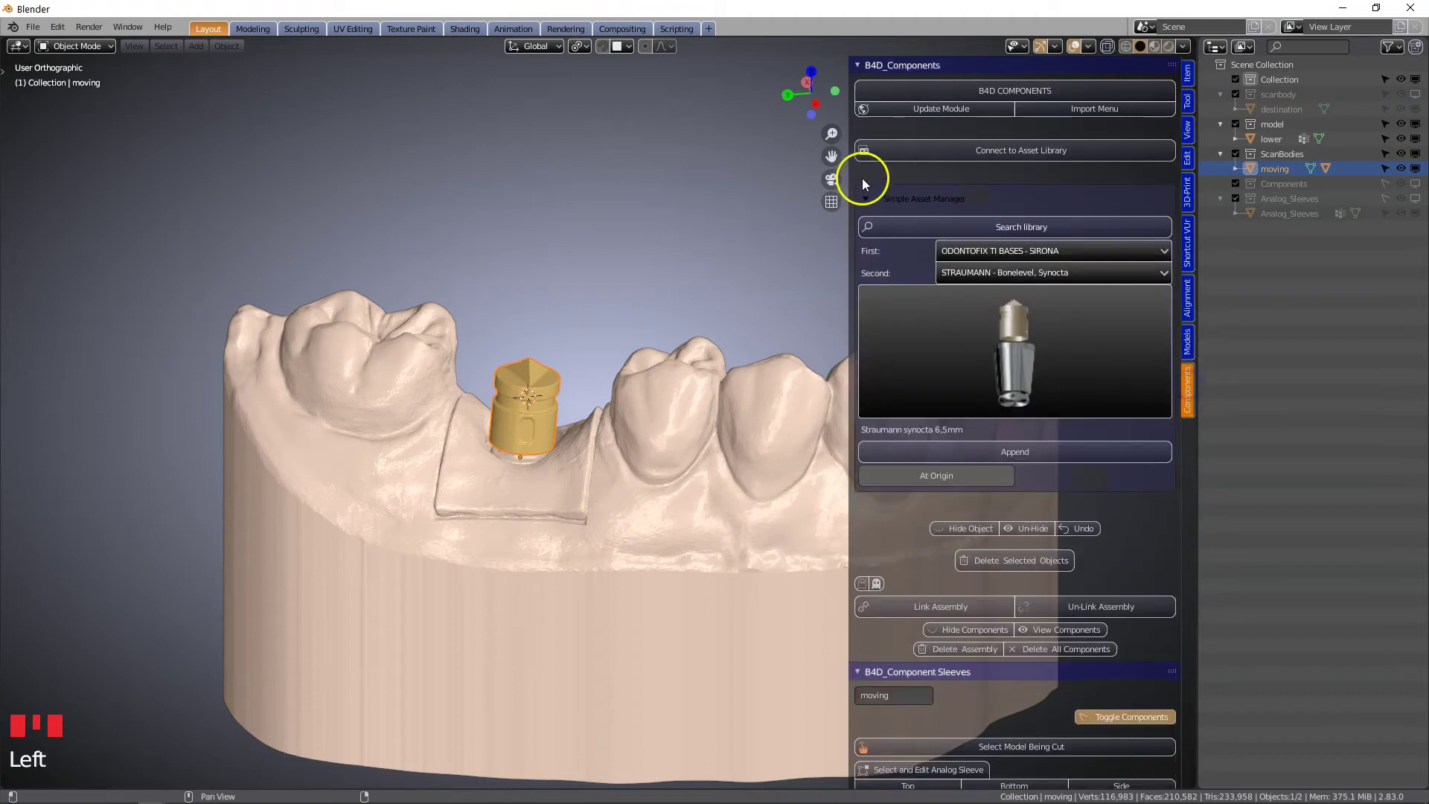
pyautogui.moveTo(860, 70); pyautogui.dragTo(610, 391)
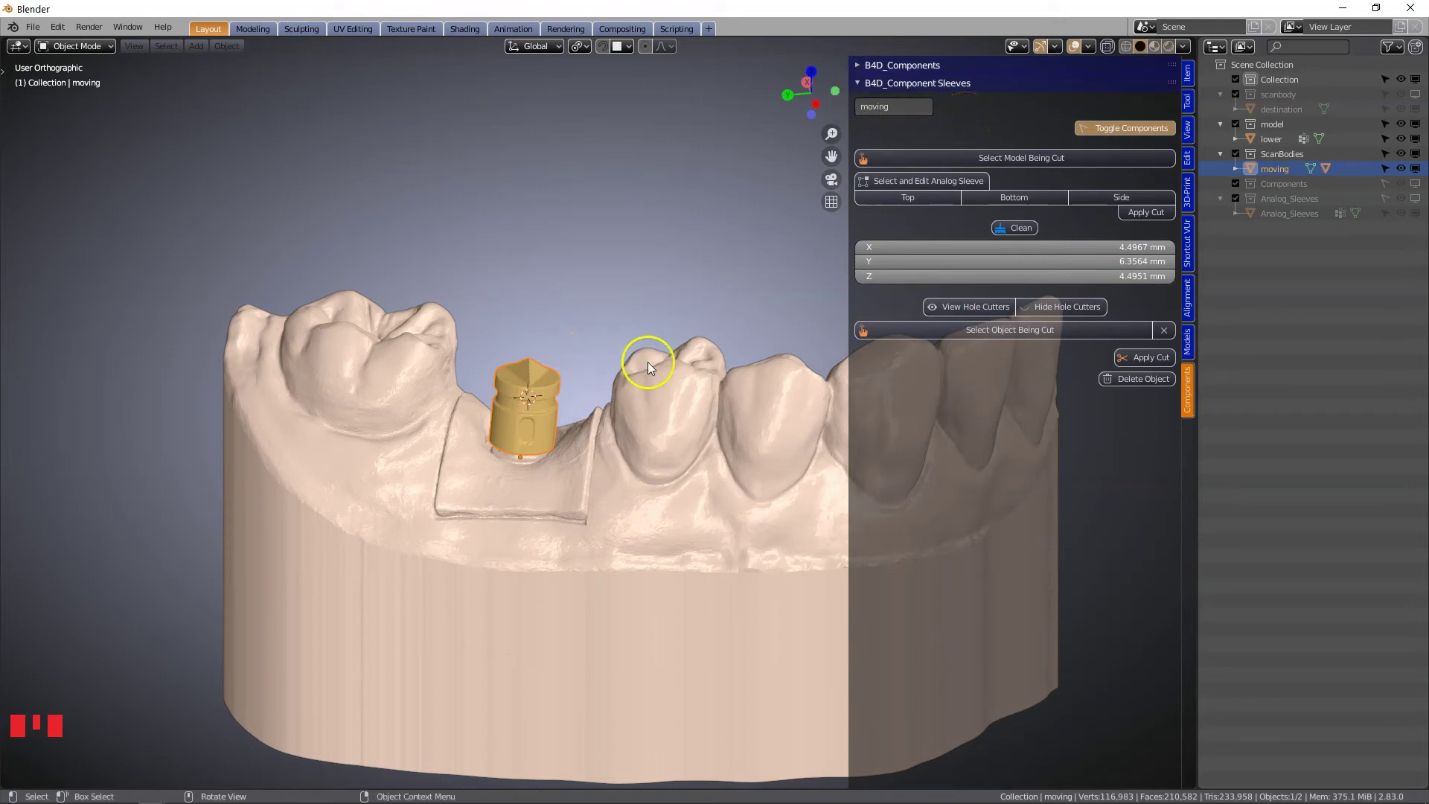
pyautogui.click(716, 449)
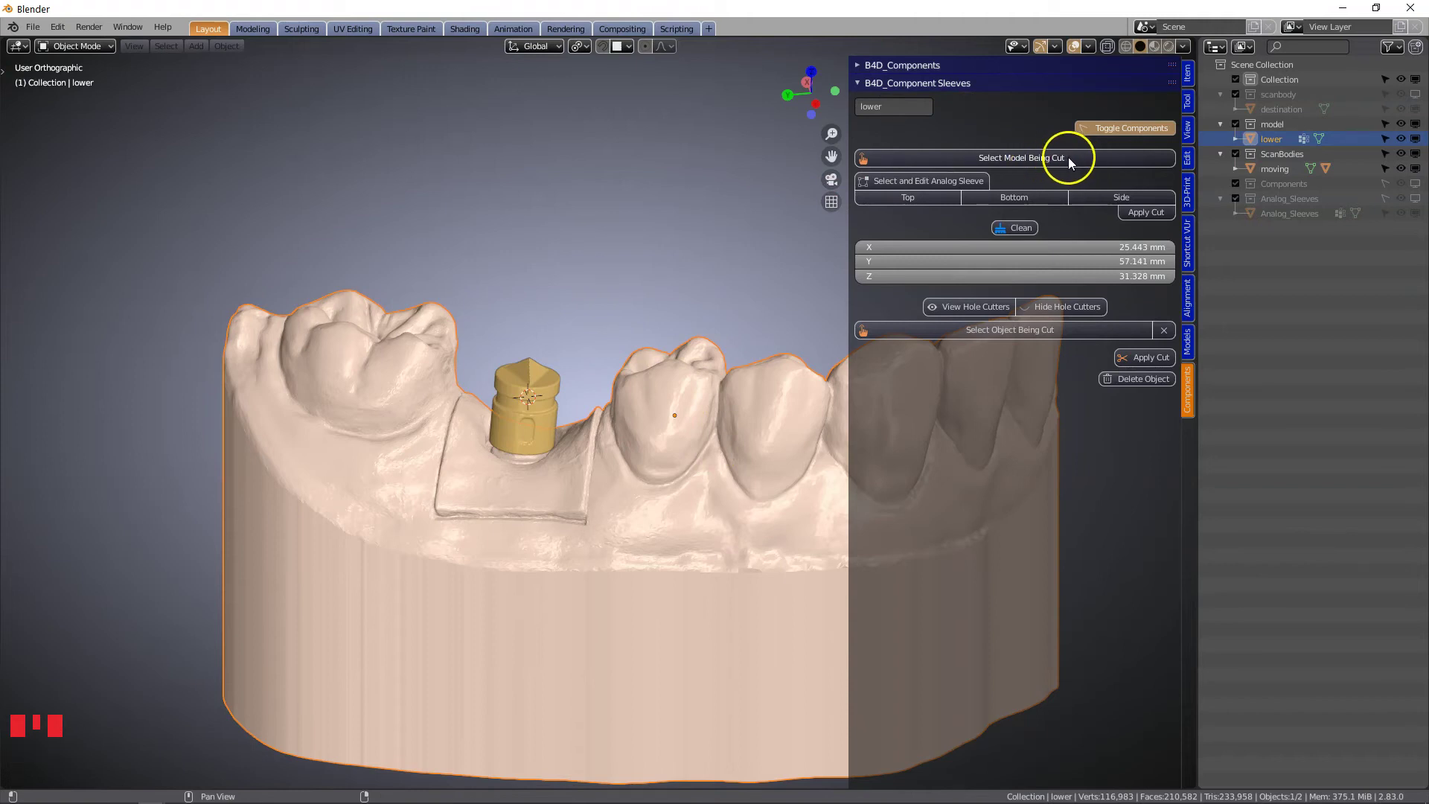
# - Make the lower model the model being cut and stretch the analog sleeve's HoleCutter to about 18.8 mm along its axis
pyautogui.moveTo(1072, 166); pyautogui.dragTo(538, 514)
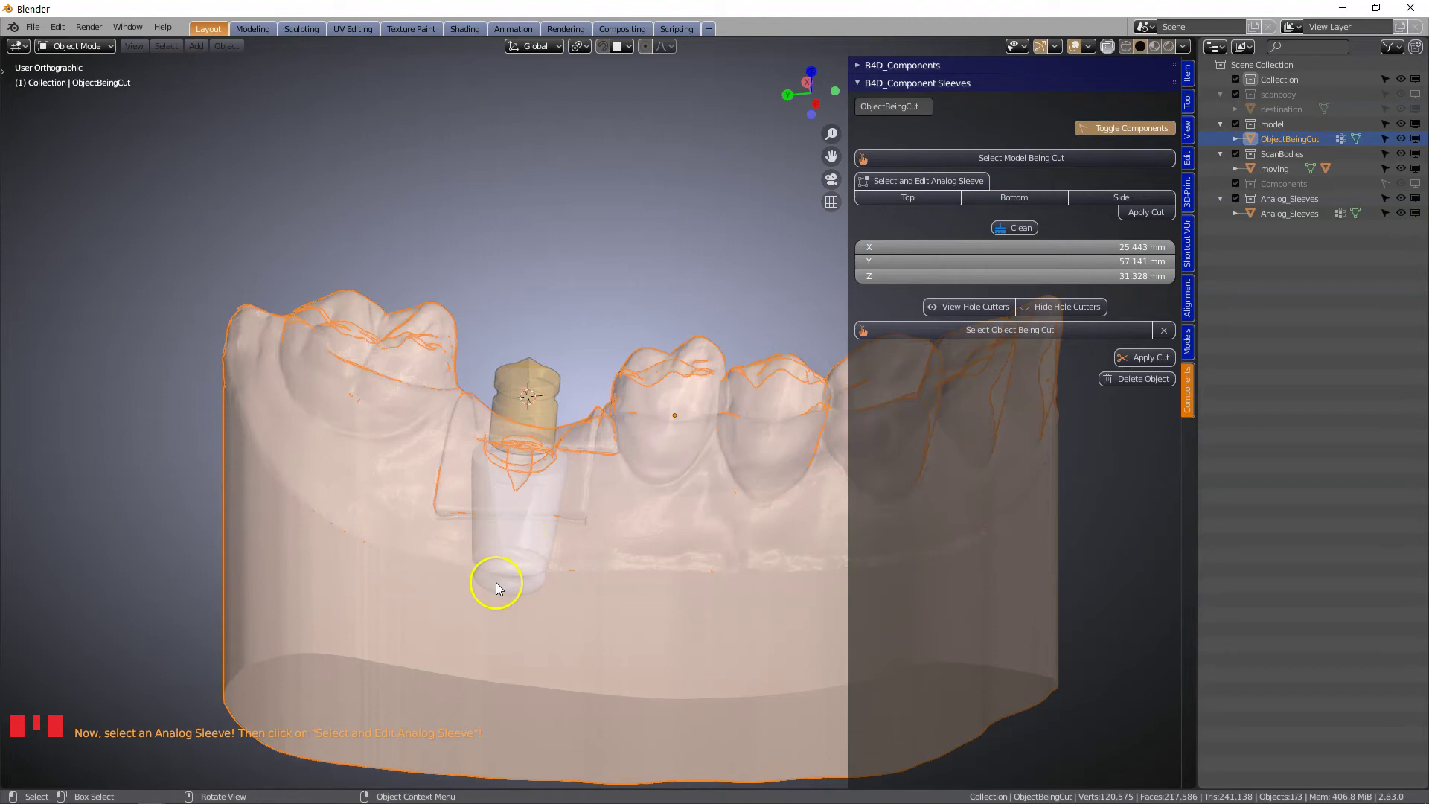
pyautogui.click(505, 574)
pyautogui.moveTo(505, 573); pyautogui.dragTo(538, 567)
pyautogui.scroll(3)
pyautogui.scroll(-3)
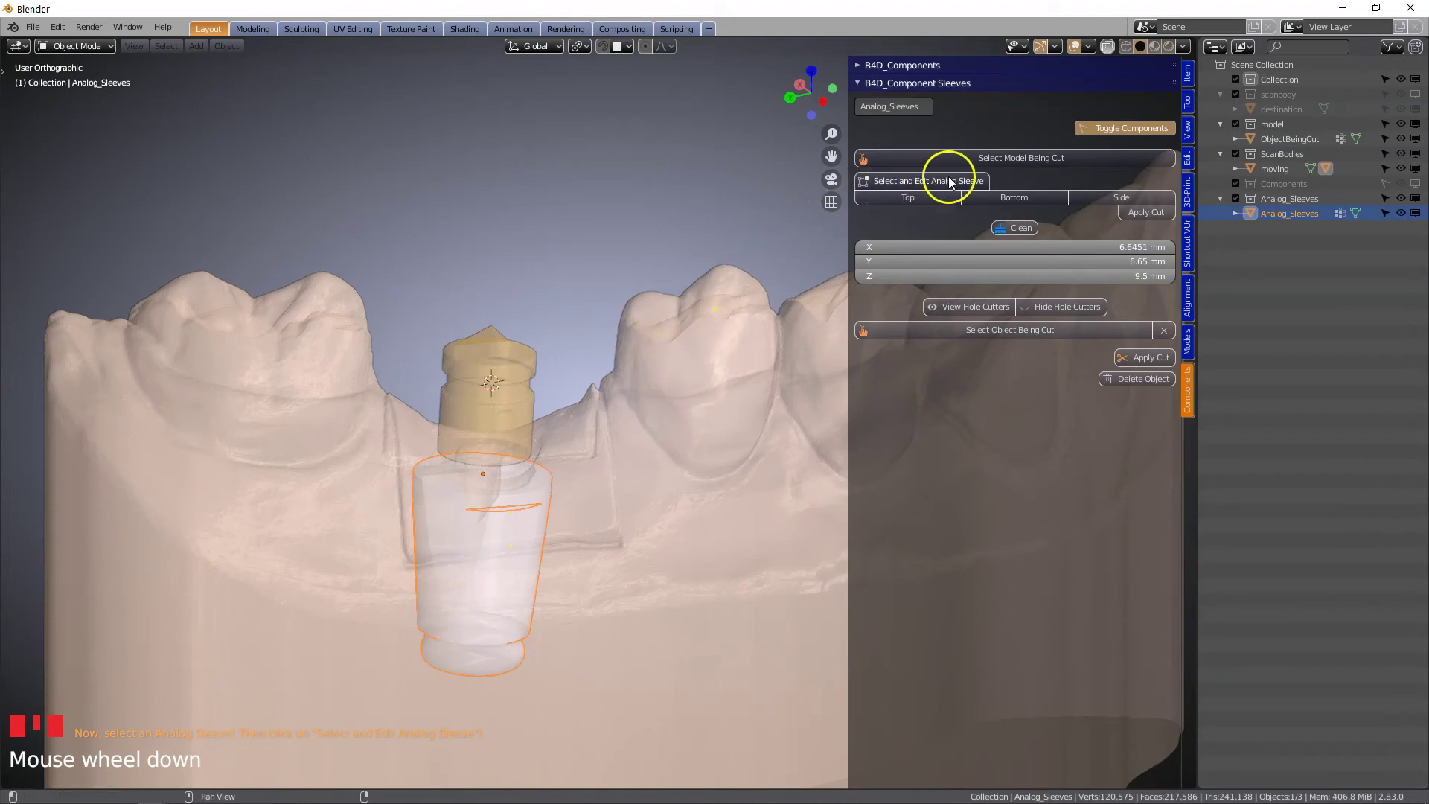
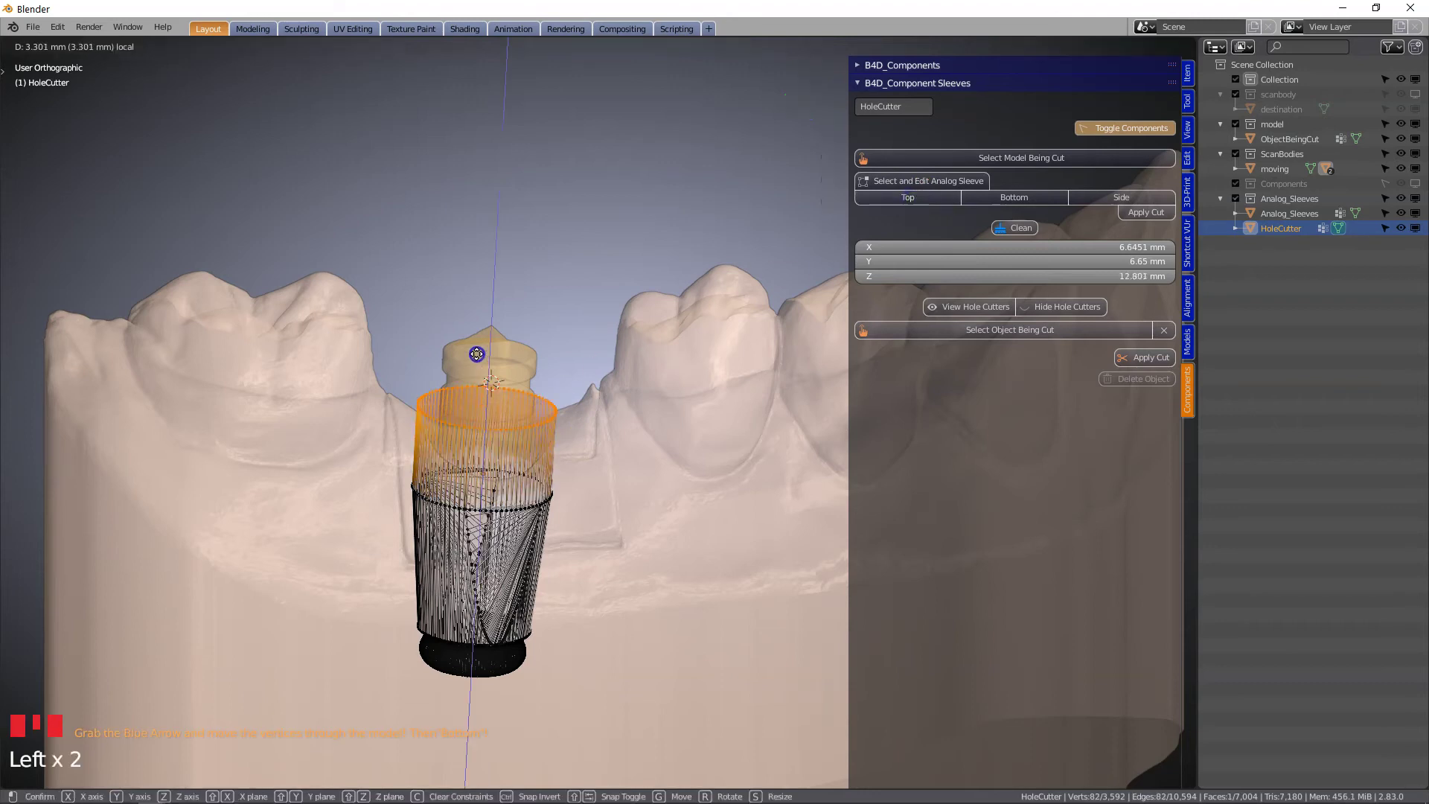
pyautogui.scroll(-3)
pyautogui.middleClick(575, 409)
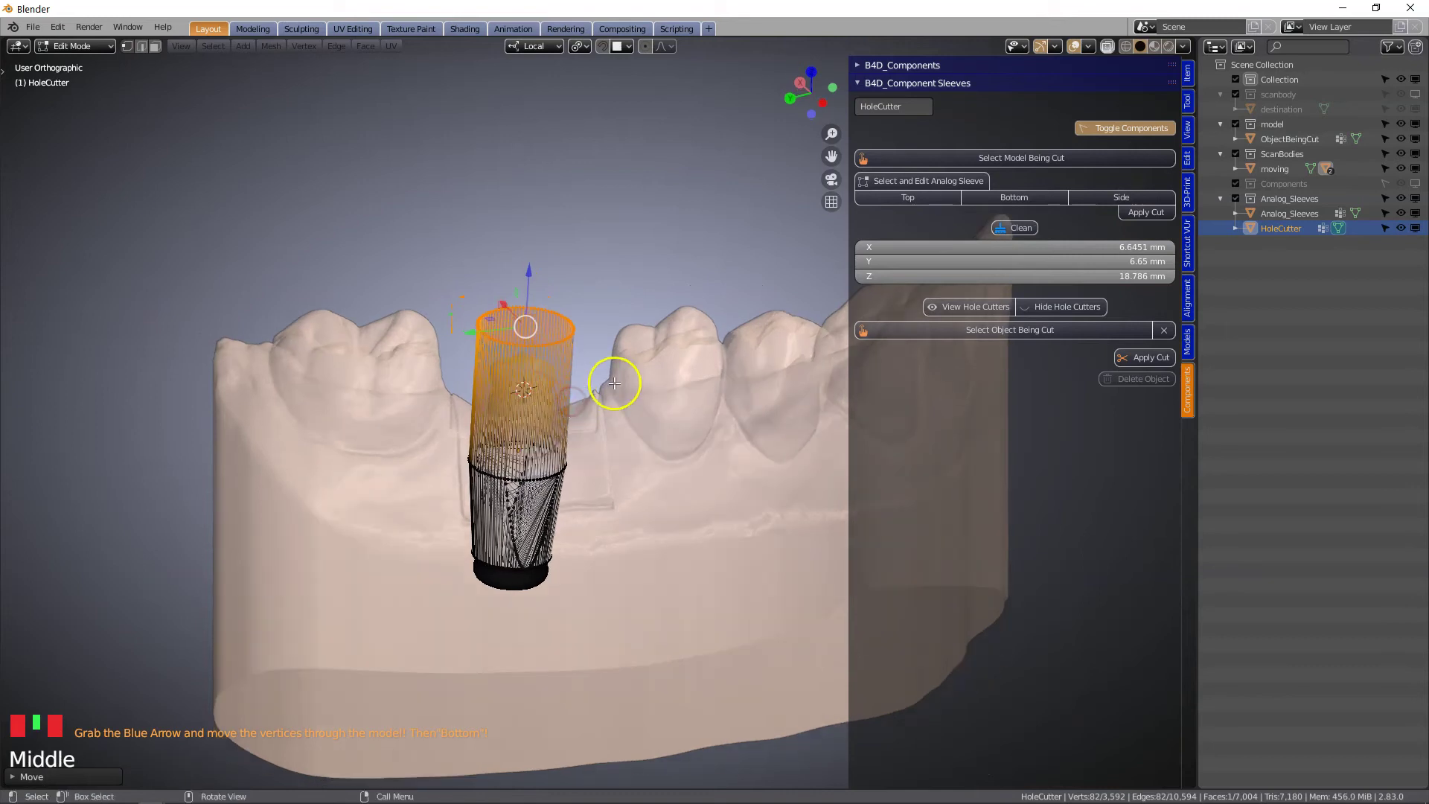
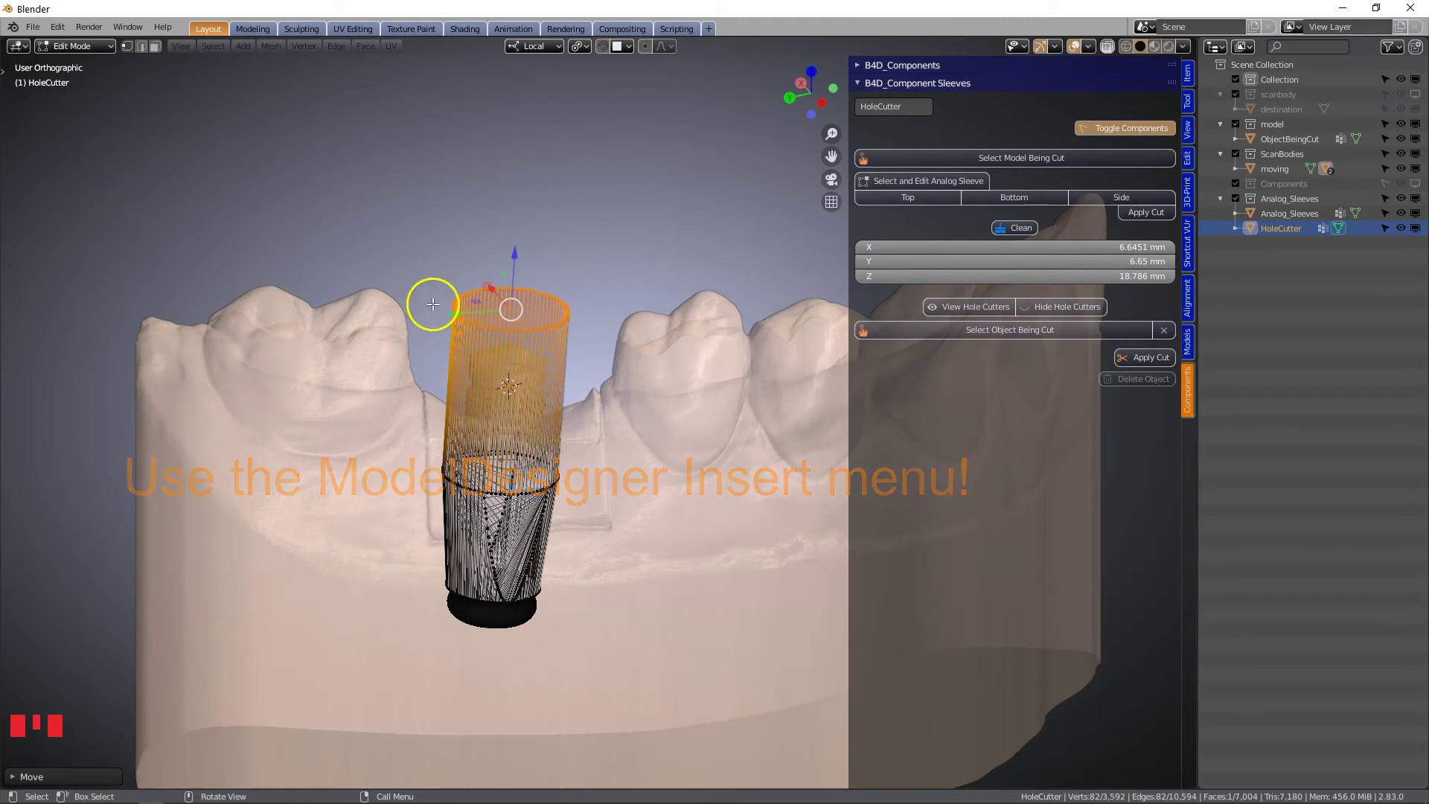
pyautogui.press('Tab')
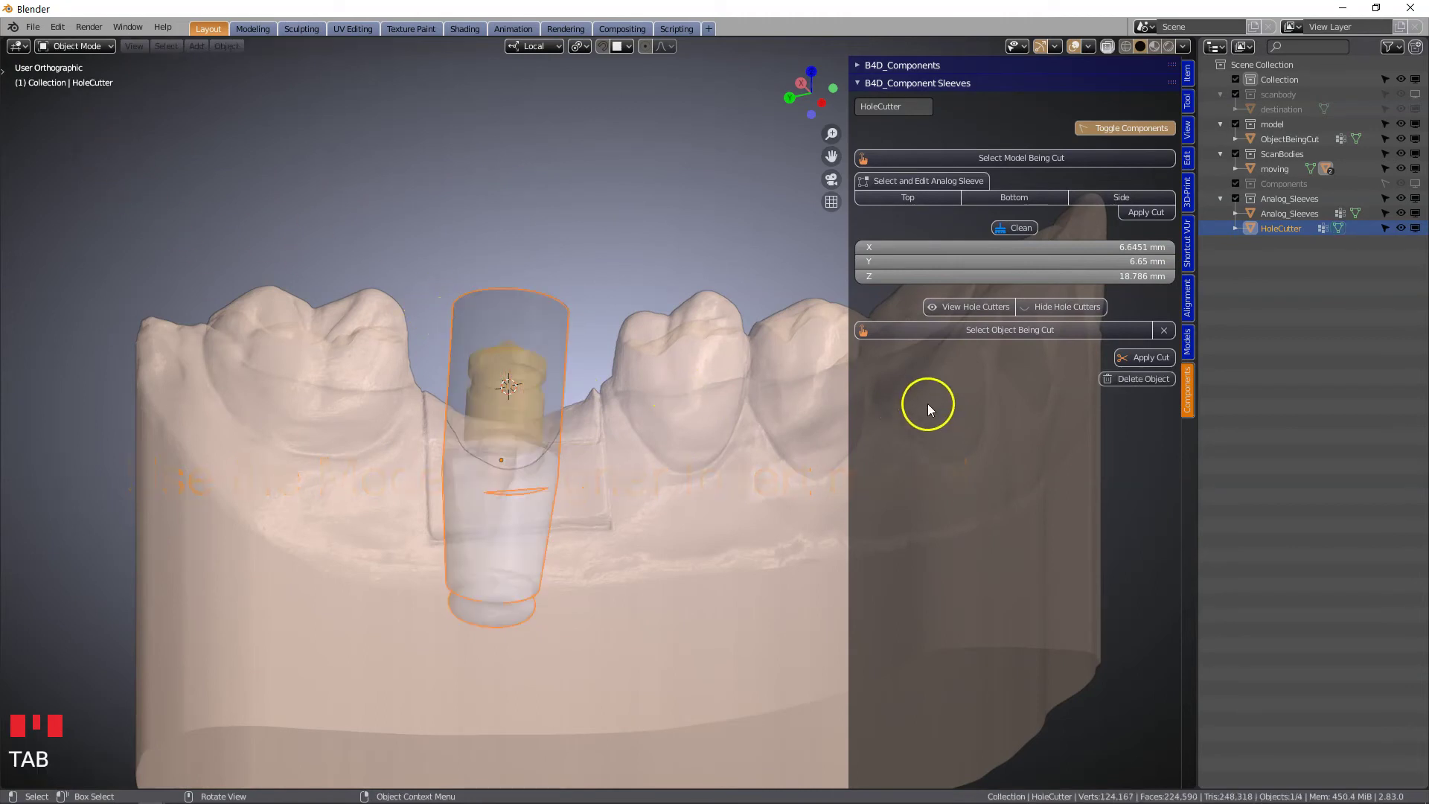
# - Orbit toward the implant site to inspect the sleeve and cutter
pyautogui.moveTo(1108, 51); pyautogui.dragTo(545, 411)
pyautogui.moveTo(545, 411); pyautogui.dragTo(557, 431)
pyautogui.scroll(3)
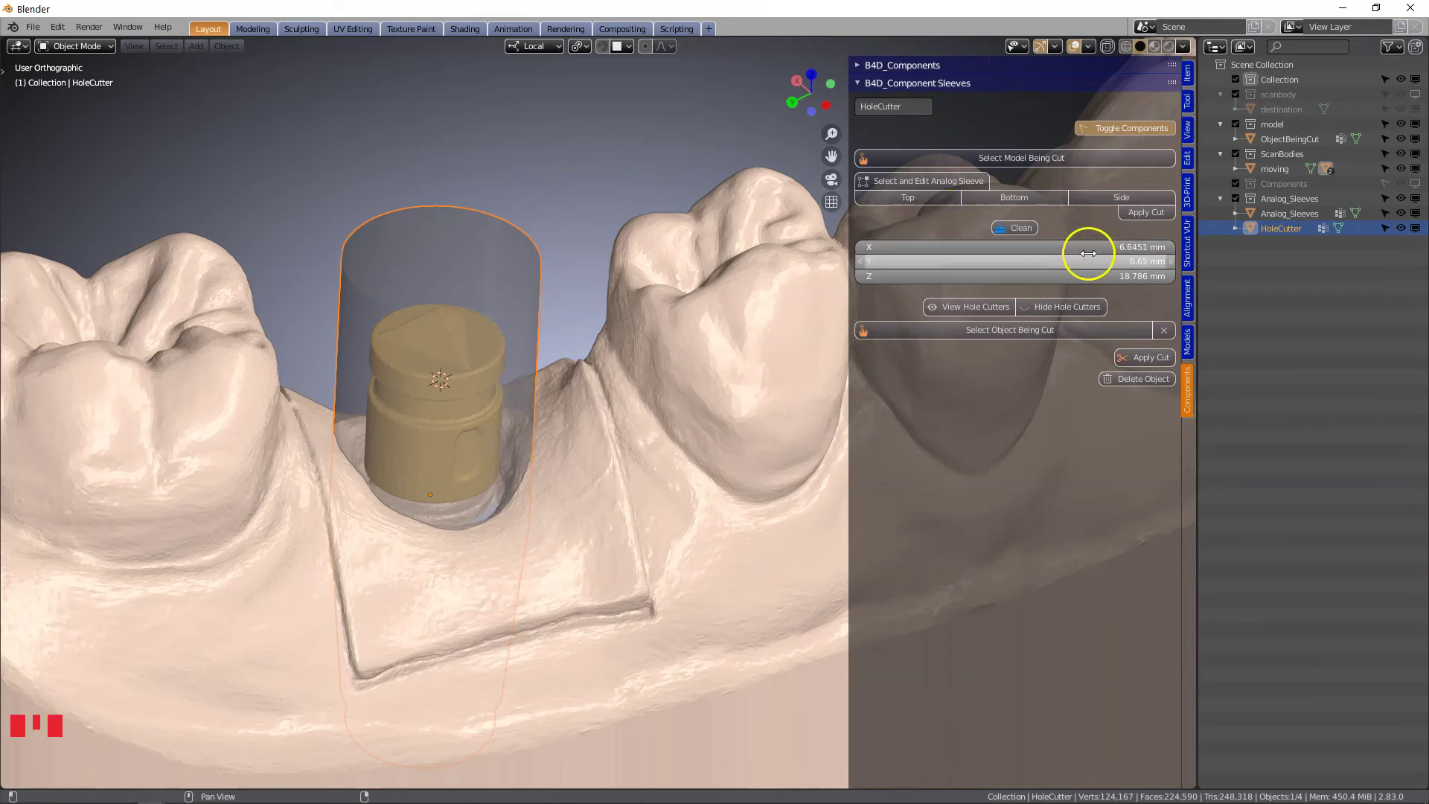
# - In the Models panel's Inserts section, name the lower-jaw model as the object being cut
pyautogui.click(1192, 344)
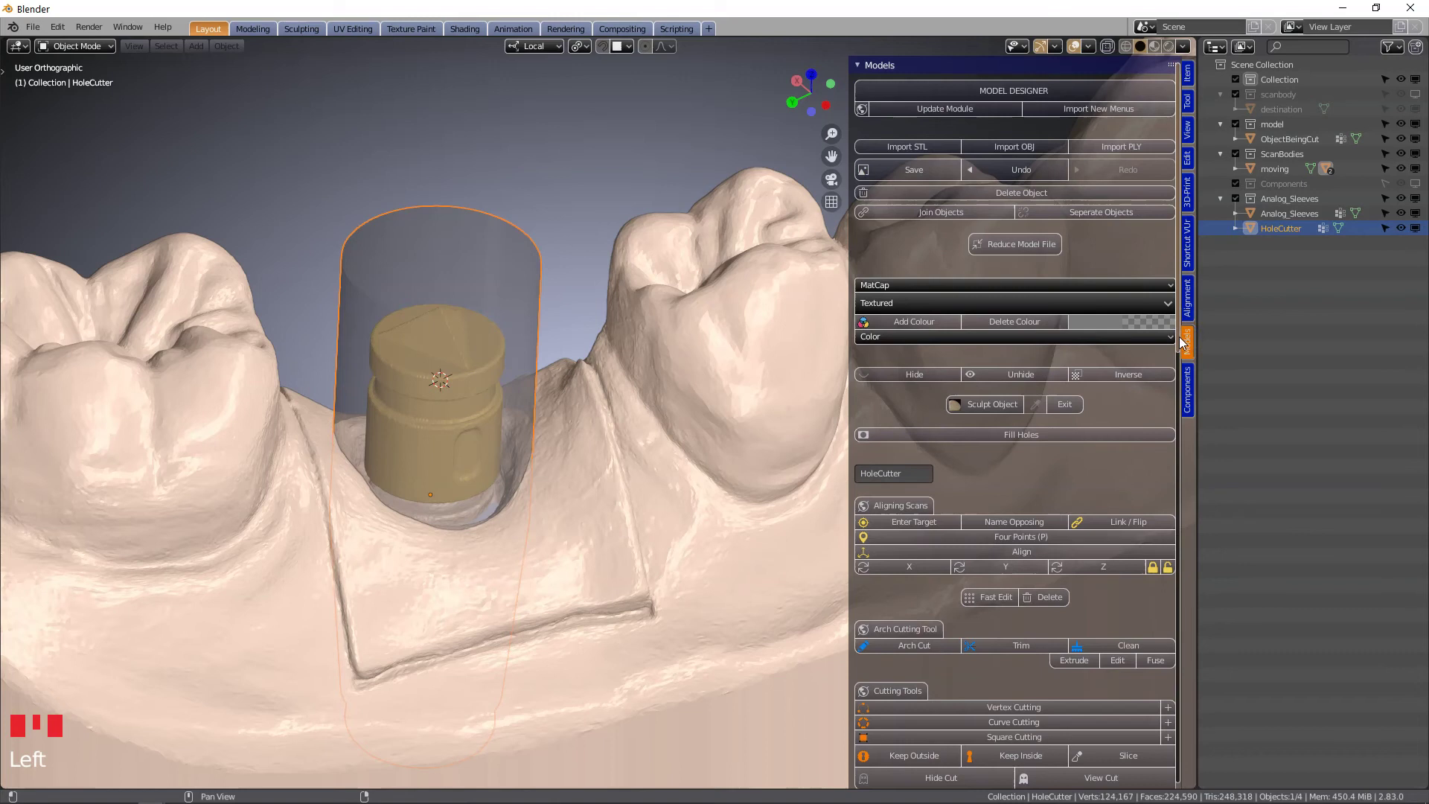
pyautogui.scroll(-3)
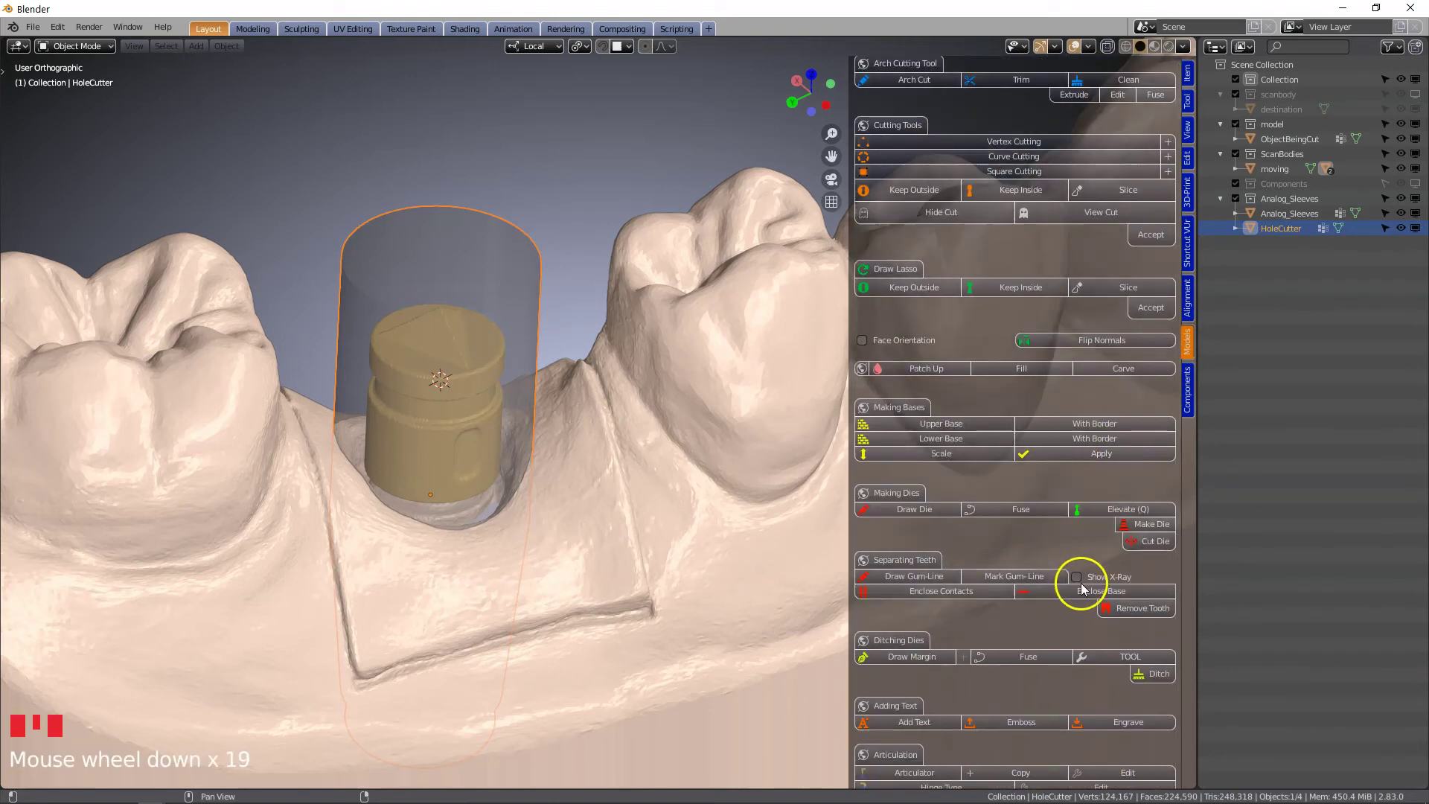
pyautogui.scroll(-3)
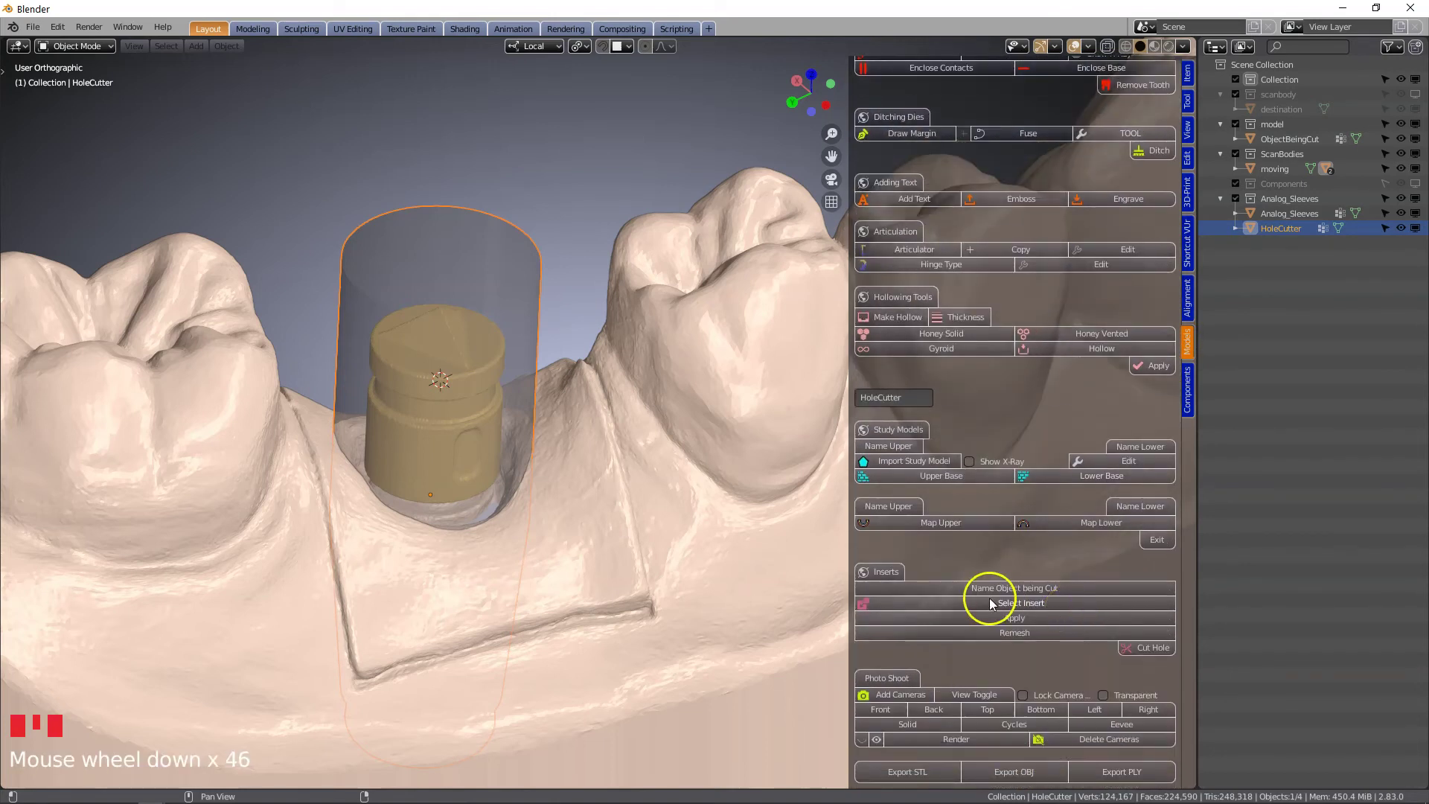
pyautogui.click(690, 517)
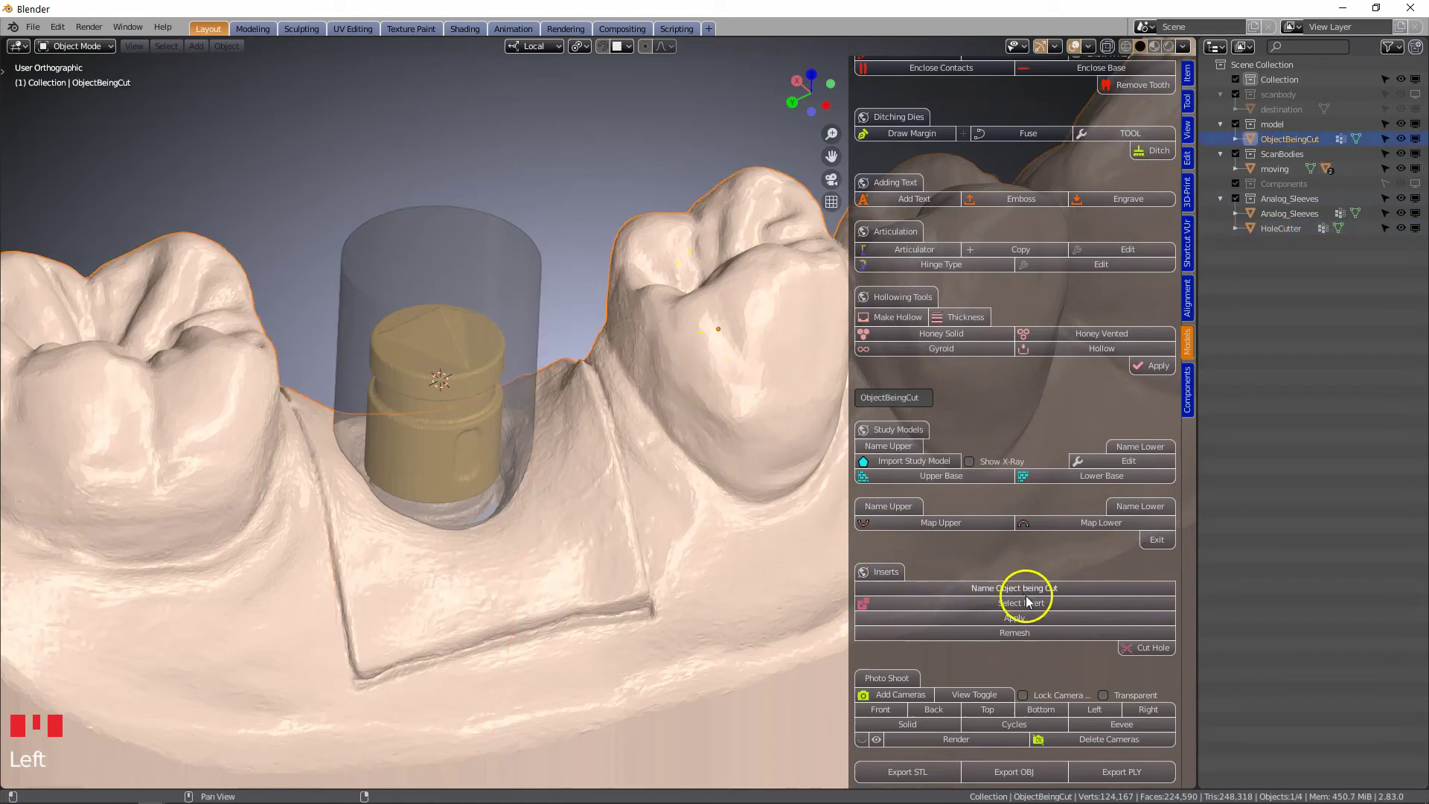
pyautogui.moveTo(1037, 598); pyautogui.dragTo(705, 453)
# - Select HoleCutter and make it the insert, giving a blue insert cylinder with 0.1 mm offset
pyautogui.click(516, 246)
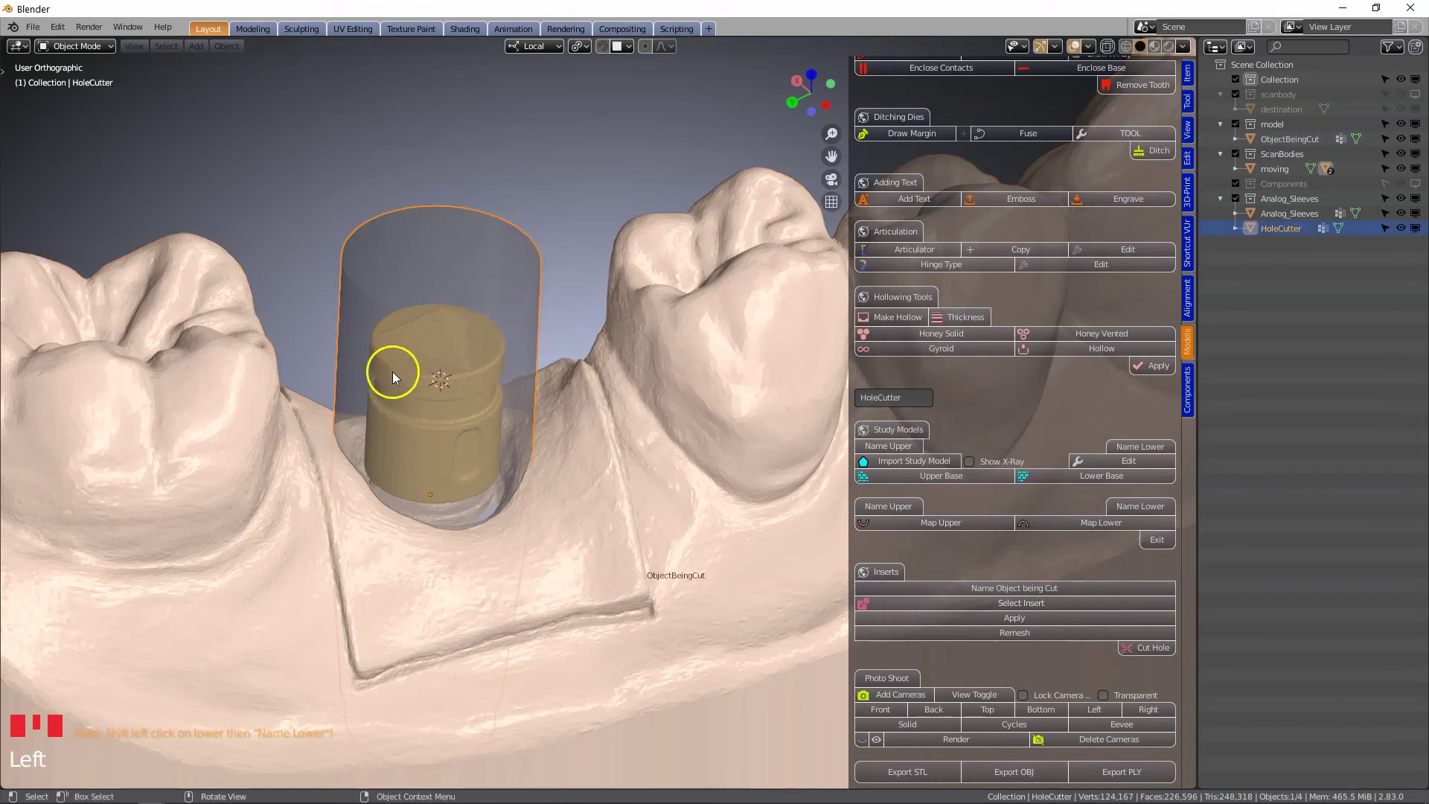
pyautogui.moveTo(984, 610); pyautogui.dragTo(614, 554)
pyautogui.moveTo(613, 554); pyautogui.dragTo(981, 634)
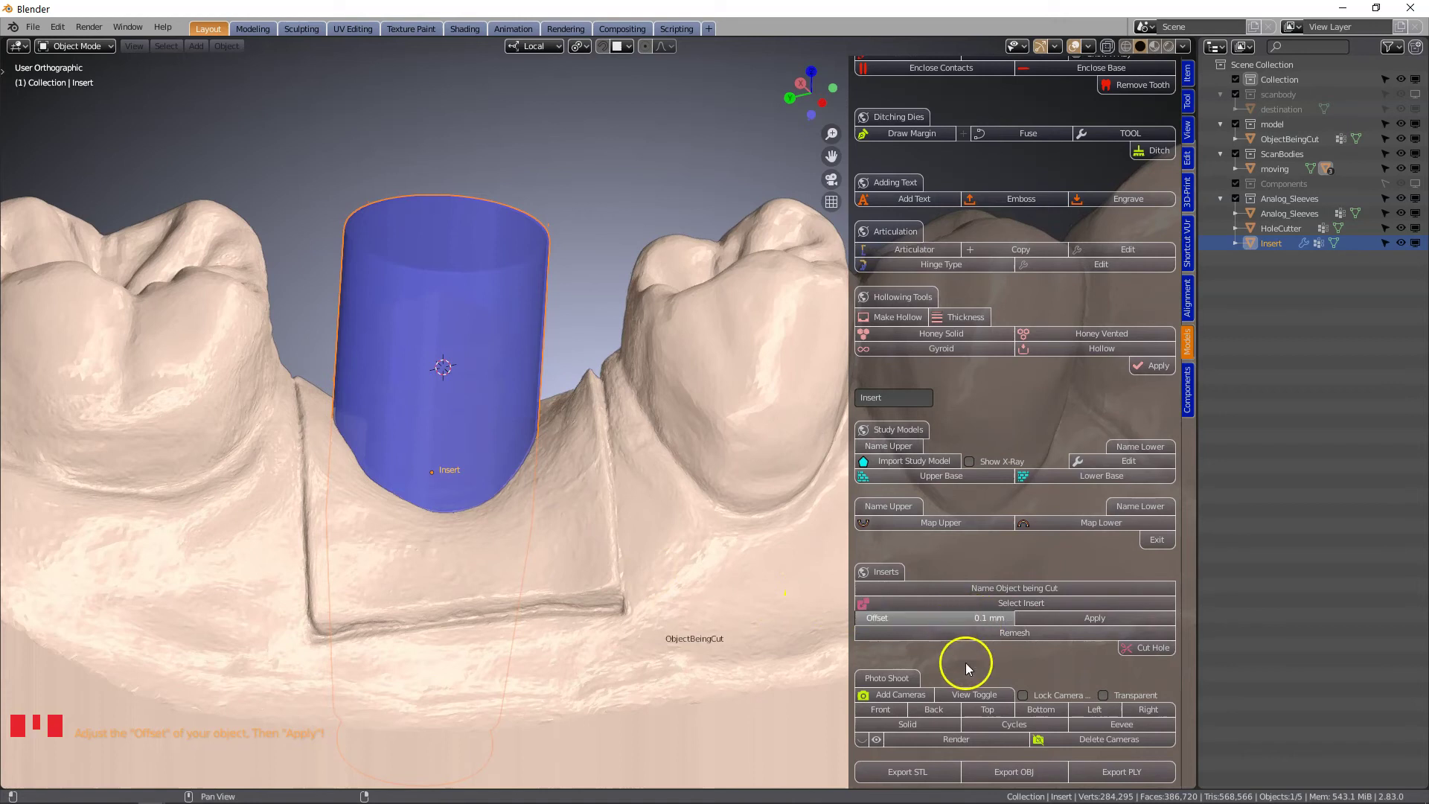
pyautogui.scroll(3)
pyautogui.scroll(-3)
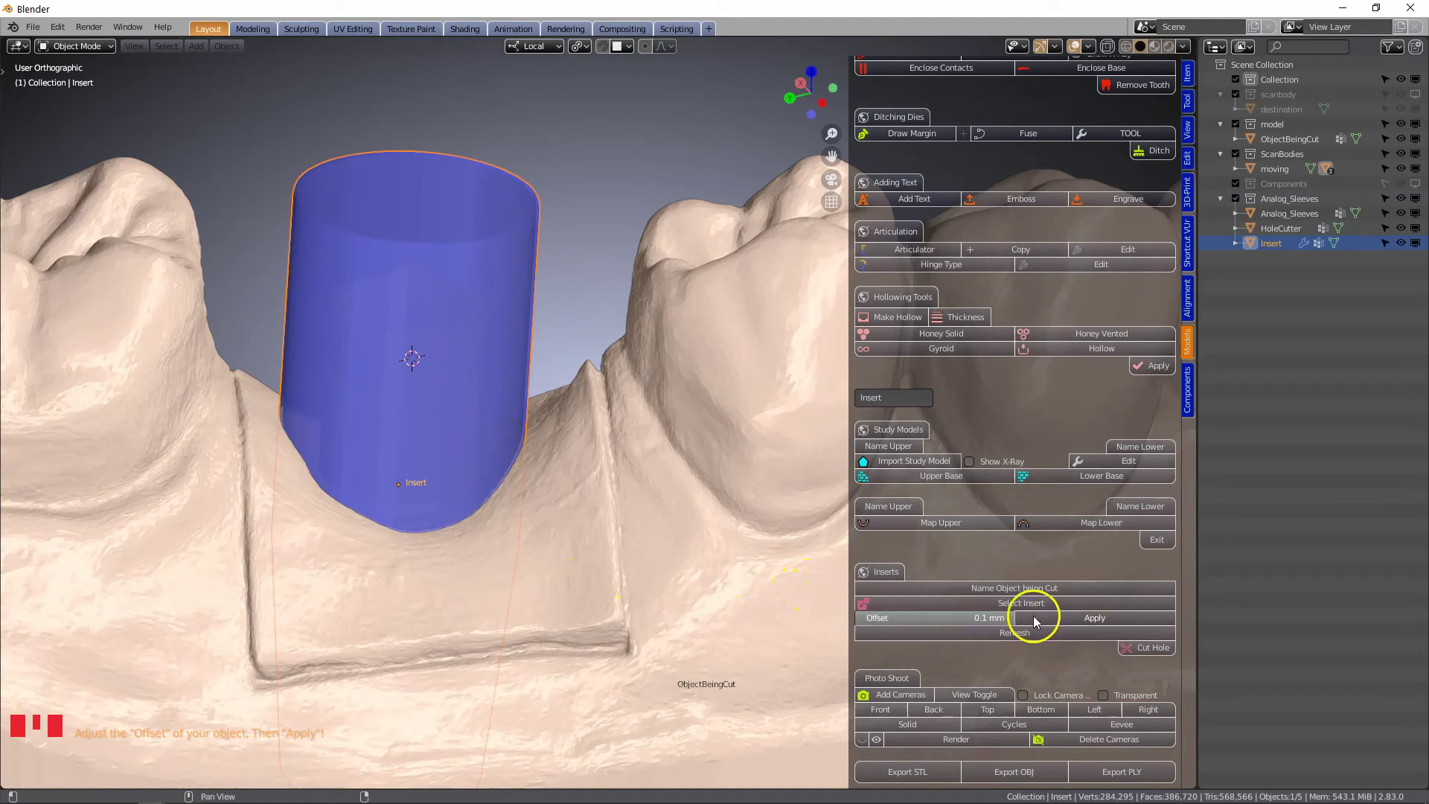
# - Apply the 0.1 mm offset to the insert and remesh it at 0.1 mm voxel size
pyautogui.moveTo(1096, 626); pyautogui.dragTo(957, 663)
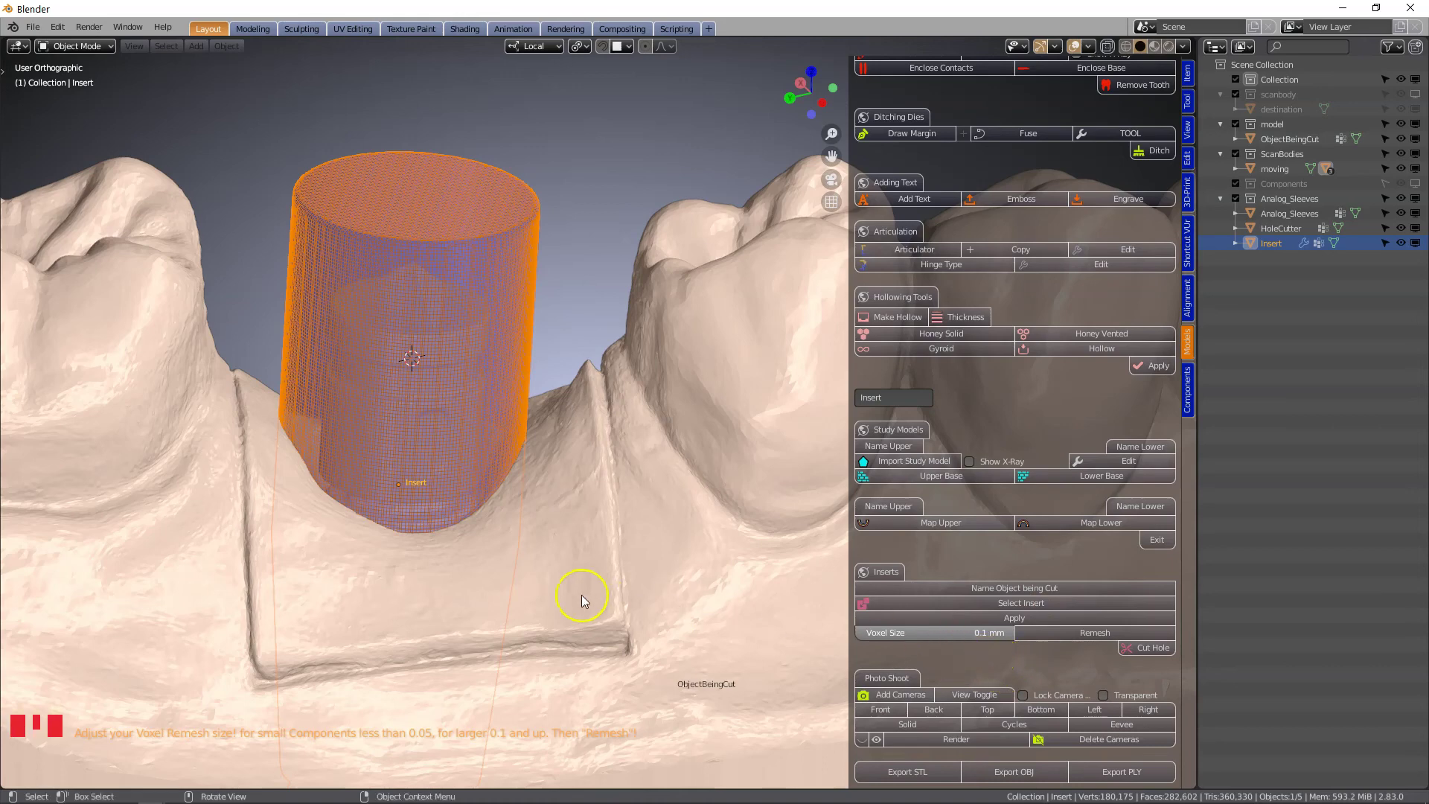
pyautogui.scroll(3)
pyautogui.moveTo(479, 584); pyautogui.dragTo(478, 613)
pyautogui.scroll(3)
pyautogui.middleClick(456, 607)
pyautogui.scroll(-3)
pyautogui.scroll(-3)
# - Inspect the insert at the implant site and make ObjectBeingCut the active model
pyautogui.moveTo(958, 640); pyautogui.dragTo(700, 597)
pyautogui.scroll(3)
pyautogui.moveTo(692, 590); pyautogui.dragTo(680, 541)
pyautogui.scroll(-3)
pyautogui.moveTo(1093, 642); pyautogui.dragTo(1052, 660)
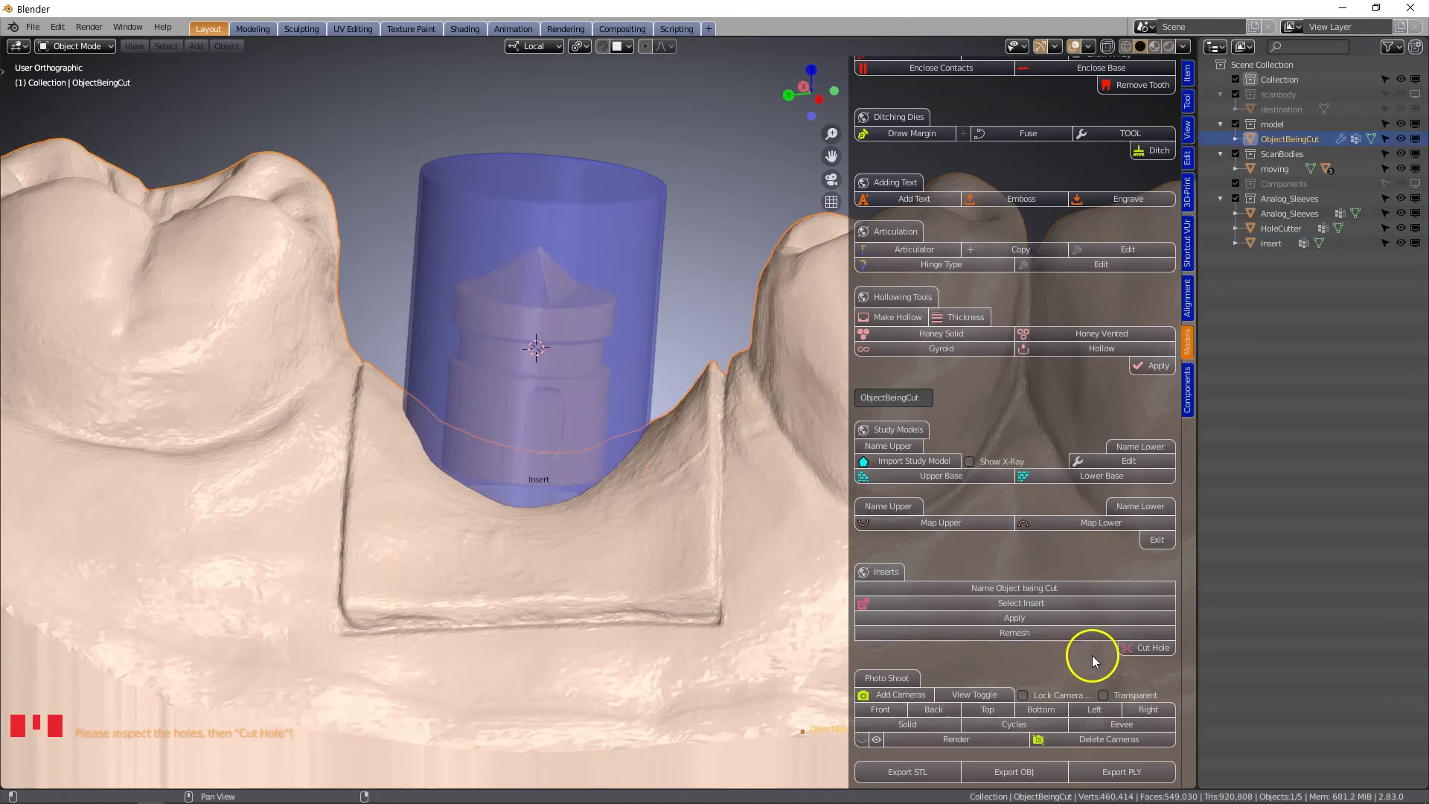
# - Cut the offset insert's hole into the lower-jaw model and view the result
pyautogui.moveTo(1150, 653); pyautogui.dragTo(684, 560)
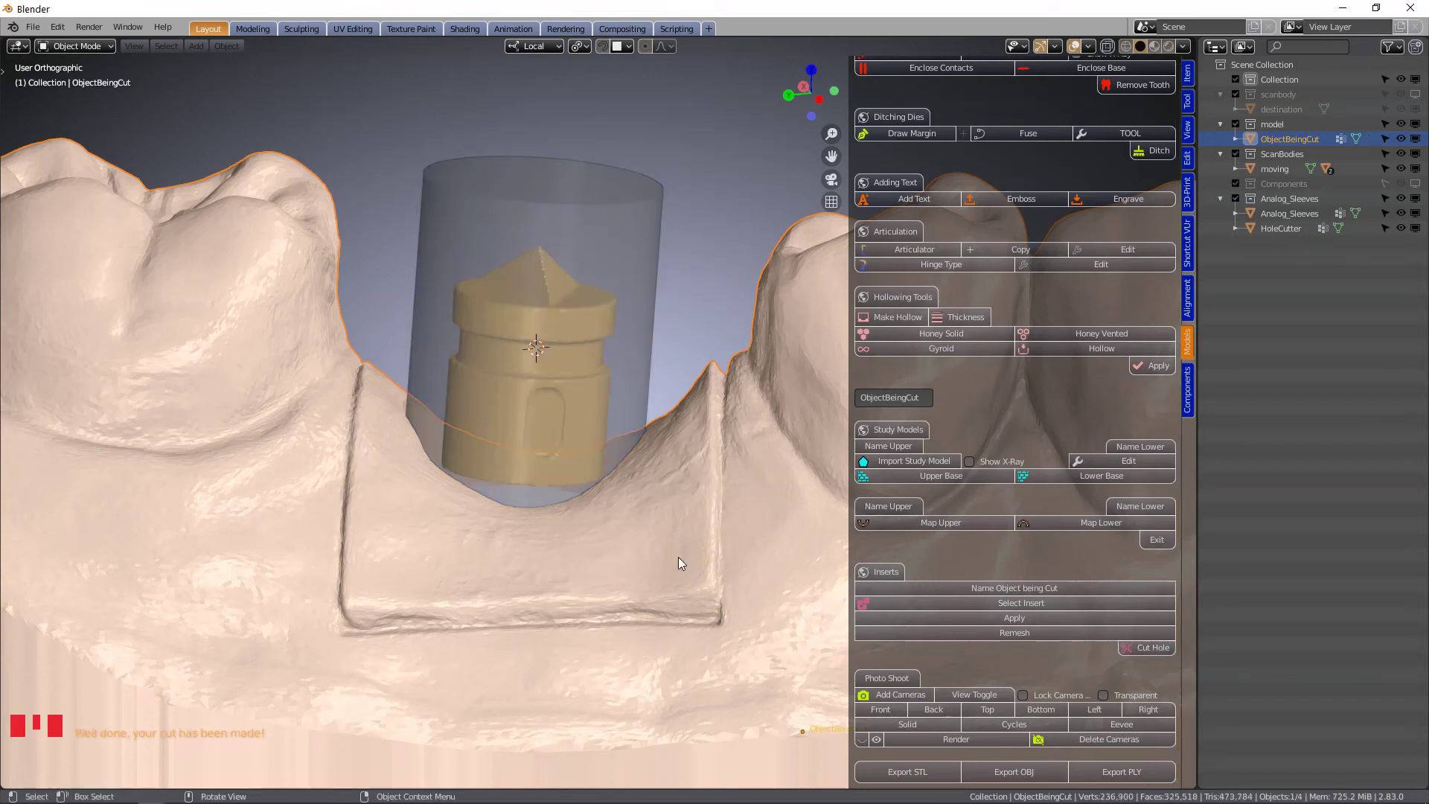
pyautogui.scroll(-3)
pyautogui.moveTo(571, 498); pyautogui.dragTo(619, 469)
# - Hide HoleCutter with its outliner eye icon
pyautogui.click(619, 469)
pyautogui.moveTo(597, 561); pyautogui.dragTo(639, 482)
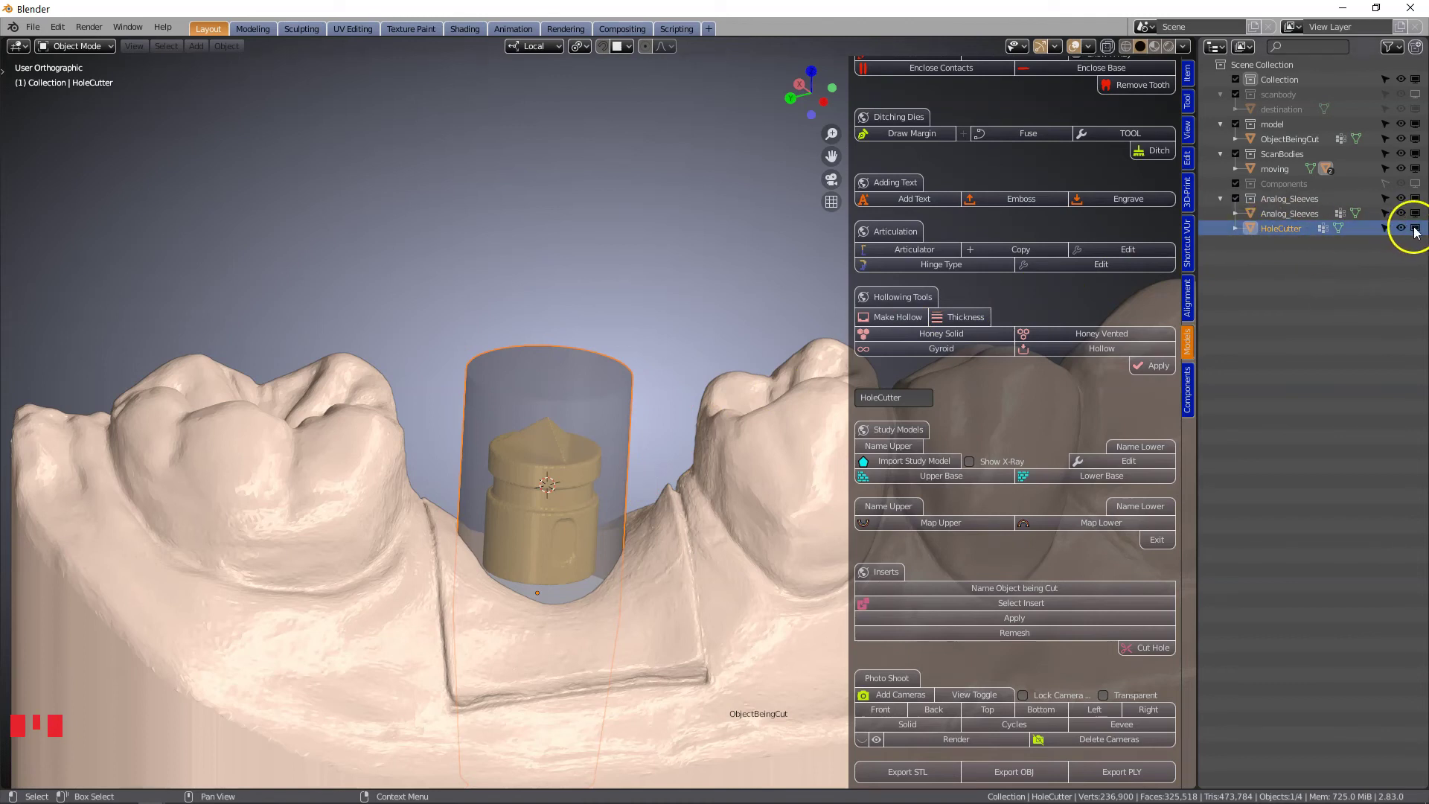
pyautogui.click(1420, 233)
pyautogui.scroll(-3)
pyautogui.moveTo(586, 479); pyautogui.dragTo(571, 456)
pyautogui.click(571, 455)
pyautogui.scroll(3)
# - Hide the moving scan body so only the cut model and analog sleeve remain visible
pyautogui.moveTo(571, 455); pyautogui.dragTo(1419, 172)
pyautogui.click(1419, 173)
pyautogui.scroll(-3)
pyautogui.moveTo(488, 533); pyautogui.dragTo(519, 558)
pyautogui.click(519, 559)
pyautogui.moveTo(496, 585); pyautogui.dragTo(537, 458)
pyautogui.scroll(-3)
# - Set a clipping region and viewport shading, then orbit to look into the implant site
pyautogui.press('alt+b')
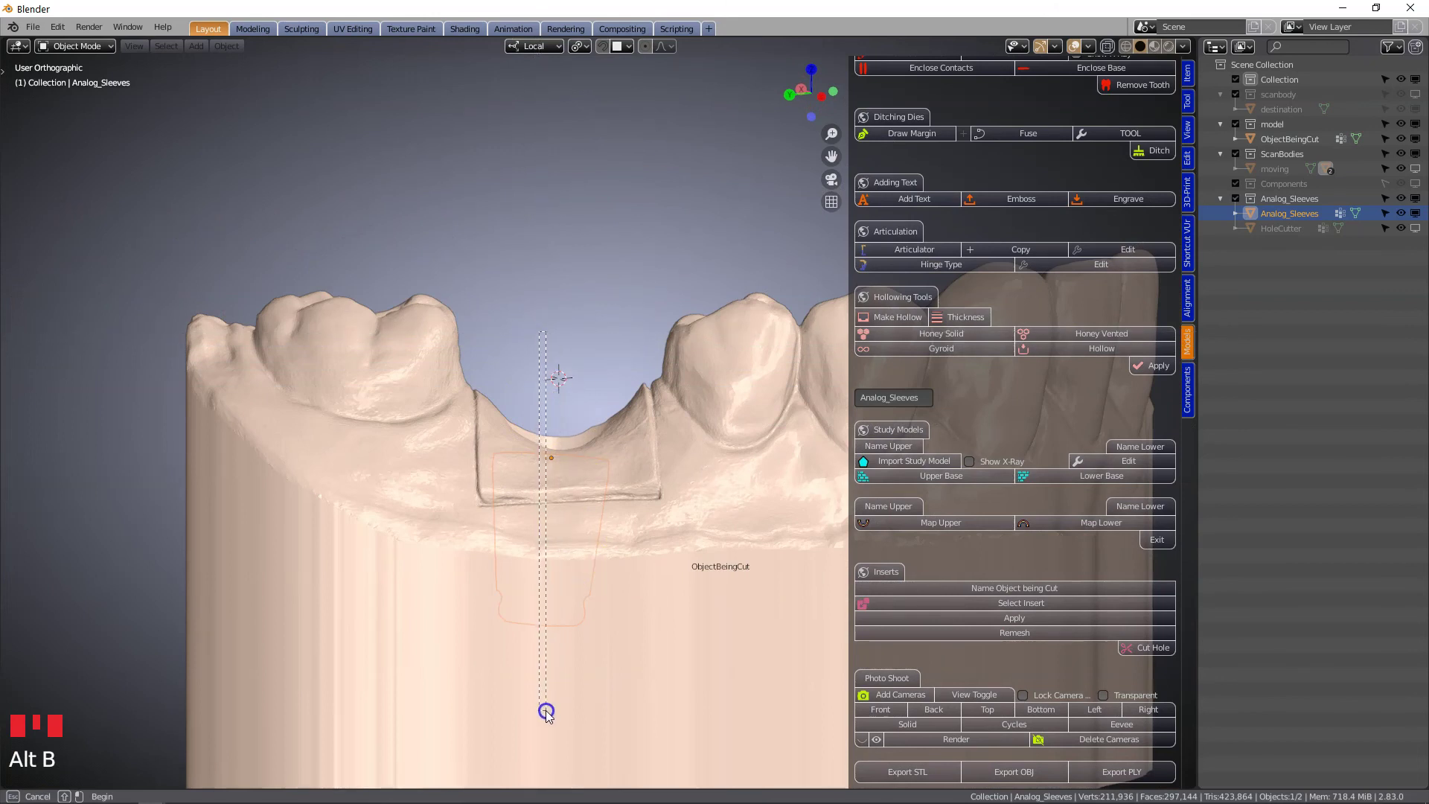
pyautogui.moveTo(528, 605); pyautogui.dragTo(655, 594)
pyautogui.scroll(3)
pyautogui.scroll(3)
pyautogui.moveTo(607, 602); pyautogui.dragTo(603, 633)
pyautogui.press('z')
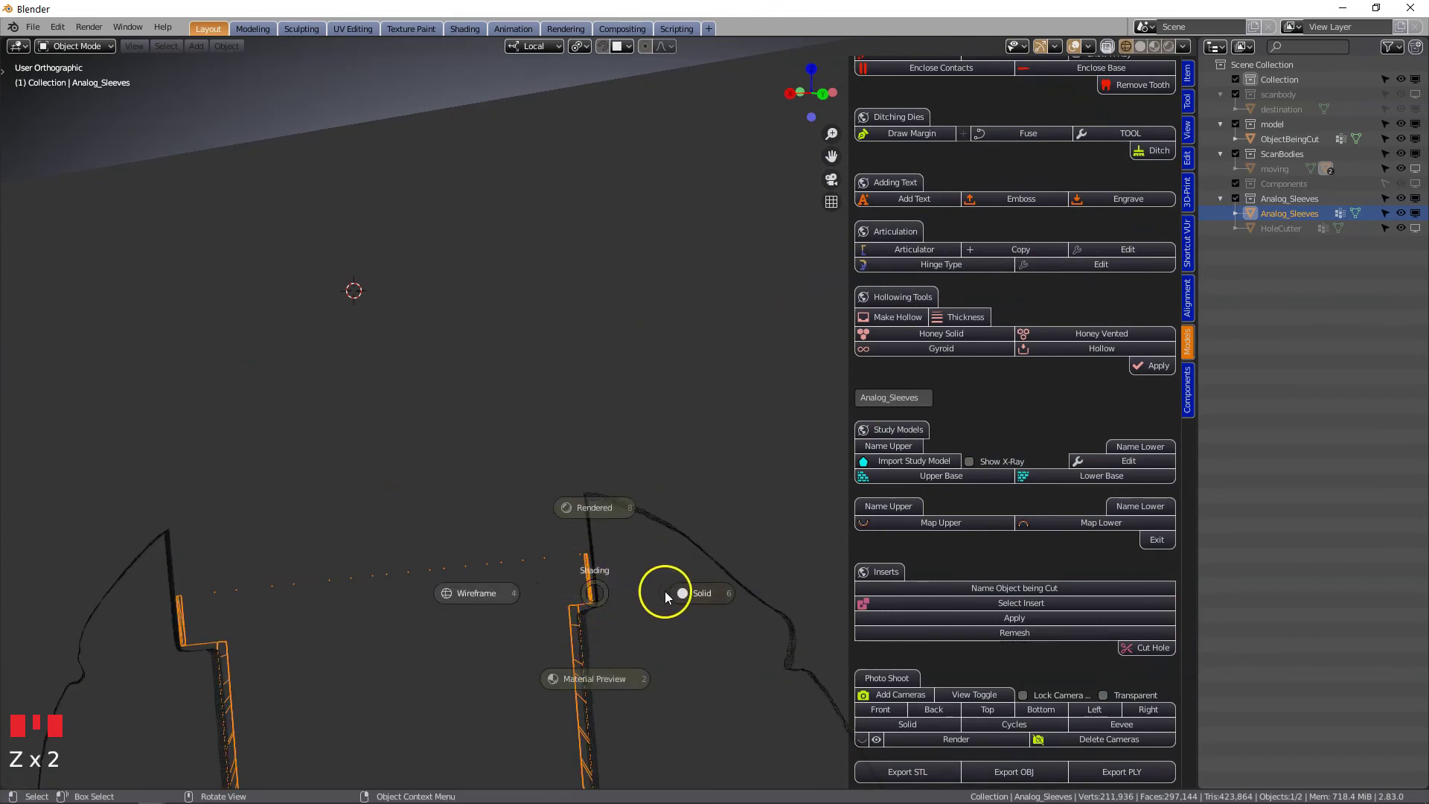
pyautogui.scroll(3)
pyautogui.middleClick(591, 623)
pyautogui.scroll(-3)
pyautogui.moveTo(641, 509); pyautogui.dragTo(412, 517)
pyautogui.scroll(3)
pyautogui.moveTo(336, 519); pyautogui.dragTo(470, 466)
# - Rotate around the model to view the sleeve hole and clear the clipping region
pyautogui.scroll(3)
pyautogui.scroll(3)
pyautogui.scroll(-3)
pyautogui.scroll(-3)
pyautogui.moveTo(597, 533); pyautogui.dragTo(451, 628)
pyautogui.scroll(-3)
pyautogui.moveTo(575, 559); pyautogui.dragTo(589, 566)
pyautogui.press('alt+b')
pyautogui.scroll(-3)
pyautogui.middleClick(586, 538)
pyautogui.scroll(3)
pyautogui.middleClick(539, 570)
# - Hide Analog_Sleeves in the outliner and orbit to inspect the open round hole
pyautogui.click(544, 413)
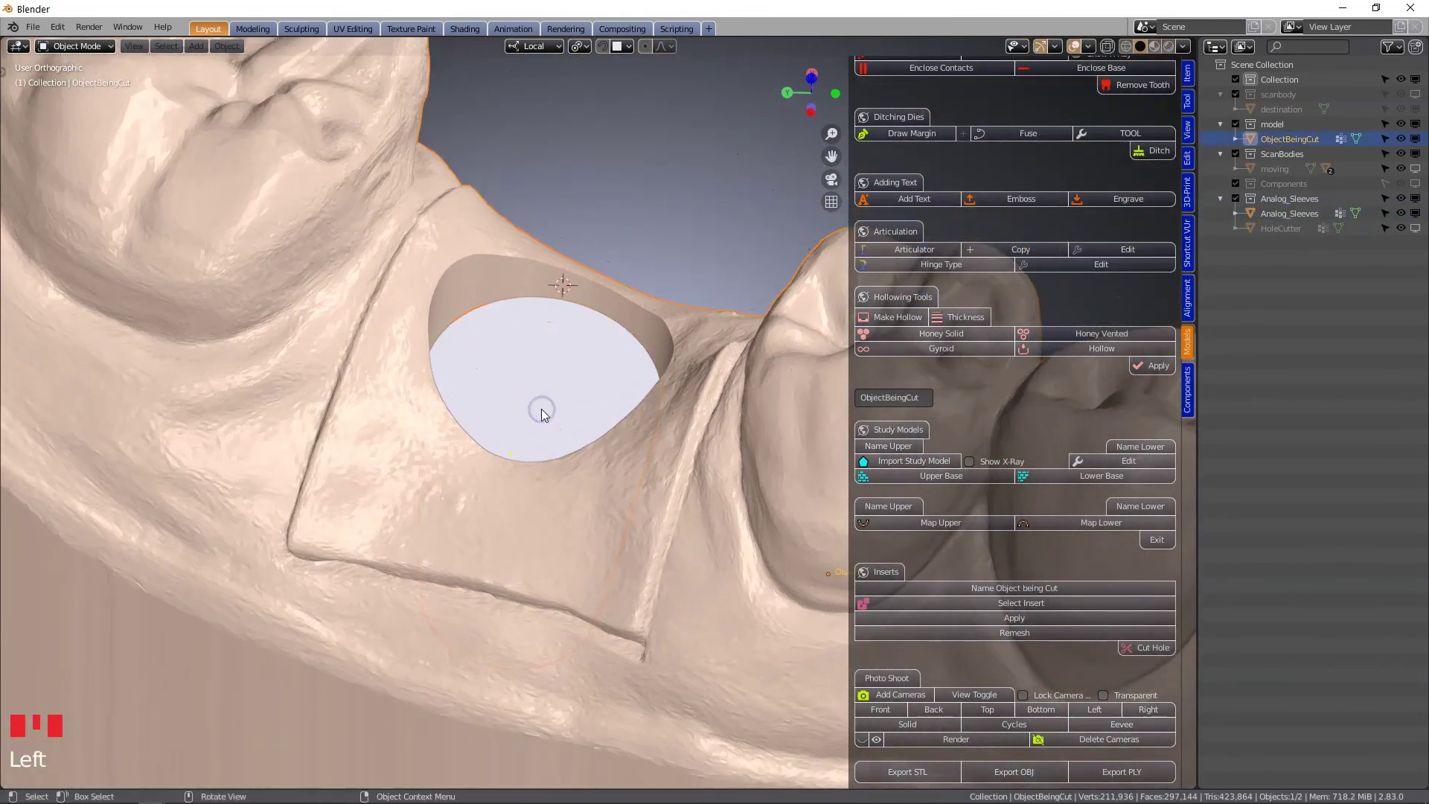
pyautogui.press('ctrl+z')
pyautogui.click(556, 397)
pyautogui.moveTo(546, 422); pyautogui.dragTo(381, 458)
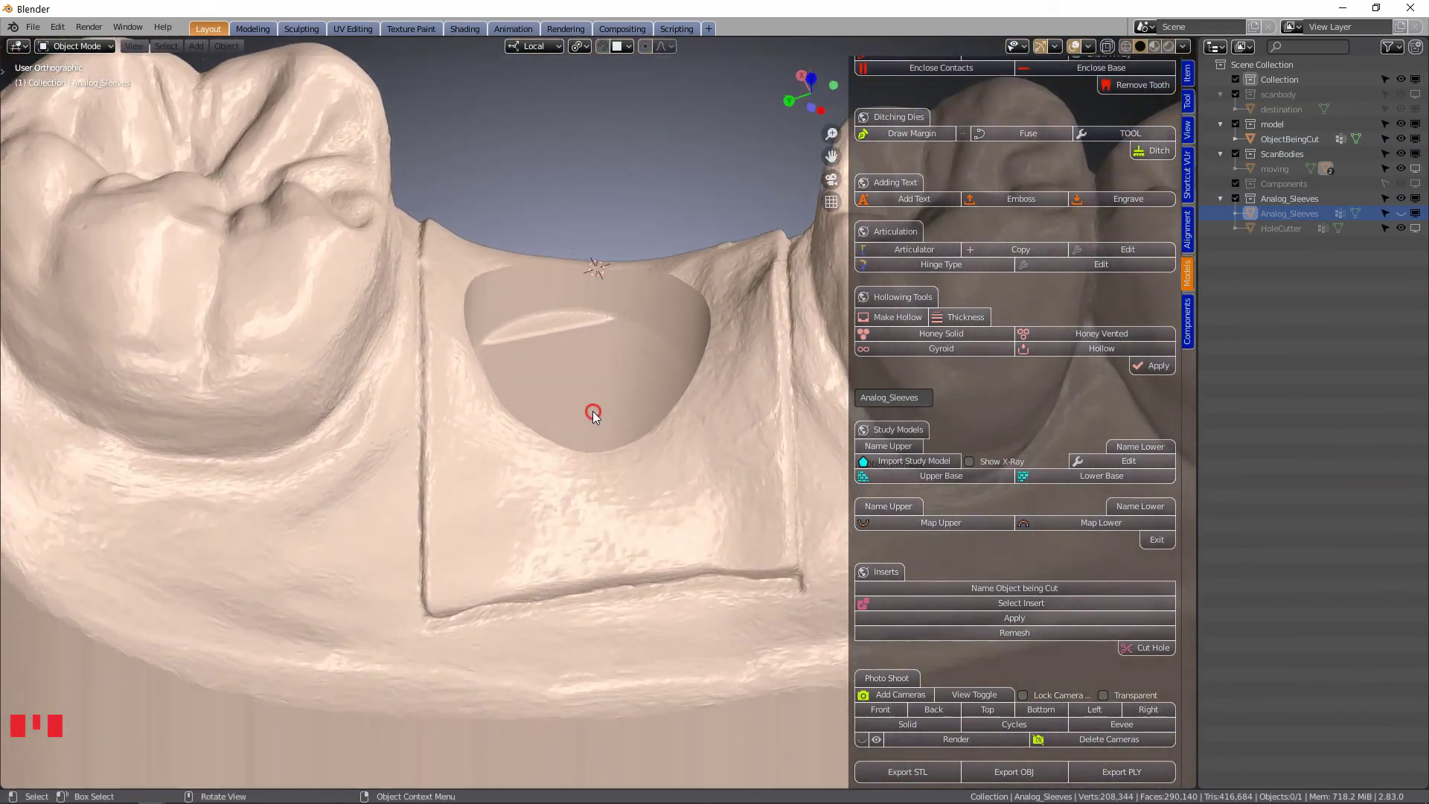
pyautogui.scroll(-3)
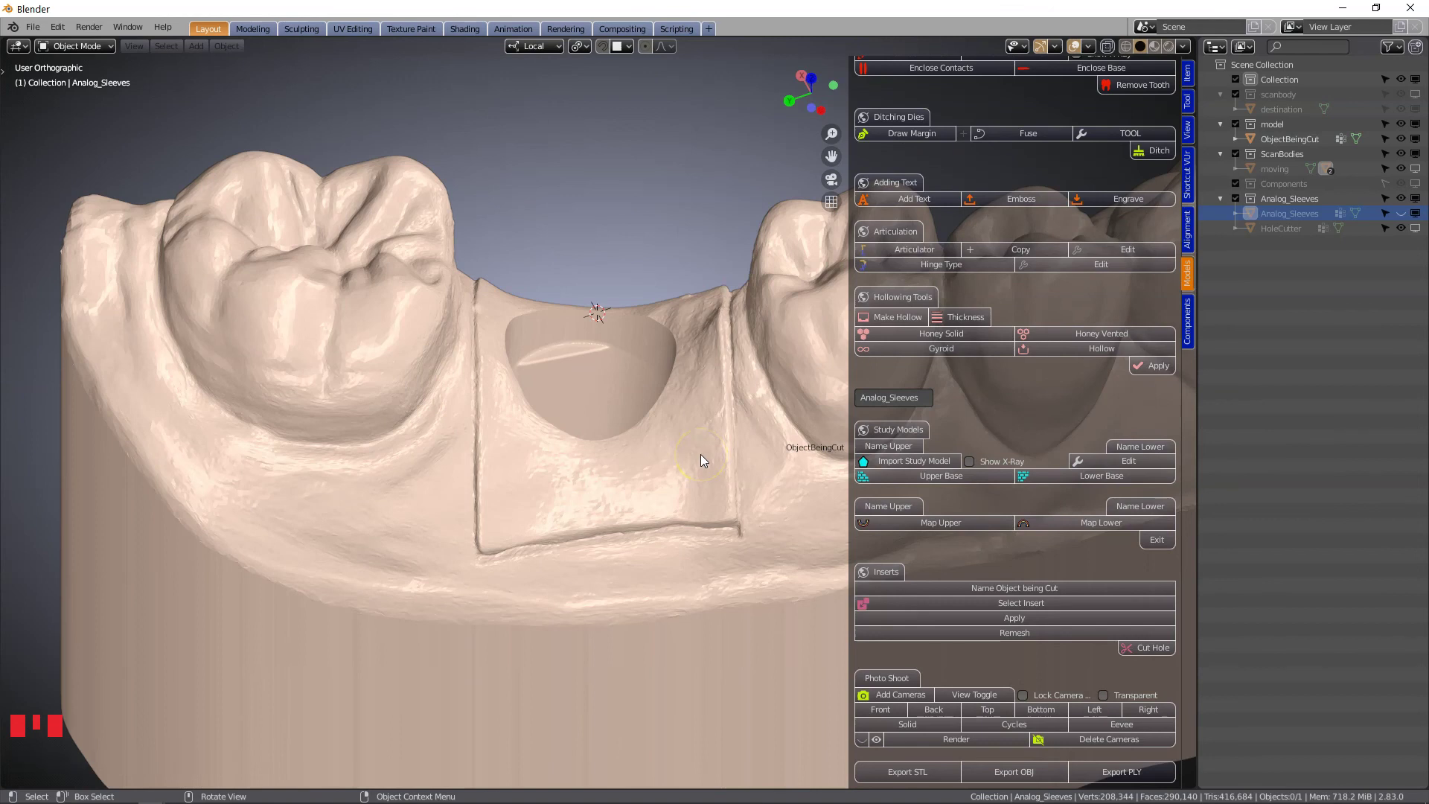